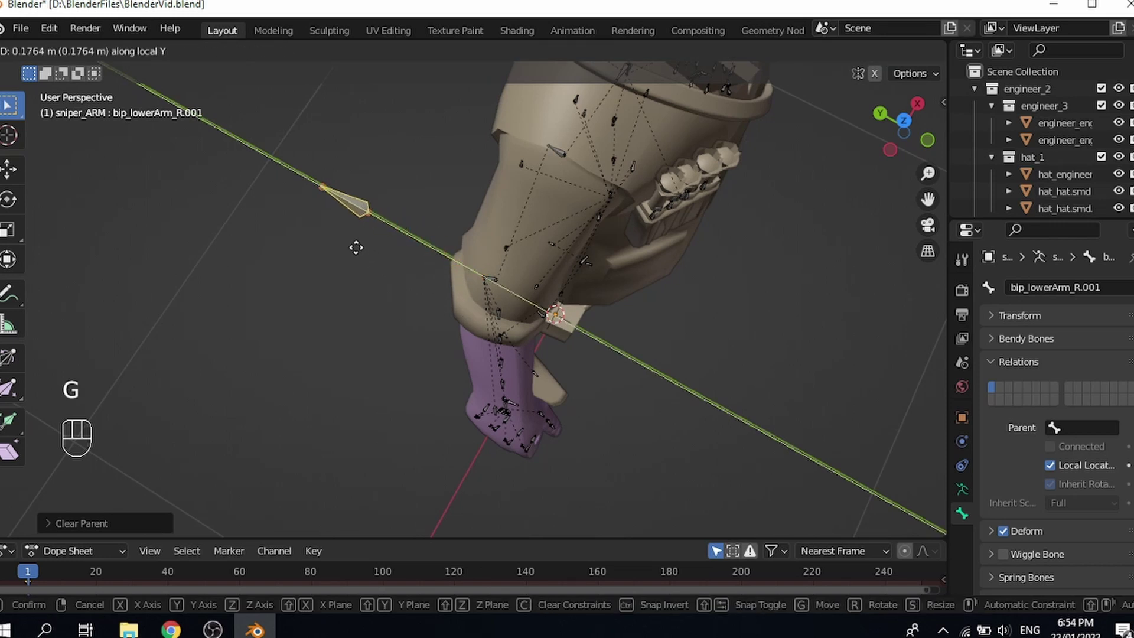
# Step: Scale up the newly extruded elbow pole bone behind bip_lowerArm_R
pyautogui.press('s')
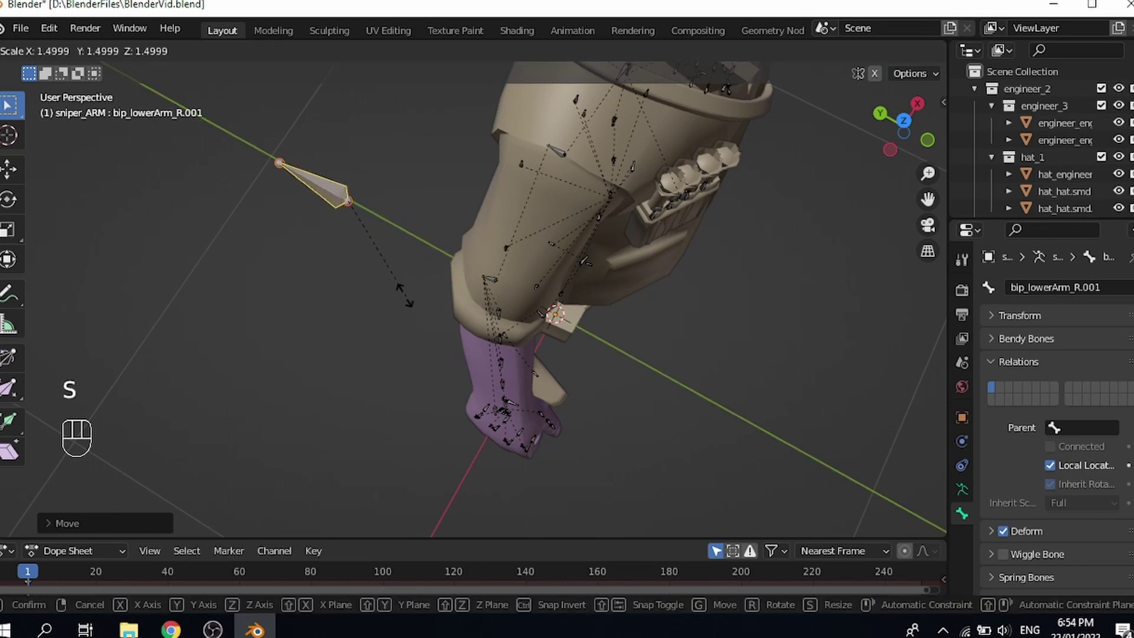
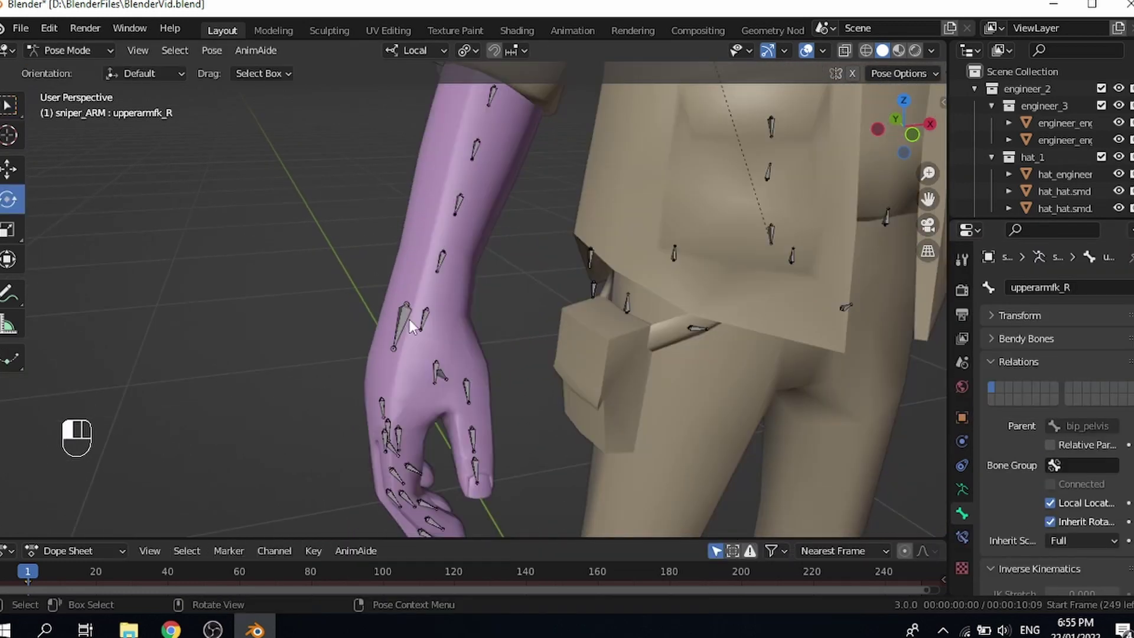
# Step: Add an IK constraint on bip_hand_R targeting hand_ik_R with polearm_R as pole and chain length 3
pyautogui.click(428, 325)
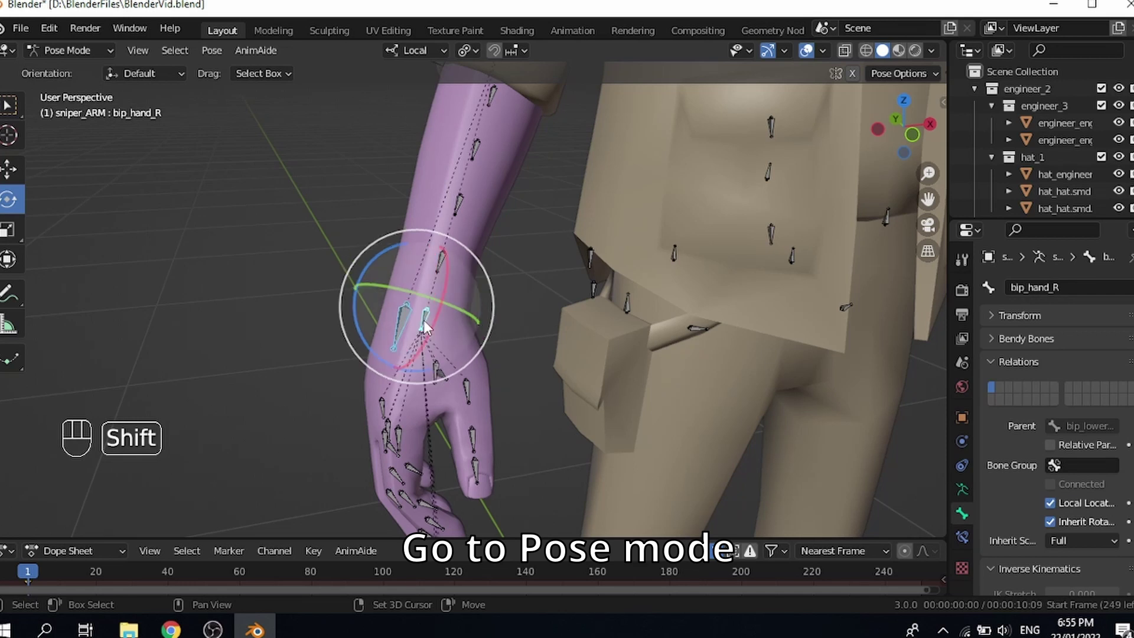
pyautogui.moveTo(422, 334); pyautogui.dragTo(424, 327)
pyautogui.press('shift+i')
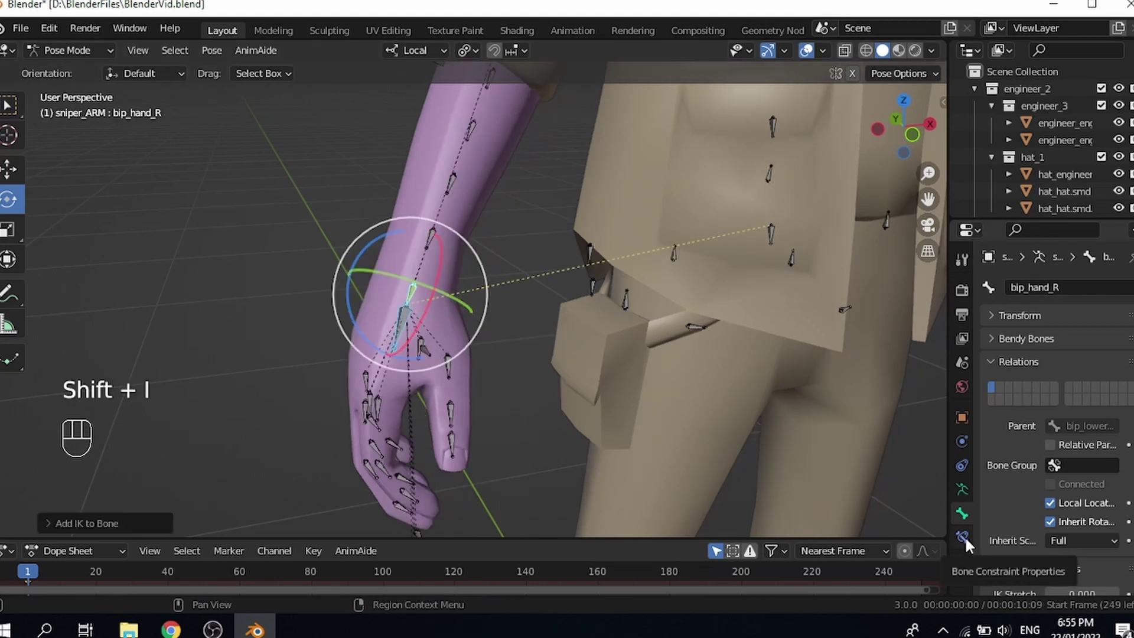
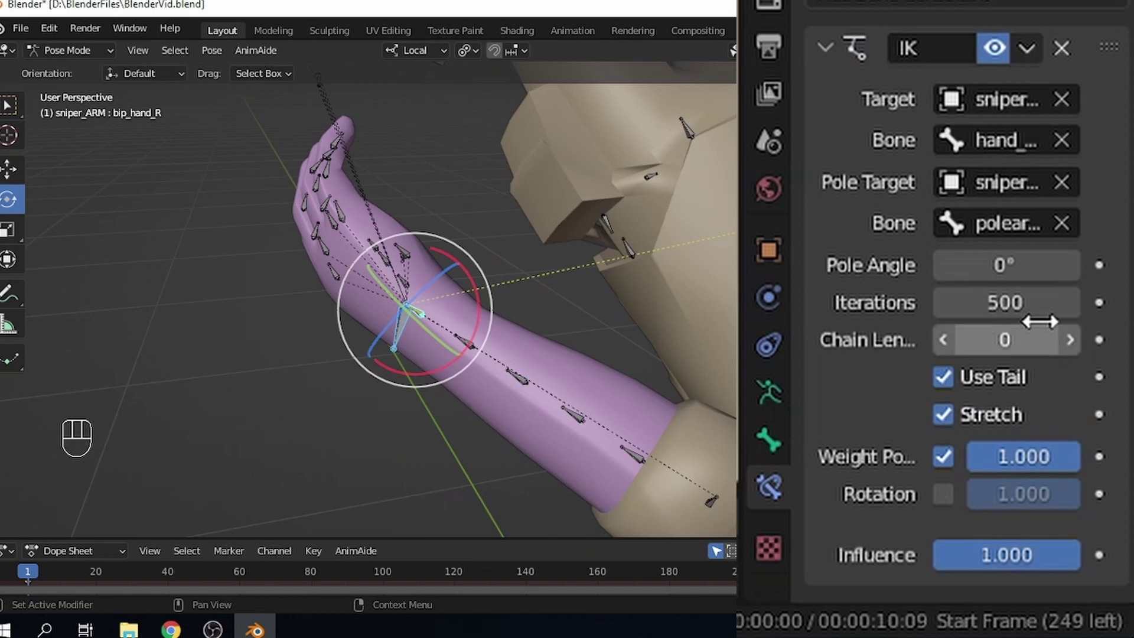
pyautogui.click(1080, 350)
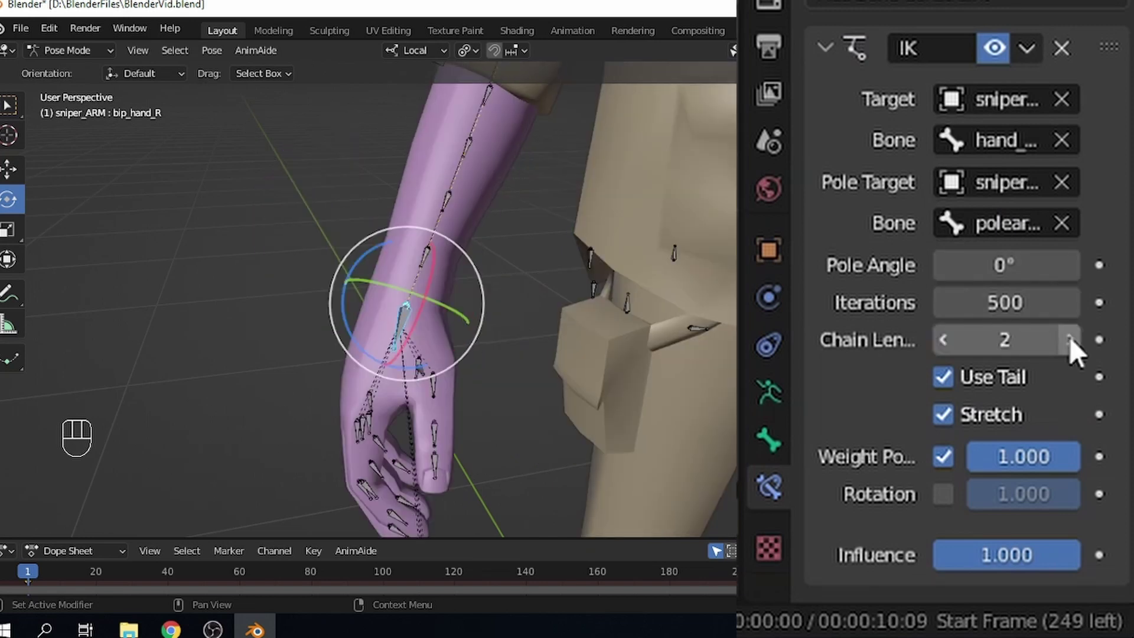
pyautogui.click(1080, 350)
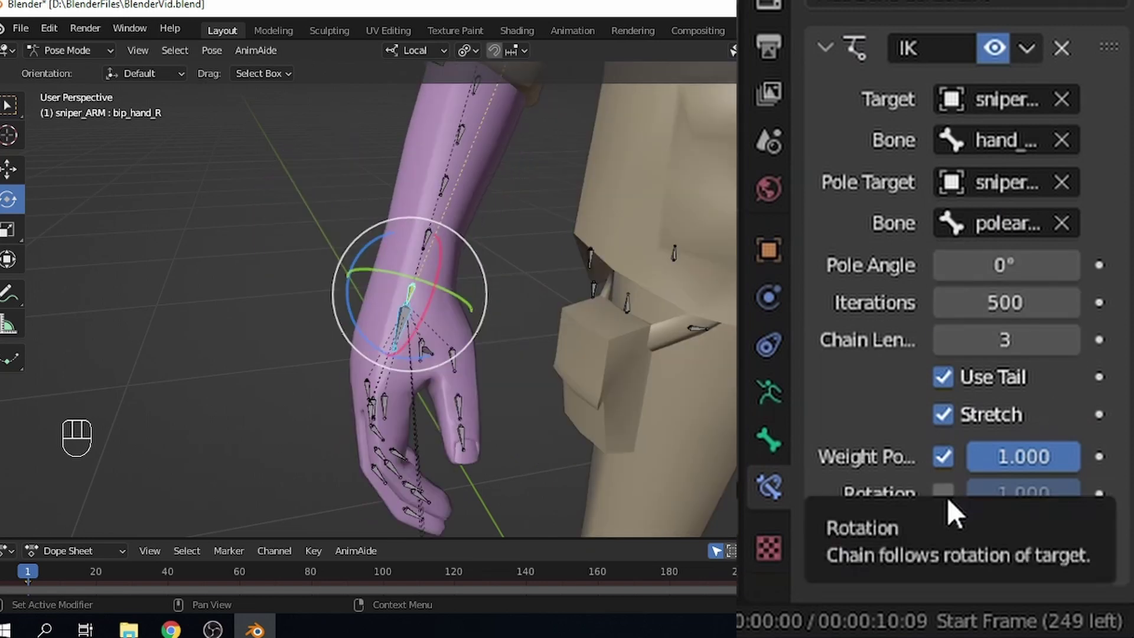
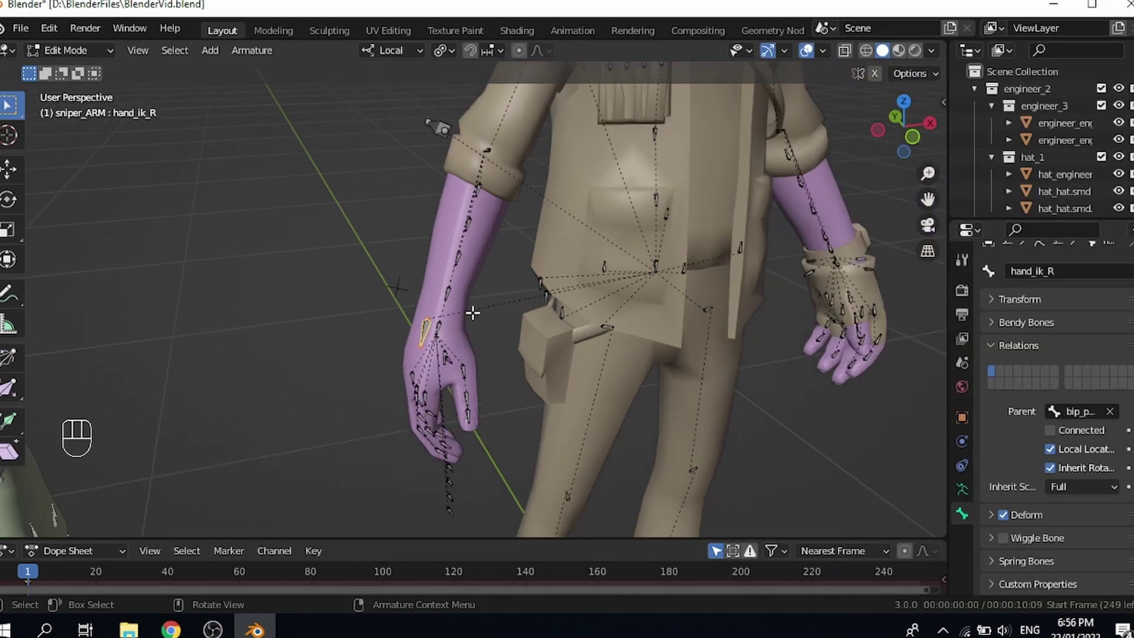
# Step: Grab and rotate hand_ik_R and upperarmfk_R in Pose Mode to check the right arm follows the IK chain
pyautogui.moveTo(89, 62); pyautogui.dragTo(157, 183)
pyautogui.click(420, 372)
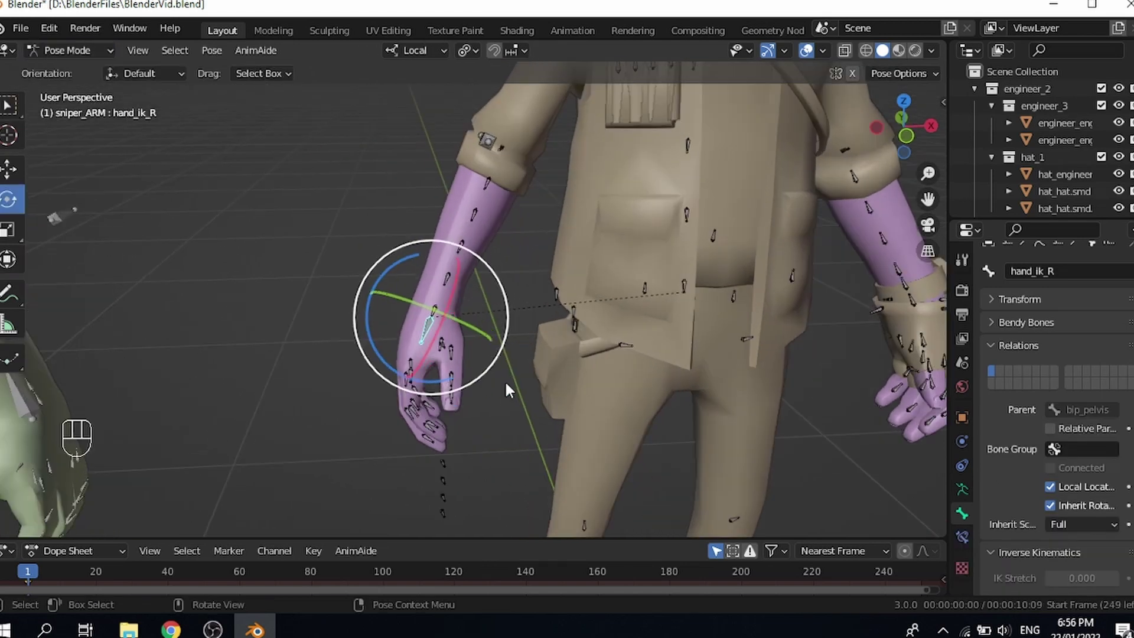
pyautogui.moveTo(425, 336); pyautogui.dragTo(402, 245)
pyautogui.press('g')
pyautogui.press('g')
pyautogui.press('r')
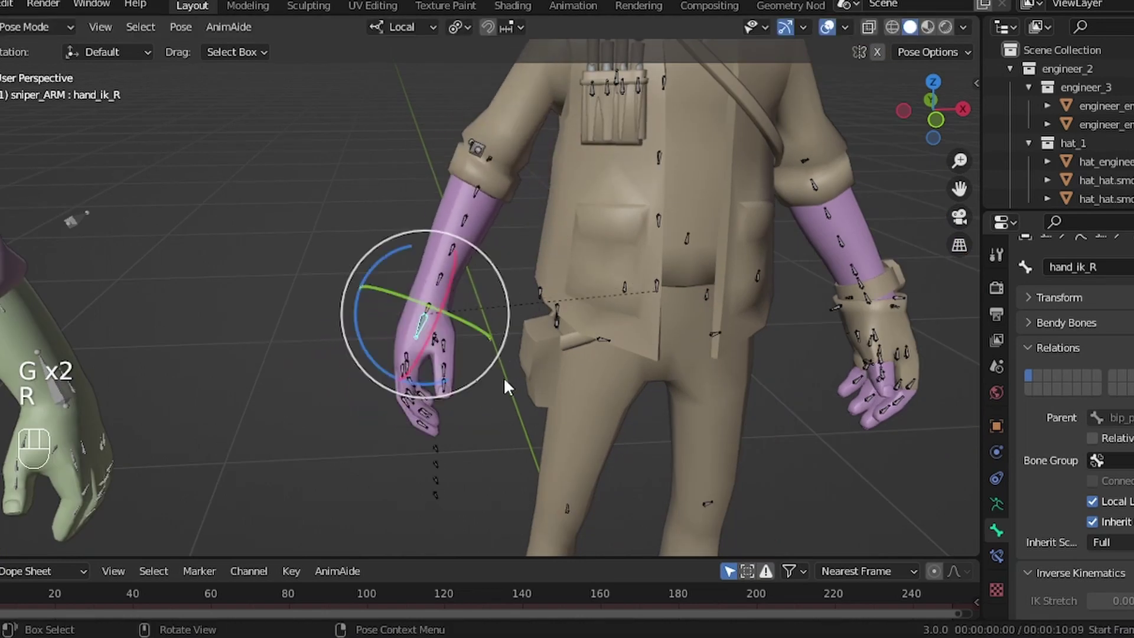
pyautogui.press('g')
pyautogui.moveTo(559, 364); pyautogui.dragTo(558, 430)
pyautogui.moveTo(546, 130); pyautogui.dragTo(579, 150)
pyautogui.press('r')
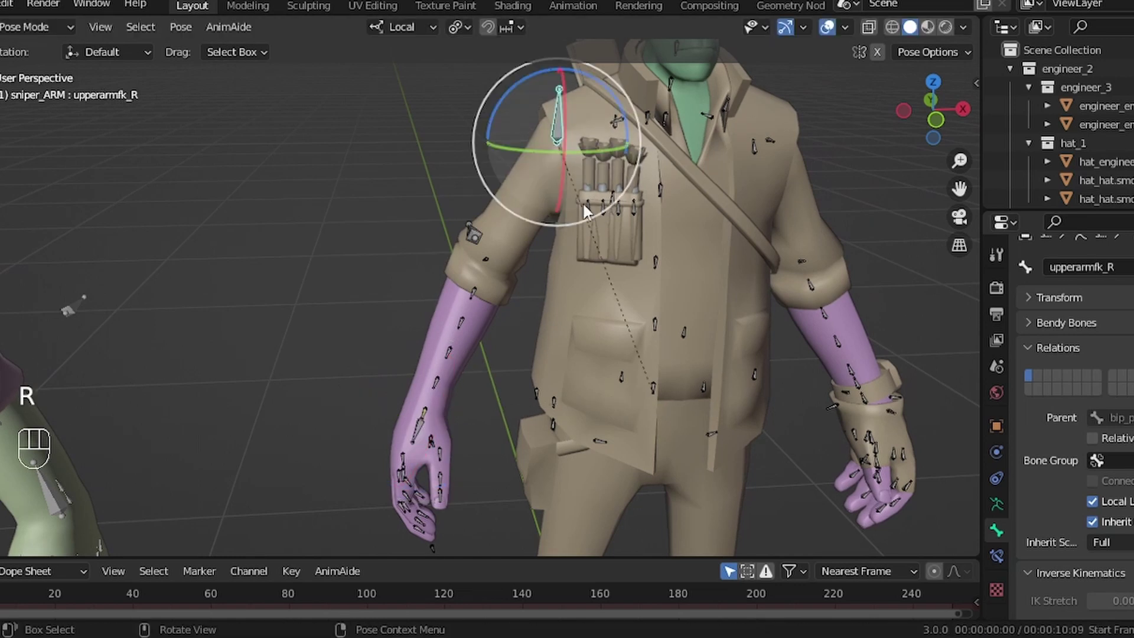
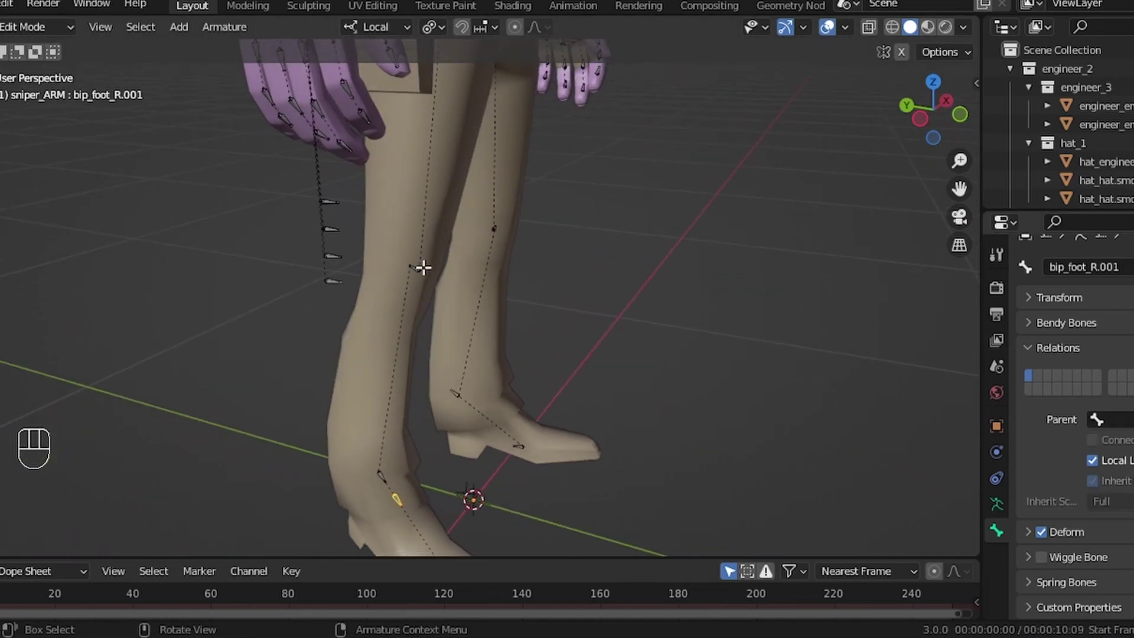
# Step: Extrude a pole bone from bip_knee_R and move it out in front of the right knee
pyautogui.press('e')
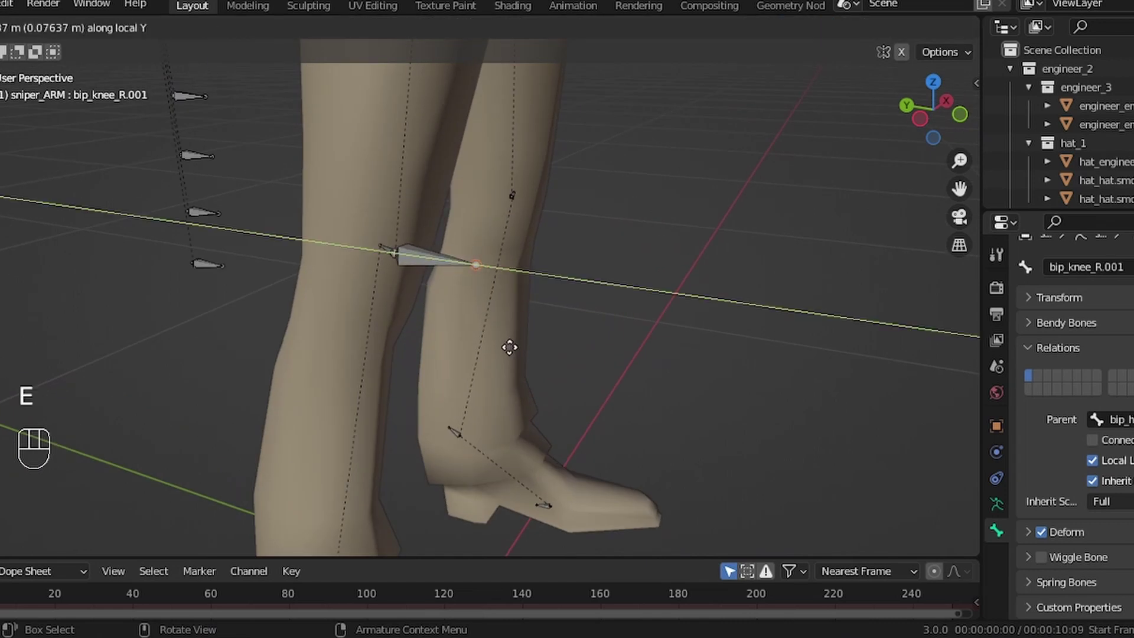
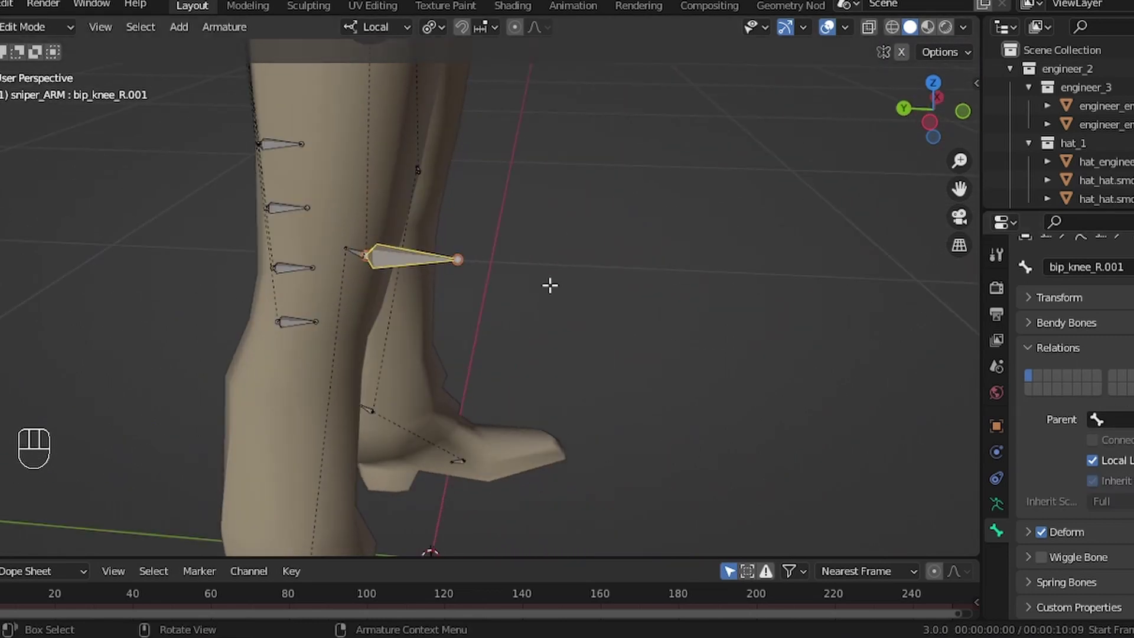
pyautogui.press('g')
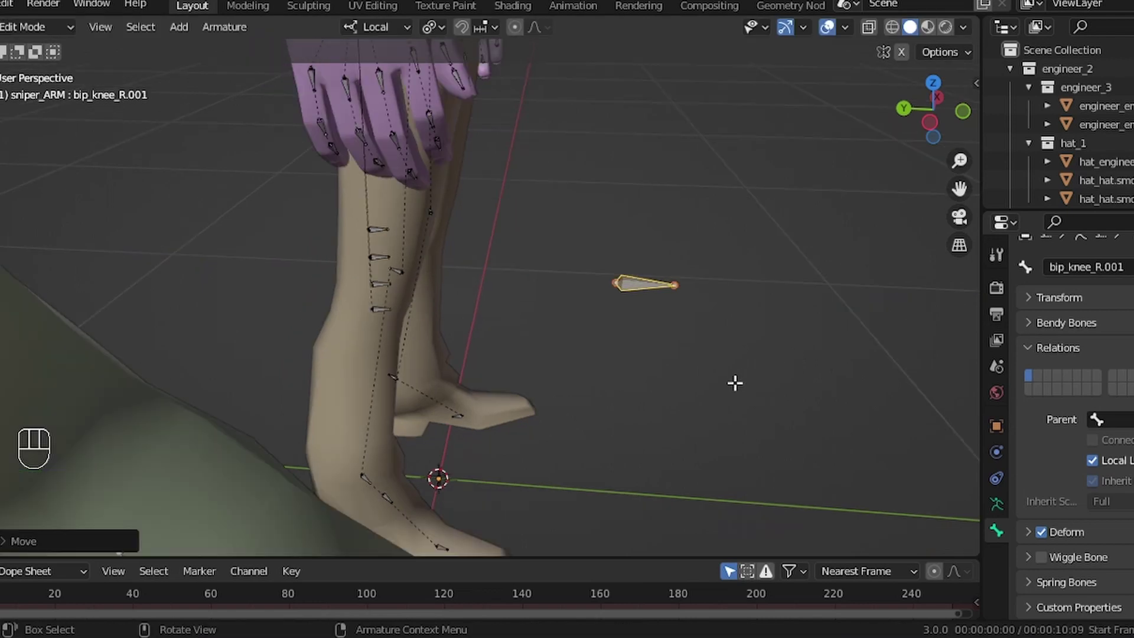
pyautogui.press('g')
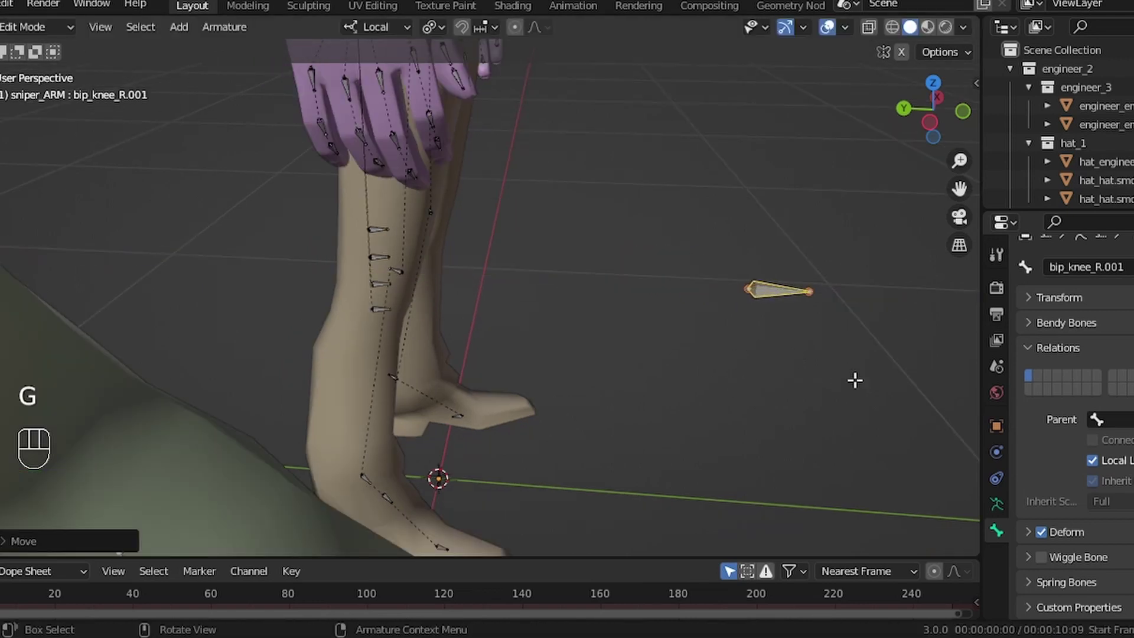
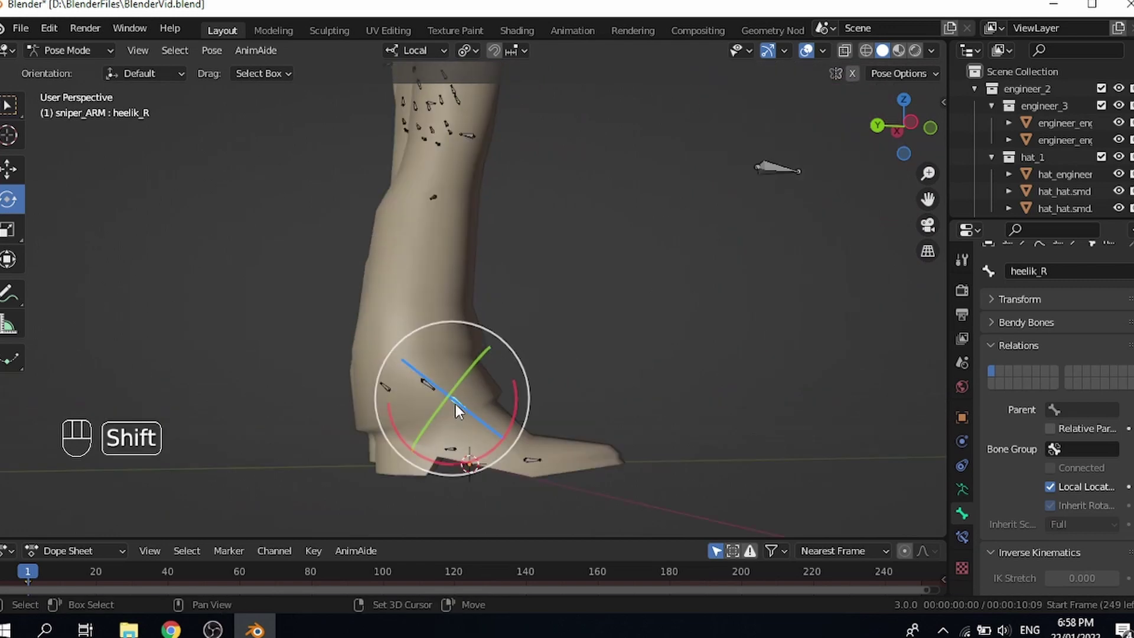
# Step: Add an IK constraint on bip_foot_R targeting heelik_R with the knee pole, chain length 3 and Rotation enabled
pyautogui.click(432, 391)
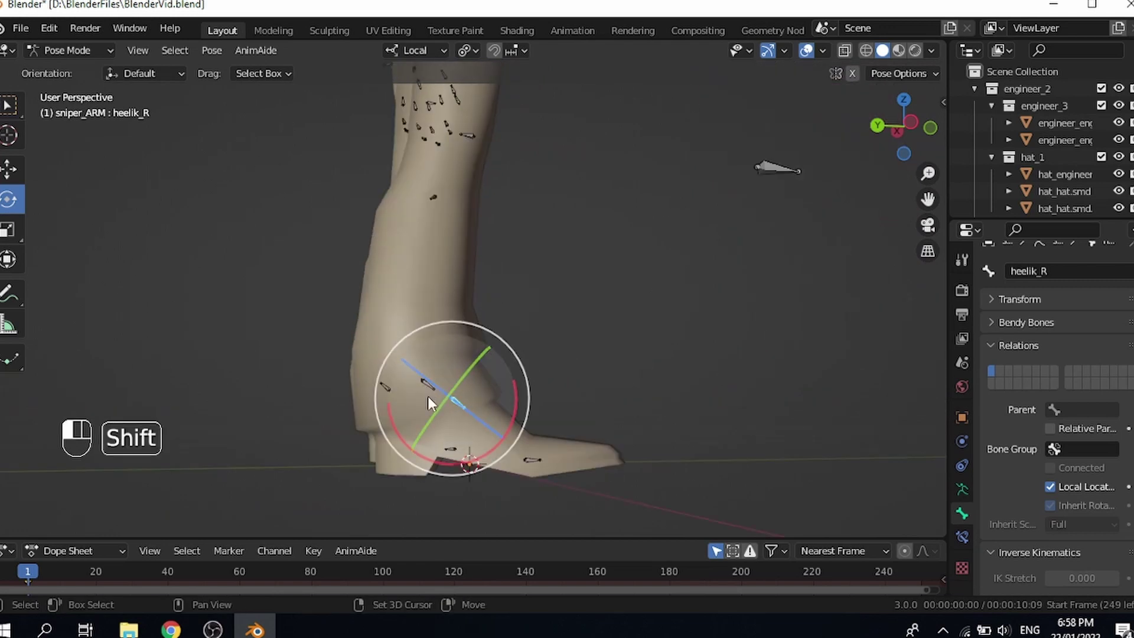
pyautogui.press('shift+i')
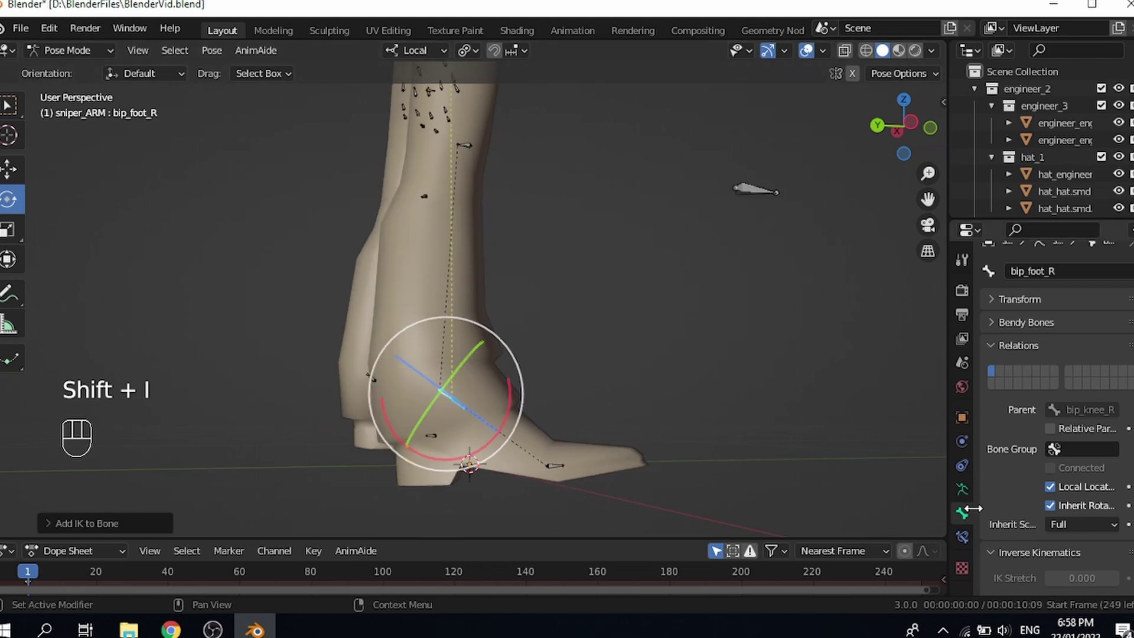
pyautogui.click(855, 579)
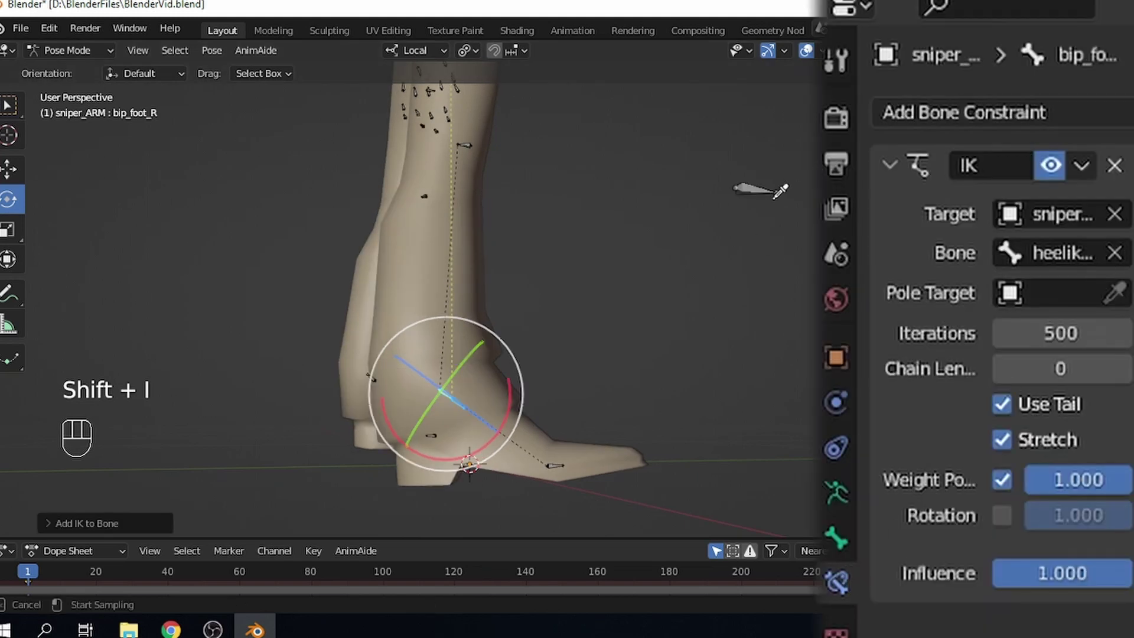
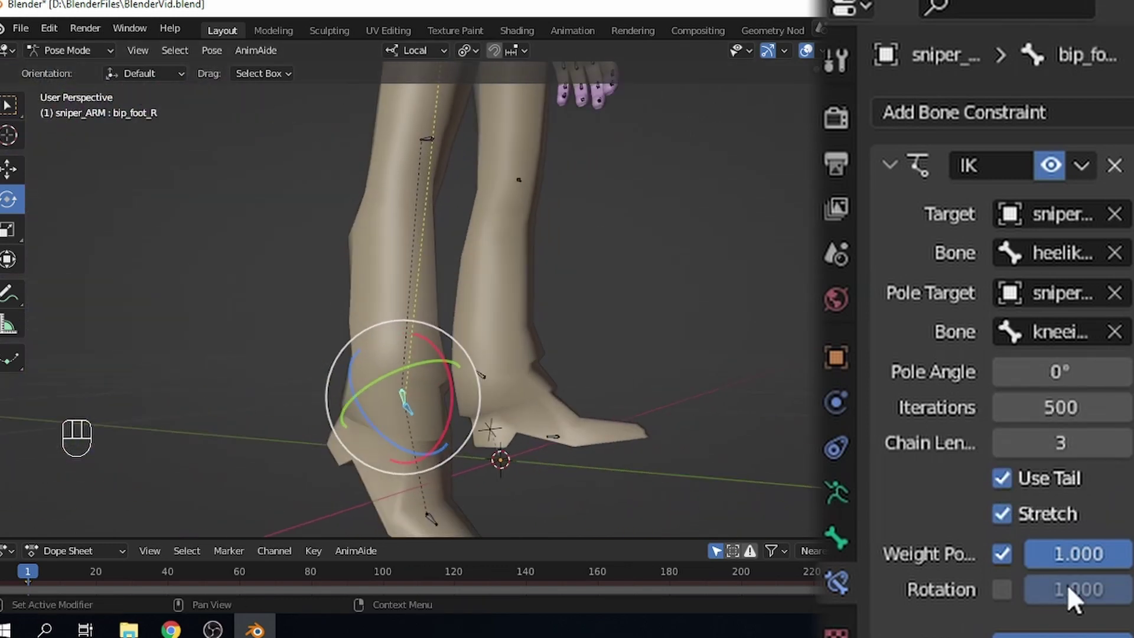
pyautogui.moveTo(592, 365); pyautogui.dragTo(629, 369)
pyautogui.moveTo(534, 383); pyautogui.dragTo(574, 391)
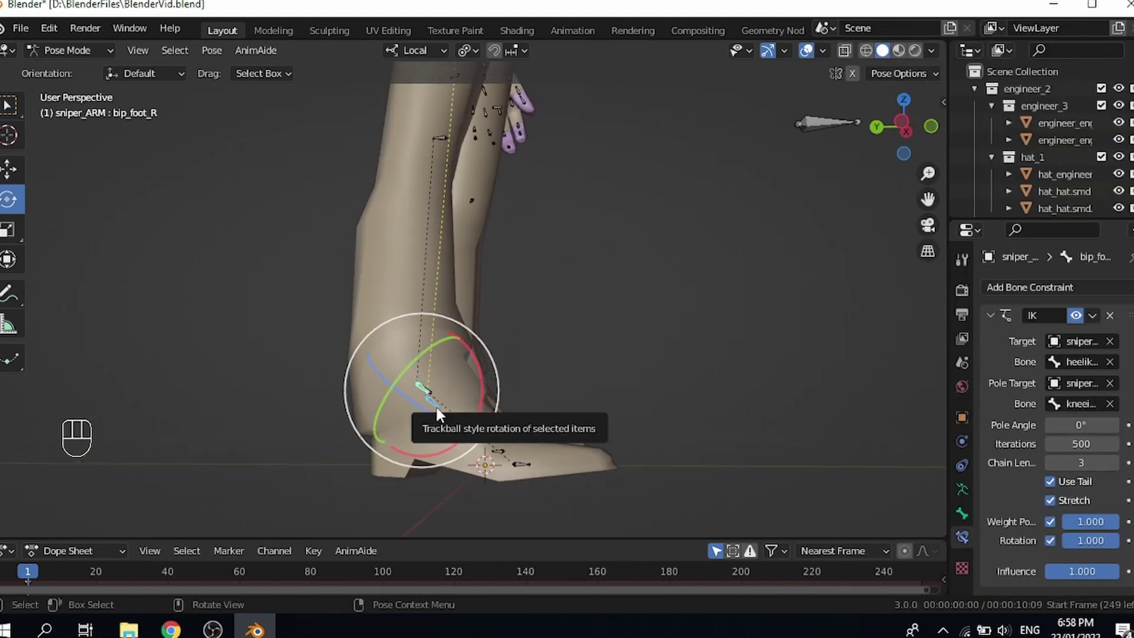
# Step: Move heelik_R around with G from several angles to verify the right leg bends through the IK
pyautogui.press('g')
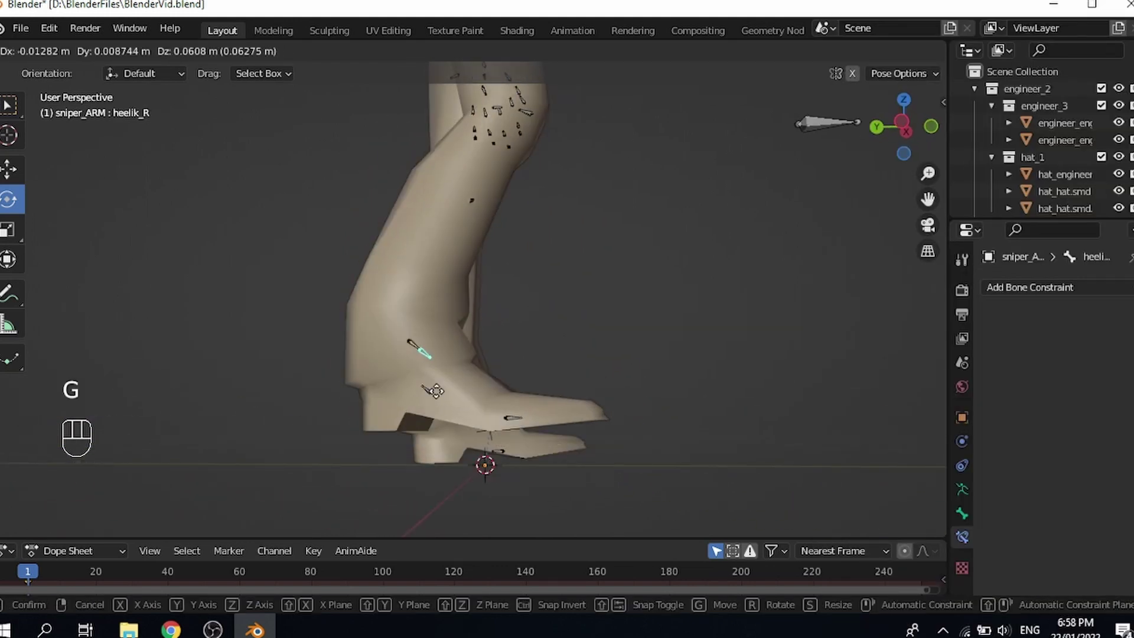
pyautogui.middleClick(463, 414)
pyautogui.click(467, 425)
pyautogui.press('g')
pyautogui.moveTo(454, 366); pyautogui.dragTo(468, 384)
pyautogui.press('g')
pyautogui.moveTo(396, 326); pyautogui.dragTo(277, 297)
pyautogui.press('g')
pyautogui.moveTo(526, 338); pyautogui.dragTo(642, 338)
pyautogui.middleClick(646, 312)
pyautogui.moveTo(465, 406); pyautogui.dragTo(487, 484)
pyautogui.middleClick(481, 384)
pyautogui.middleClick(424, 326)
pyautogui.moveTo(447, 391); pyautogui.dragTo(570, 412)
pyautogui.moveTo(414, 367); pyautogui.dragTo(455, 401)
pyautogui.moveTo(454, 400); pyautogui.dragTo(414, 304)
pyautogui.moveTo(521, 369); pyautogui.dragTo(567, 382)
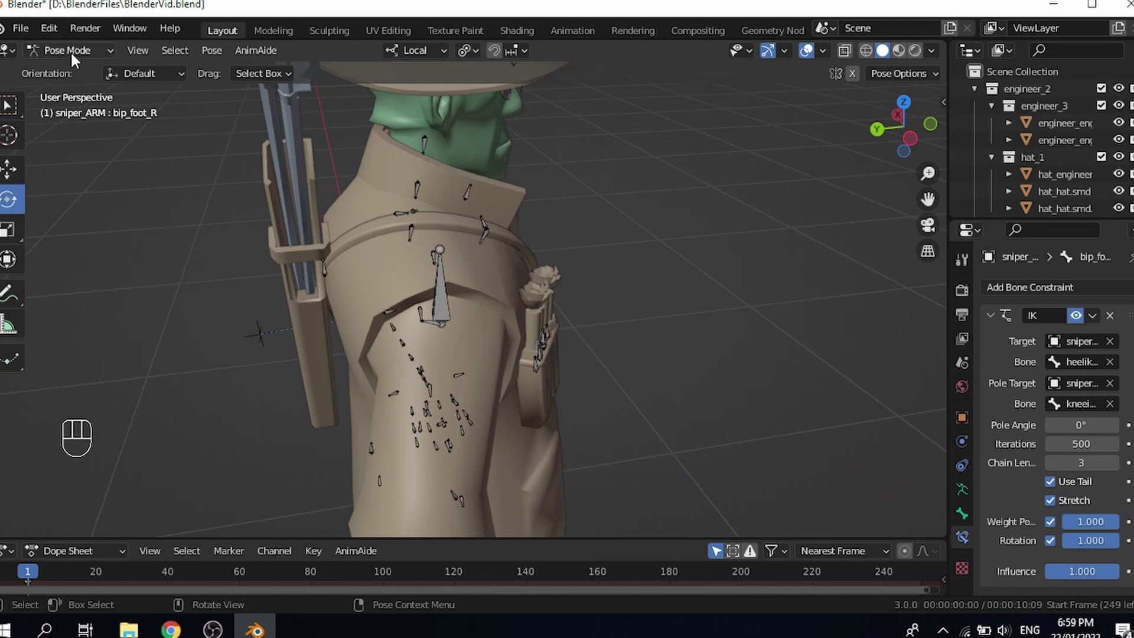
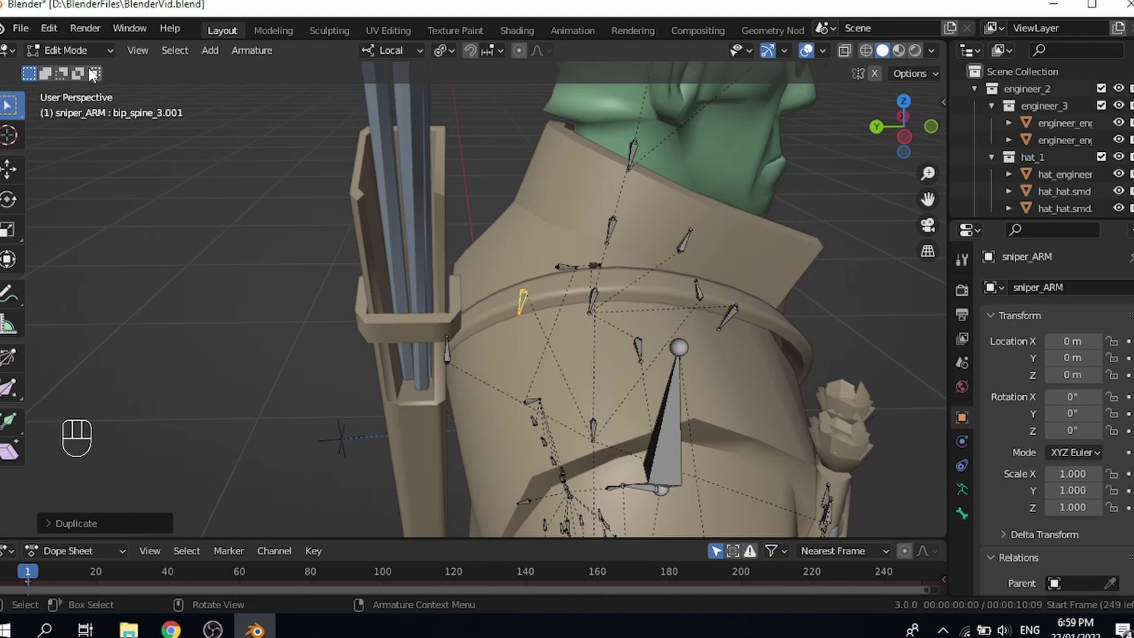
# Step: Set the spineIK bone's parent relation to bip_pelvis in the Relations panel and select it in Pose Mode
pyautogui.moveTo(86, 67); pyautogui.dragTo(1084, 373)
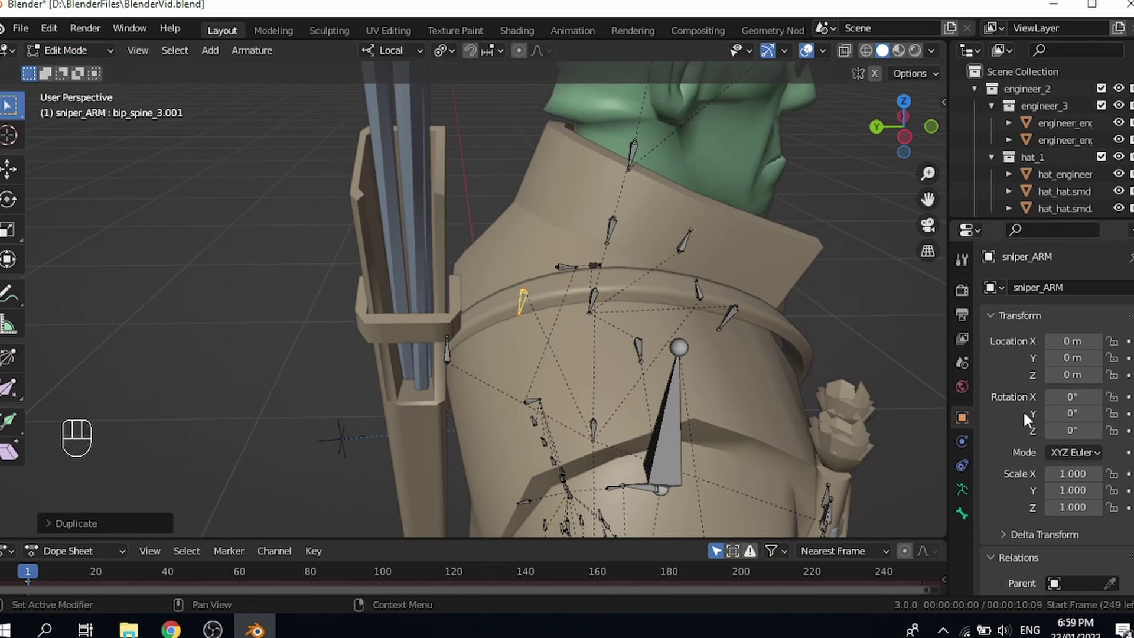
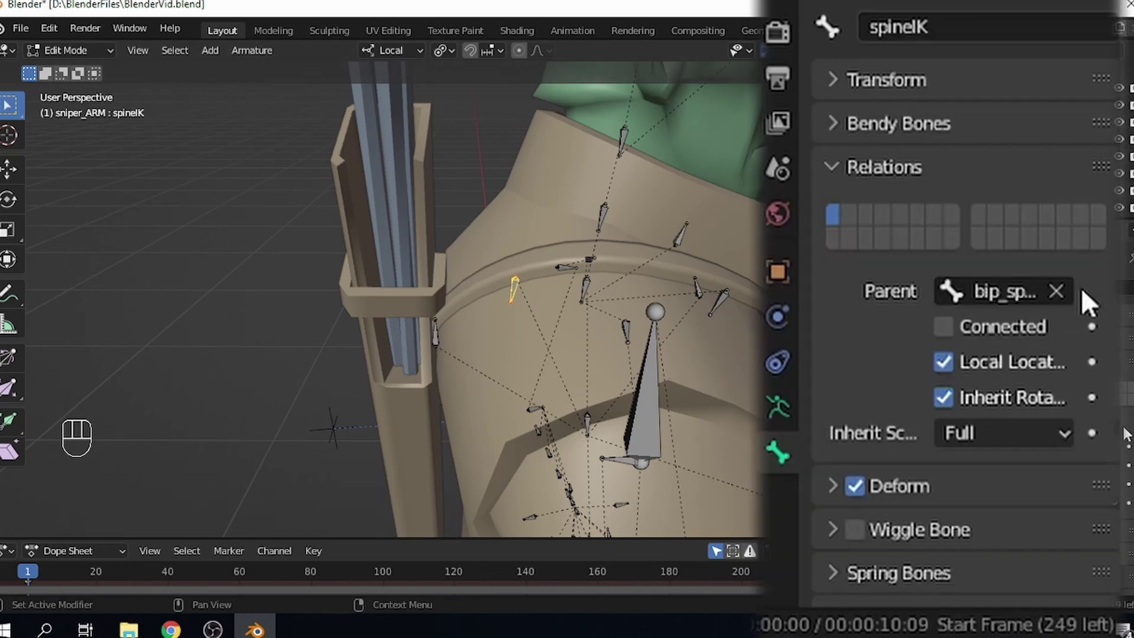
pyautogui.click(1074, 299)
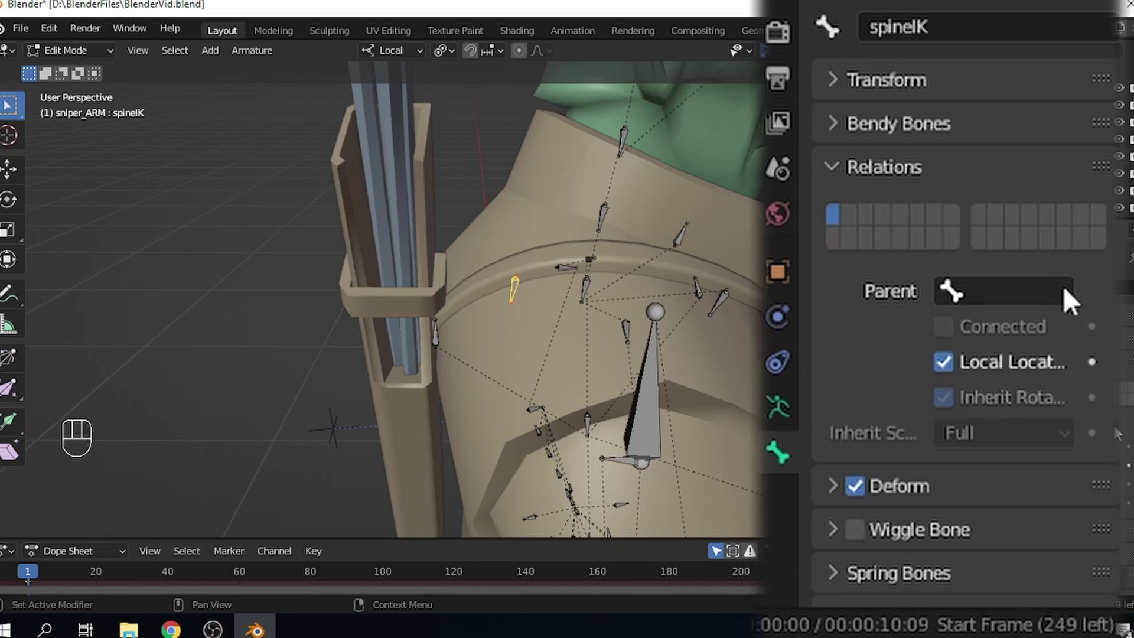
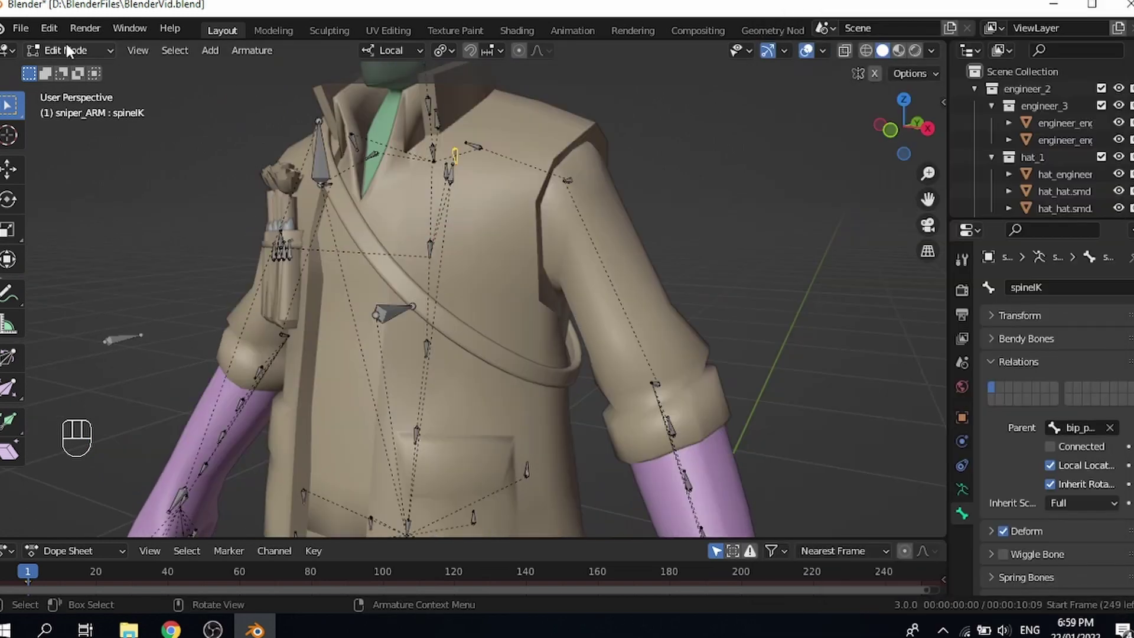
pyautogui.moveTo(74, 75); pyautogui.dragTo(384, 281)
pyautogui.middleClick(384, 281)
pyautogui.moveTo(646, 321); pyautogui.dragTo(595, 435)
pyautogui.moveTo(446, 329); pyautogui.dragTo(410, 299)
pyautogui.click(438, 362)
pyautogui.moveTo(502, 406); pyautogui.dragTo(449, 274)
pyautogui.moveTo(449, 270); pyautogui.dragTo(496, 276)
pyautogui.click(496, 266)
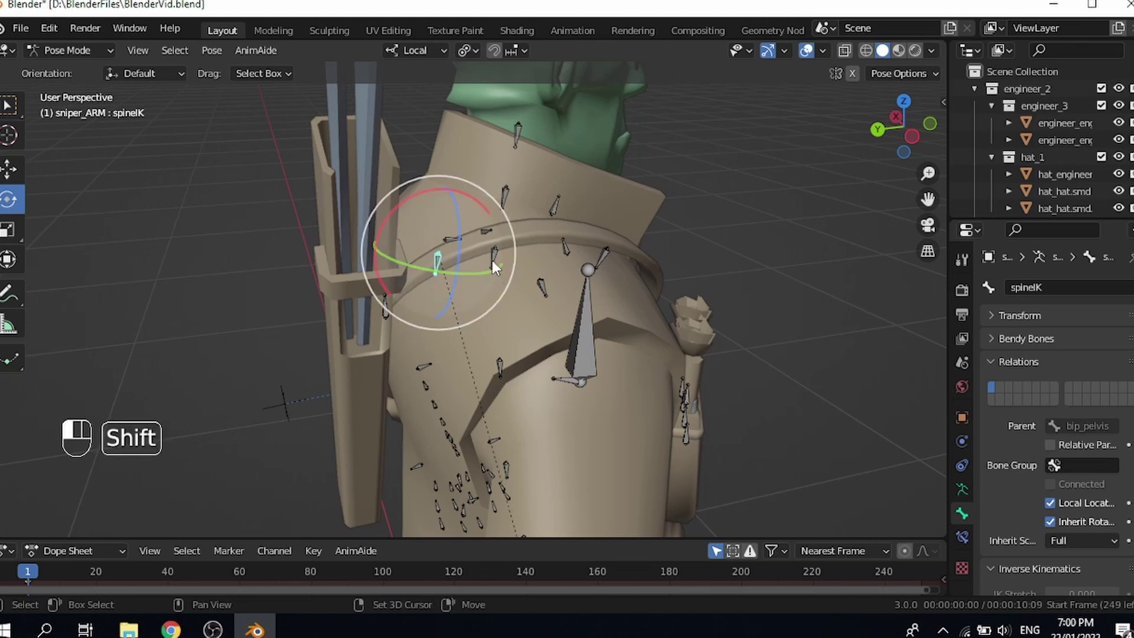
# Step: Add an IK constraint on bip_spine_3 targeting spineIK and set its chain length to 4
pyautogui.press('shift+i')
pyautogui.click(964, 550)
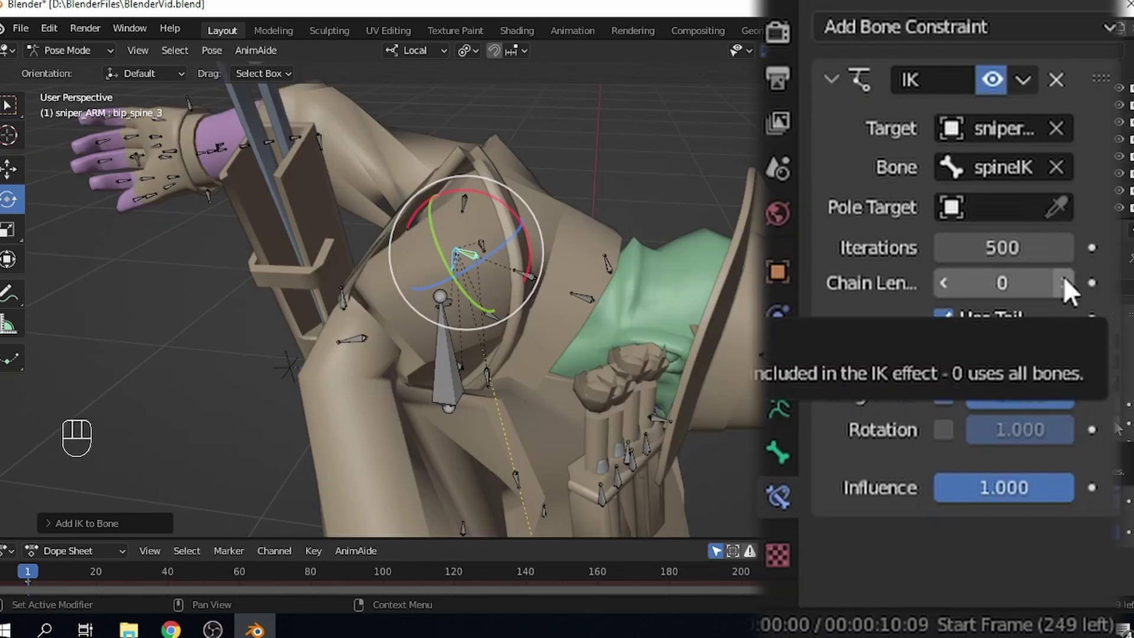
pyautogui.moveTo(576, 416); pyautogui.dragTo(552, 354)
pyautogui.moveTo(529, 331); pyautogui.dragTo(464, 271)
pyautogui.moveTo(443, 226); pyautogui.dragTo(436, 169)
pyautogui.click(437, 168)
pyautogui.moveTo(434, 142); pyautogui.dragTo(451, 160)
pyautogui.moveTo(468, 200); pyautogui.dragTo(440, 144)
pyautogui.middleClick(474, 334)
pyautogui.middleClick(470, 488)
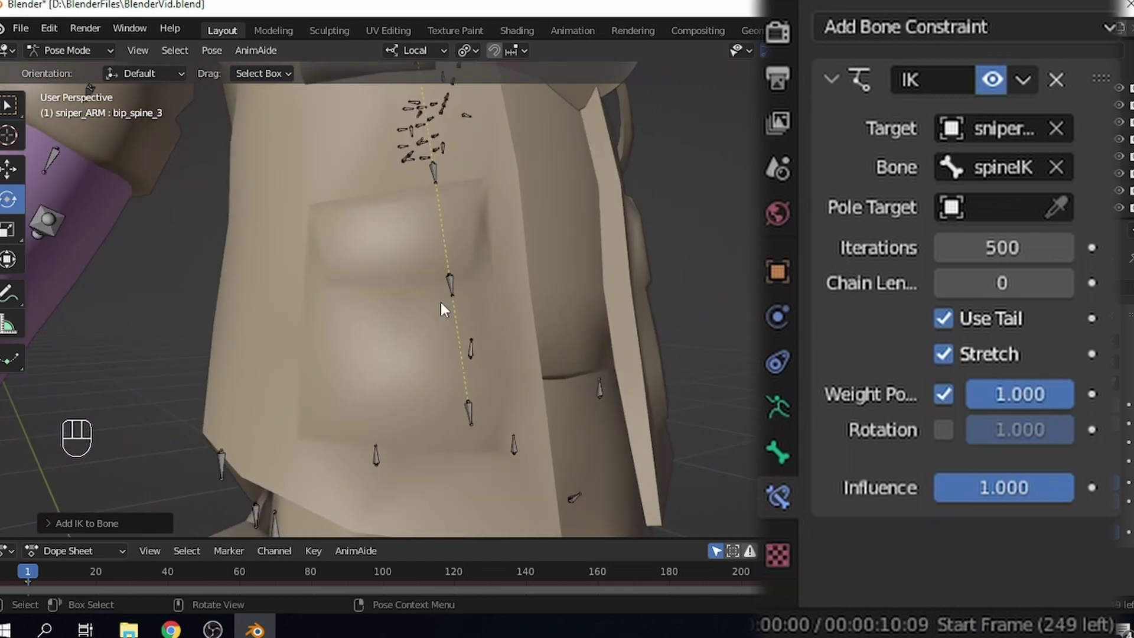
pyautogui.click(1078, 296)
pyautogui.click(1078, 296)
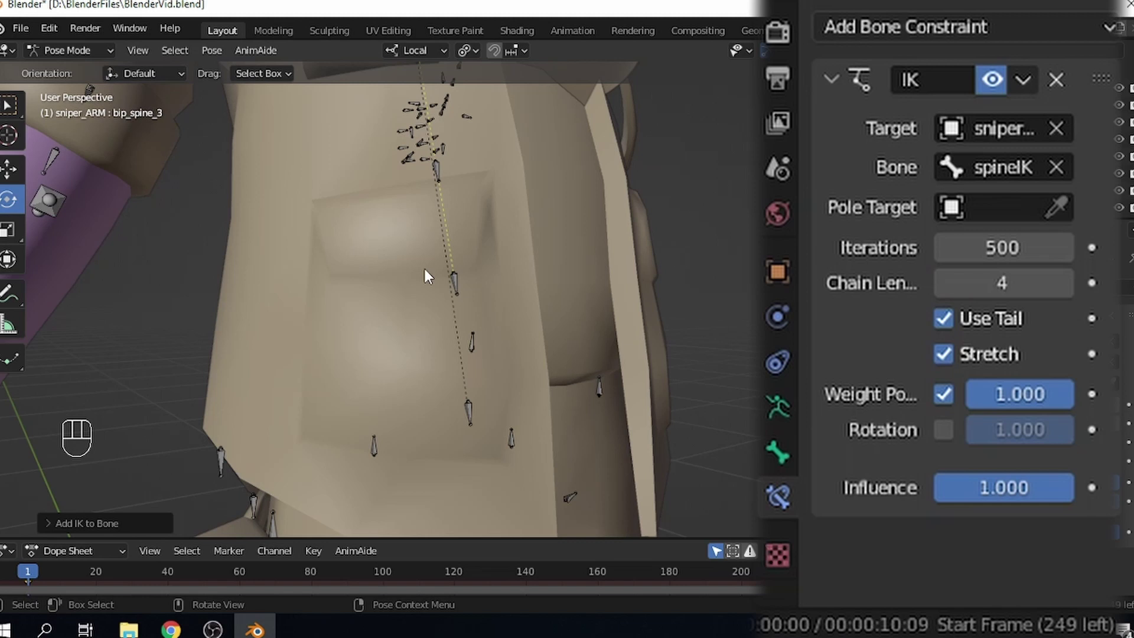
# Step: Enable Rotation on the spine IK constraint so the upper back follows spineIK's orientation
pyautogui.moveTo(470, 327); pyautogui.dragTo(509, 453)
pyautogui.click(508, 453)
pyautogui.middleClick(517, 498)
pyautogui.click(517, 504)
pyautogui.moveTo(563, 229); pyautogui.dragTo(592, 238)
pyautogui.moveTo(574, 235); pyautogui.dragTo(553, 193)
pyautogui.click(554, 193)
pyautogui.middleClick(554, 191)
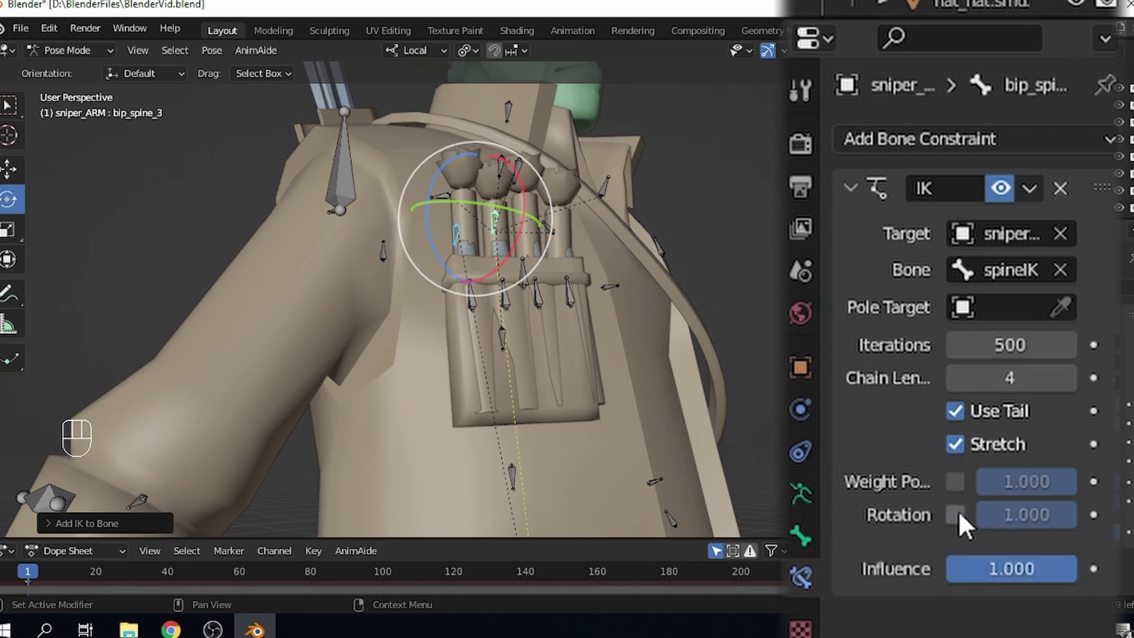
pyautogui.click(969, 523)
pyautogui.moveTo(637, 311); pyautogui.dragTo(583, 387)
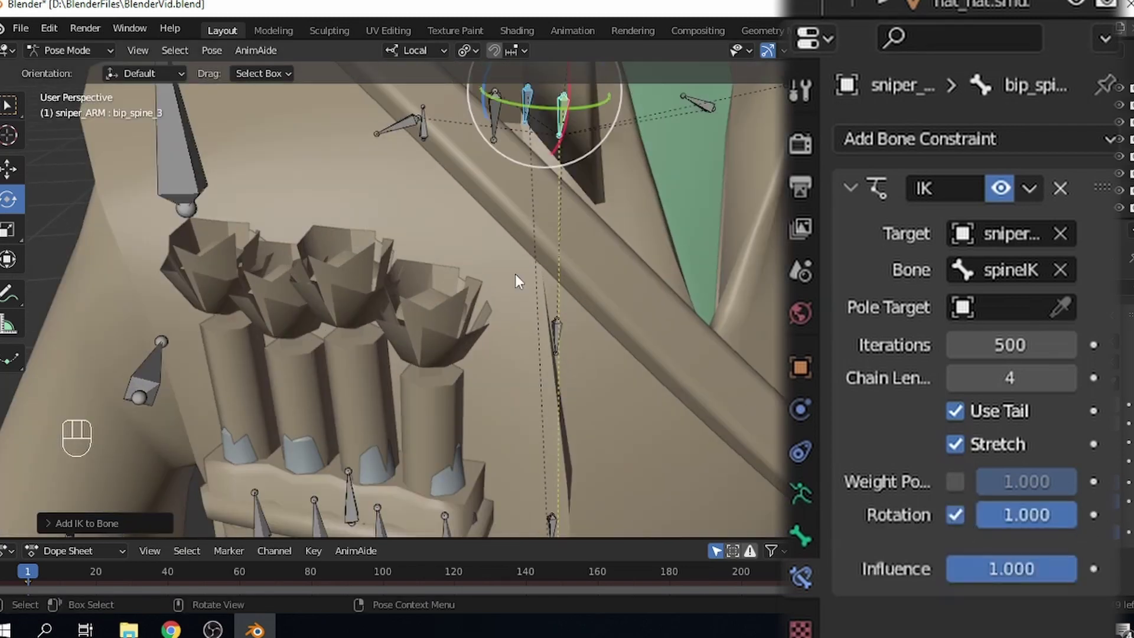
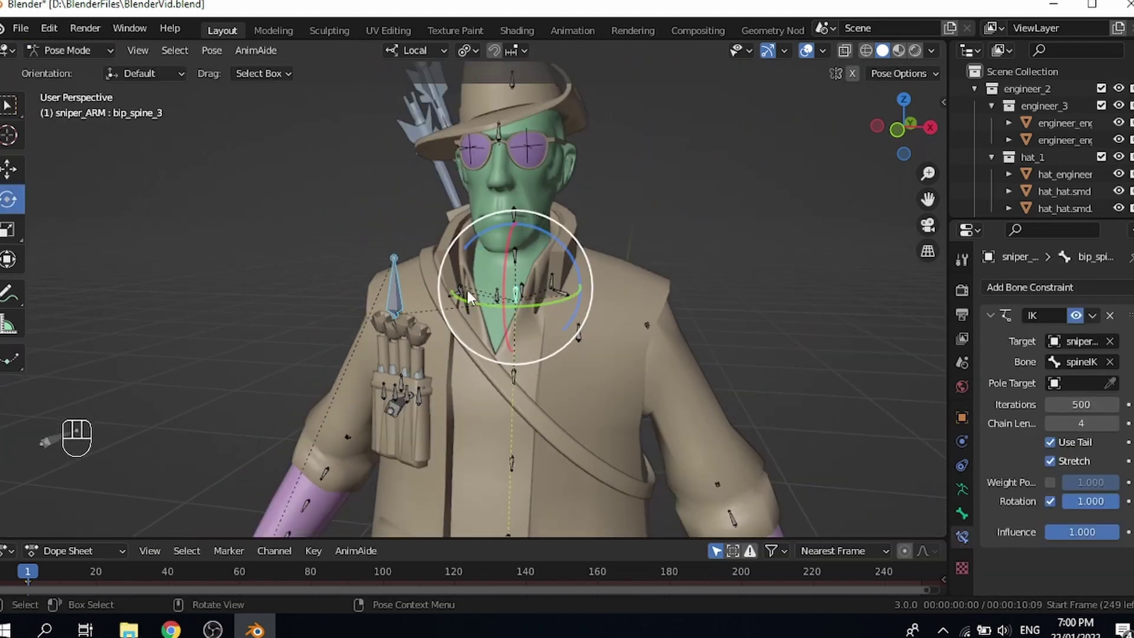
# Step: Select the spineIK control bone facing the character and undo the last change
pyautogui.click(541, 301)
pyautogui.moveTo(523, 293); pyautogui.dragTo(810, 345)
pyautogui.moveTo(810, 345); pyautogui.dragTo(791, 343)
pyautogui.moveTo(699, 348); pyautogui.dragTo(779, 358)
pyautogui.click(779, 359)
pyautogui.press('ctrl+z')
# Step: Give the right thumb's middle bone a Copy Rotation constraint on X only, mix Add, local space
pyautogui.press('ctrl+z')
pyautogui.moveTo(538, 336); pyautogui.dragTo(563, 364)
pyautogui.middleClick(576, 273)
pyautogui.moveTo(574, 238); pyautogui.dragTo(587, 317)
pyautogui.moveTo(544, 305); pyautogui.dragTo(532, 210)
pyautogui.middleClick(507, 227)
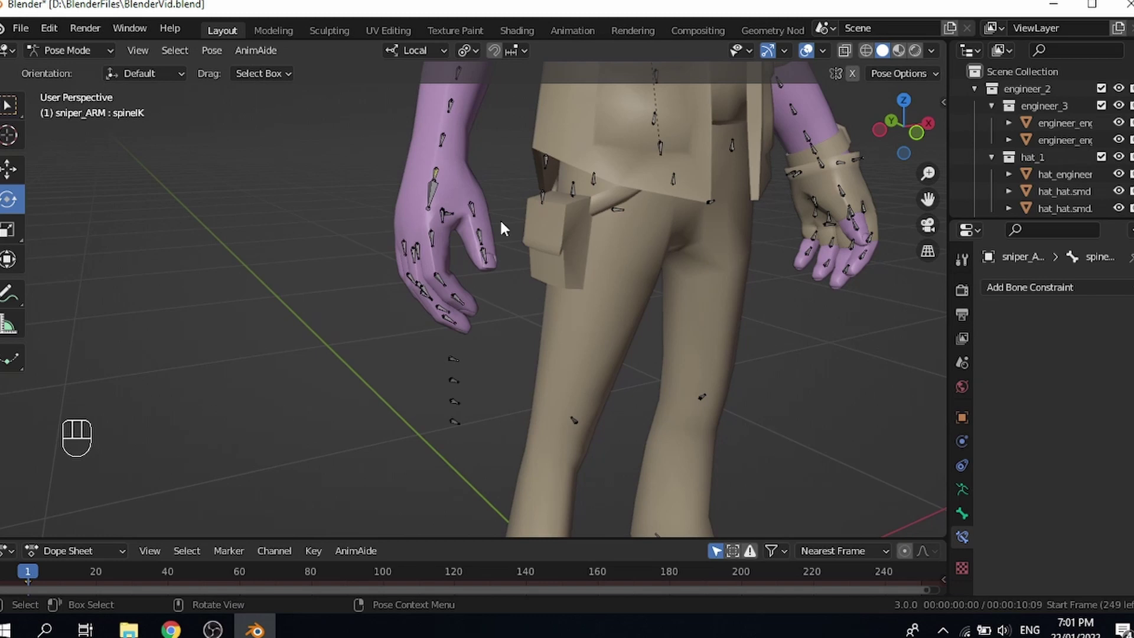
pyautogui.moveTo(498, 256); pyautogui.dragTo(603, 269)
pyautogui.moveTo(535, 290); pyautogui.dragTo(435, 309)
pyautogui.middleClick(484, 307)
pyautogui.moveTo(484, 334); pyautogui.dragTo(508, 289)
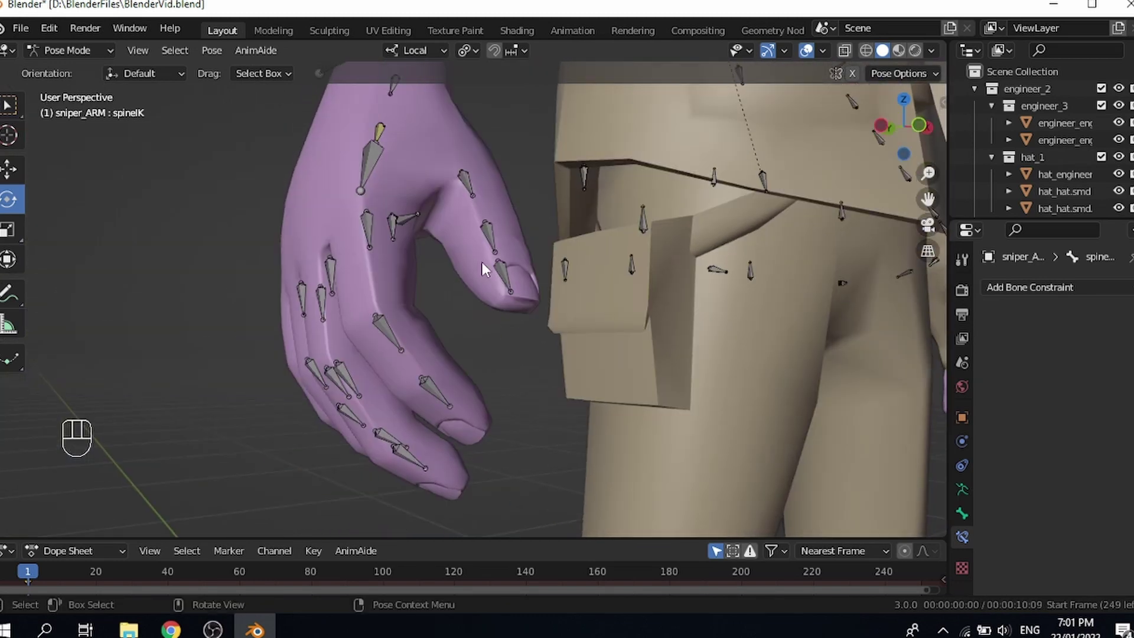
pyautogui.moveTo(494, 344); pyautogui.dragTo(450, 349)
pyautogui.moveTo(409, 334); pyautogui.dragTo(455, 328)
pyautogui.moveTo(494, 274); pyautogui.dragTo(488, 301)
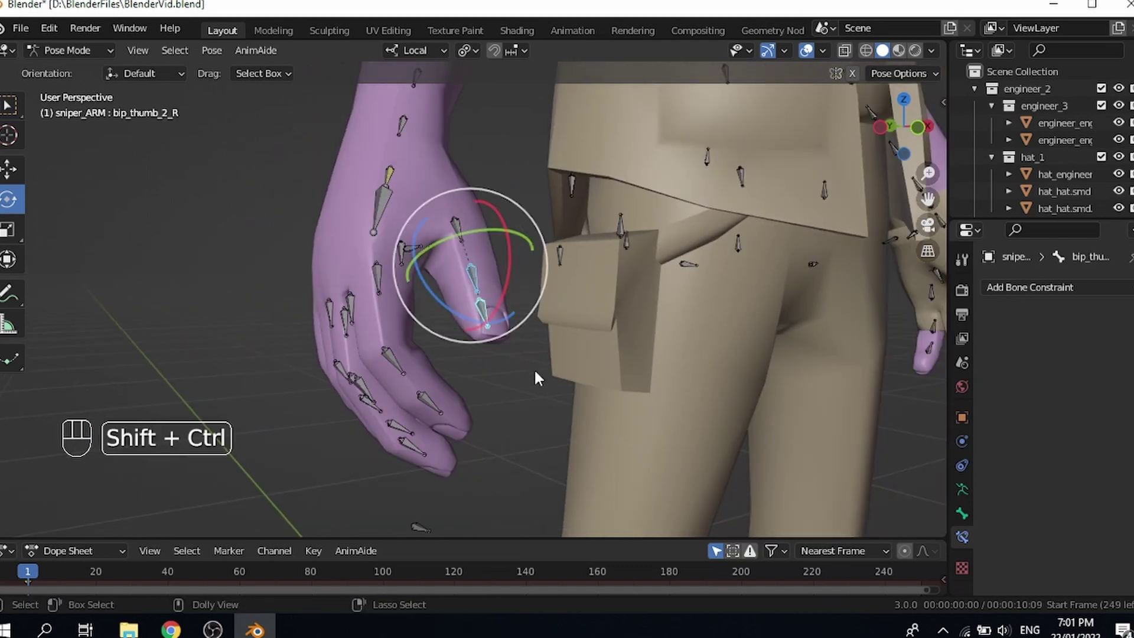
pyautogui.press('ctrl+shift+c')
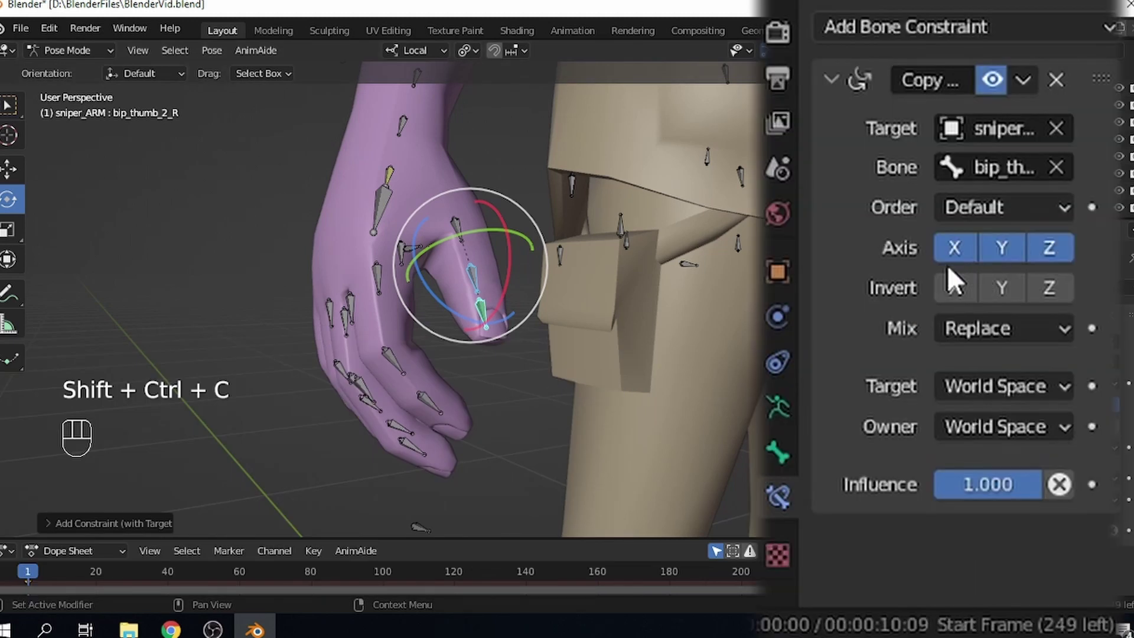
pyautogui.moveTo(1000, 268); pyautogui.dragTo(1047, 295)
pyautogui.moveTo(1009, 339); pyautogui.dragTo(991, 410)
pyautogui.click(1003, 414)
pyautogui.moveTo(965, 400); pyautogui.dragTo(1047, 413)
pyautogui.moveTo(1041, 440); pyautogui.dragTo(880, 230)
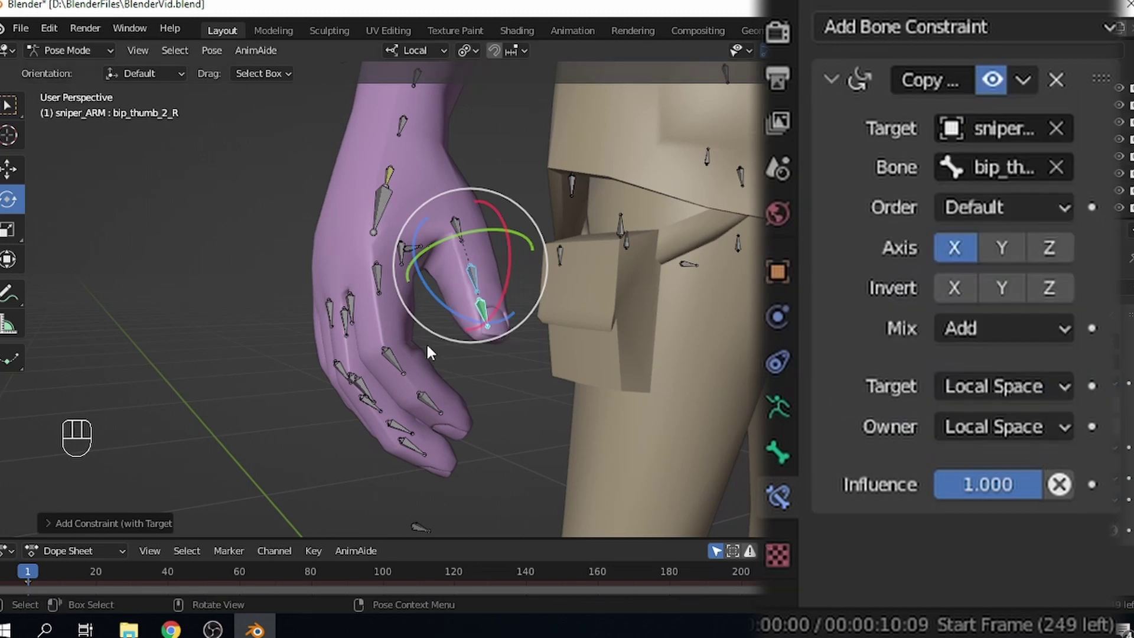
# Step: Give the right index finger's next bone the same X-only Copy Rotation, mix Add, local space
pyautogui.middleClick(440, 399)
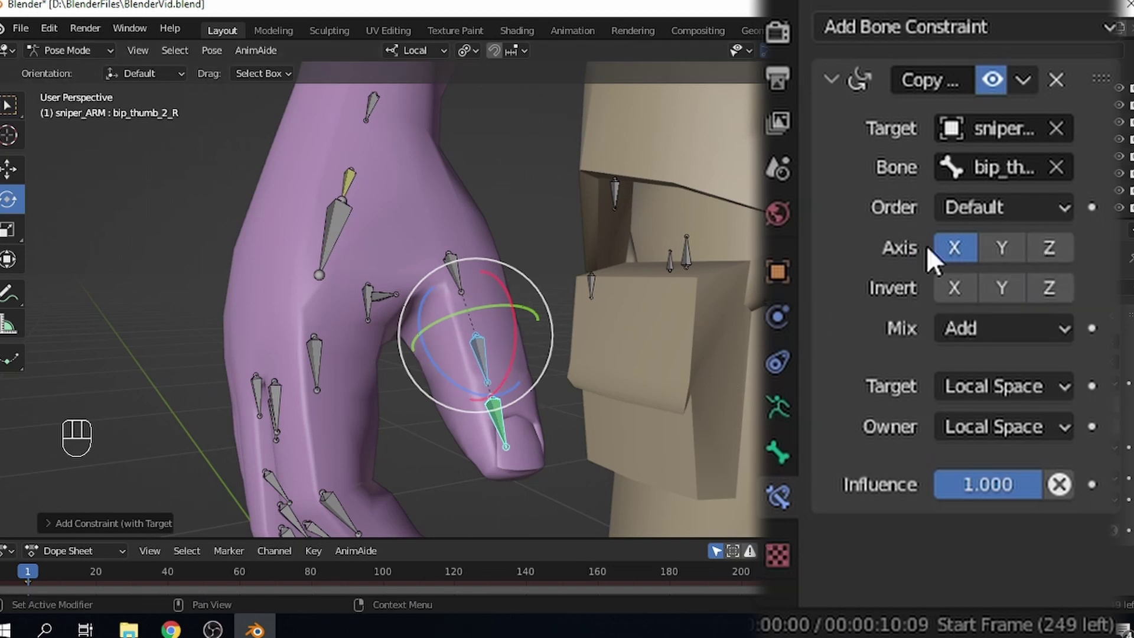
pyautogui.click(505, 369)
pyautogui.middleClick(517, 362)
pyautogui.moveTo(556, 348); pyautogui.dragTo(631, 360)
pyautogui.moveTo(621, 348); pyautogui.dragTo(654, 316)
pyautogui.press('ctrl+z')
pyautogui.moveTo(605, 408); pyautogui.dragTo(586, 364)
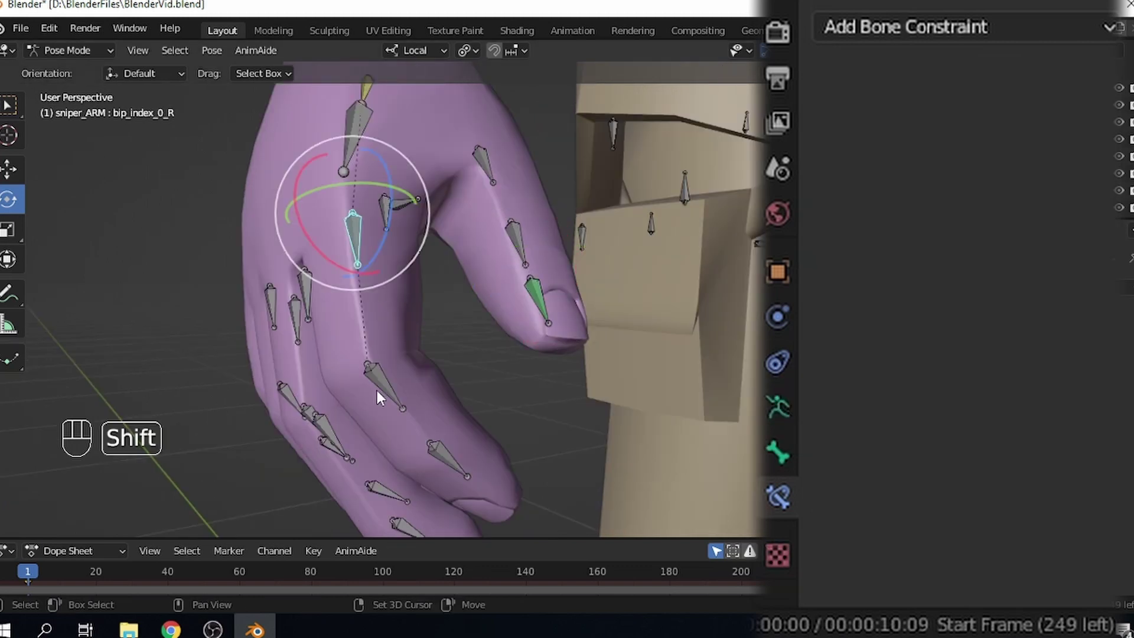
pyautogui.press('ctrl+shift+c')
pyautogui.click(1052, 265)
pyautogui.moveTo(1009, 344); pyautogui.dragTo(940, 431)
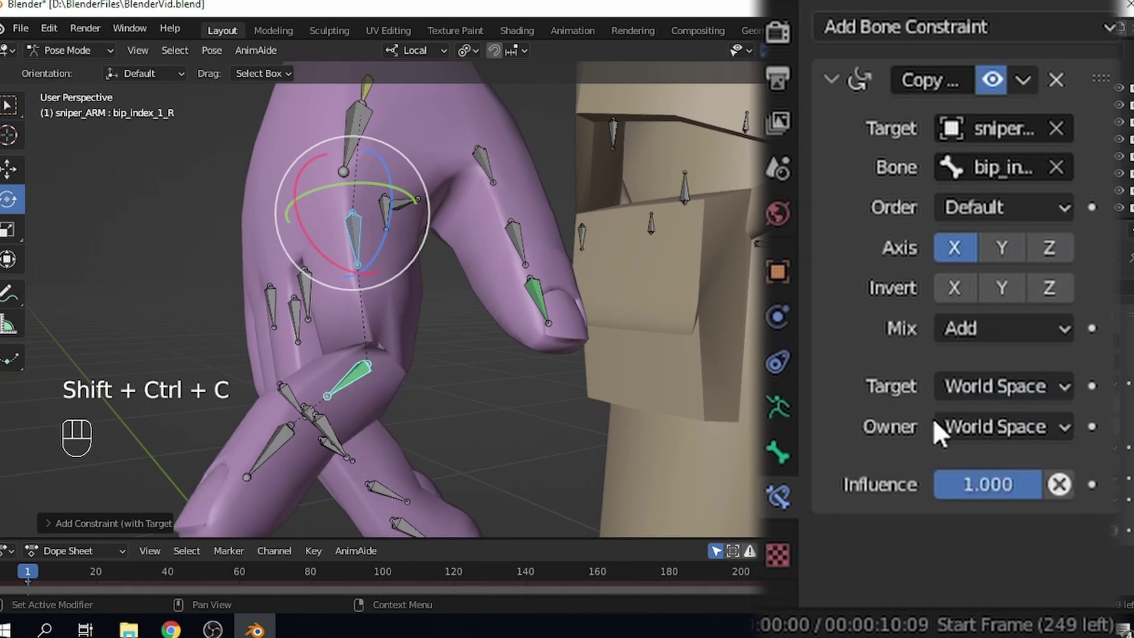
pyautogui.moveTo(975, 394); pyautogui.dragTo(970, 268)
pyautogui.moveTo(1069, 437); pyautogui.dragTo(803, 243)
pyautogui.moveTo(388, 397); pyautogui.dragTo(484, 358)
pyautogui.click(484, 359)
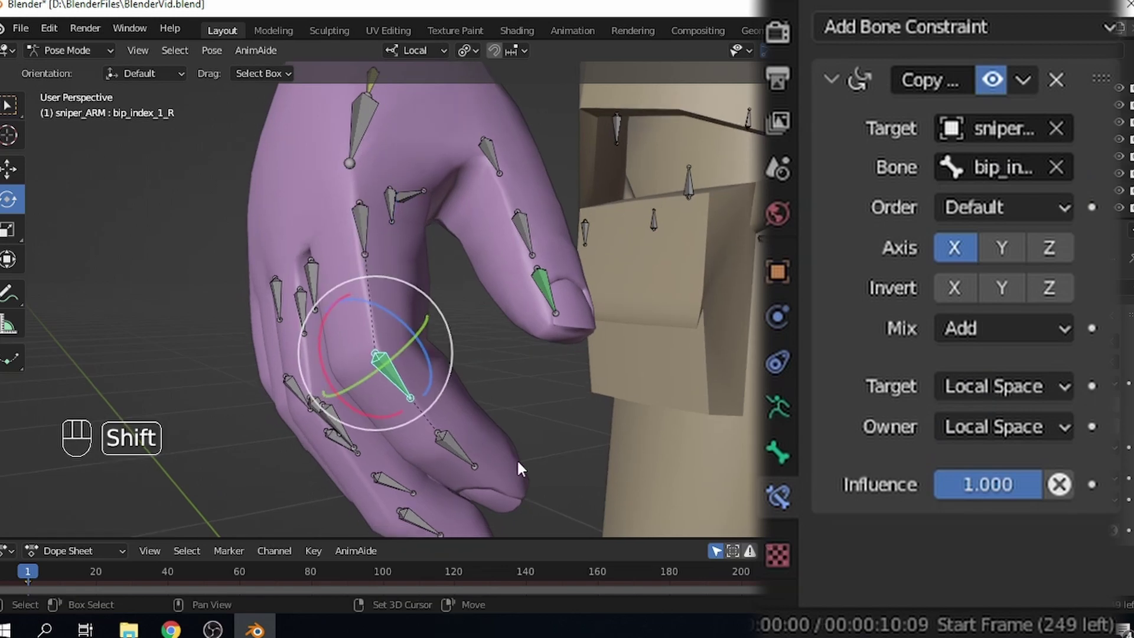
# Step: Give the right index finger's tip bone an X-only Copy Rotation with local owner space
pyautogui.press('ctrl+shift+c')
pyautogui.click(1069, 261)
pyautogui.moveTo(1020, 345); pyautogui.dragTo(1007, 449)
pyautogui.click(1009, 423)
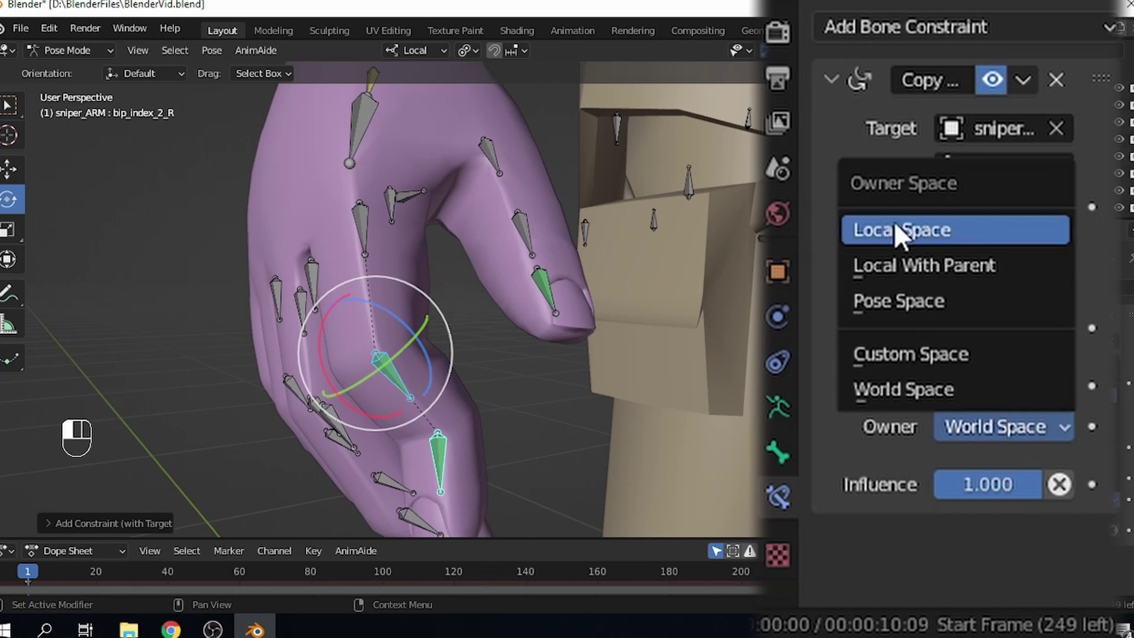
pyautogui.moveTo(974, 403); pyautogui.dragTo(628, 454)
# Step: Set up the right middle finger's X-only Copy Rotation constraint the same way
pyautogui.moveTo(416, 430); pyautogui.dragTo(460, 378)
pyautogui.moveTo(482, 135); pyautogui.dragTo(472, 277)
pyautogui.moveTo(472, 278); pyautogui.dragTo(462, 284)
pyautogui.moveTo(424, 378); pyautogui.dragTo(409, 416)
pyautogui.click(403, 328)
pyautogui.moveTo(384, 369); pyautogui.dragTo(315, 418)
pyautogui.moveTo(372, 384); pyautogui.dragTo(474, 330)
pyautogui.press('ctrl+z')
pyautogui.moveTo(510, 339); pyautogui.dragTo(586, 291)
pyautogui.moveTo(565, 311); pyautogui.dragTo(454, 365)
pyautogui.moveTo(485, 359); pyautogui.dragTo(527, 329)
pyautogui.moveTo(510, 338); pyautogui.dragTo(468, 343)
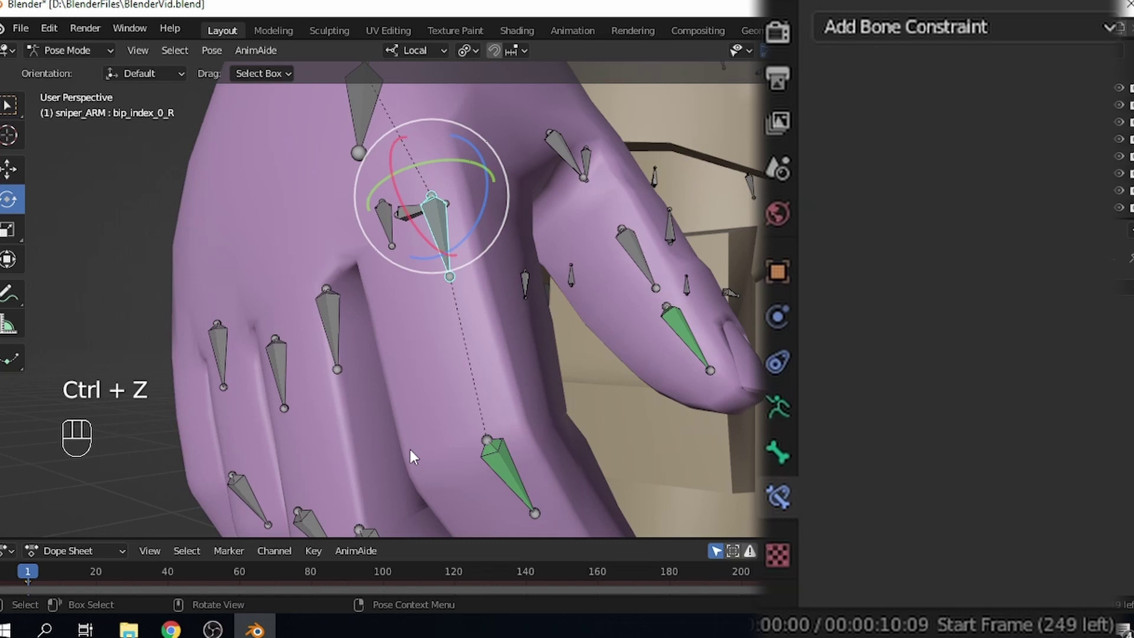
pyautogui.moveTo(943, 314); pyautogui.dragTo(928, 255)
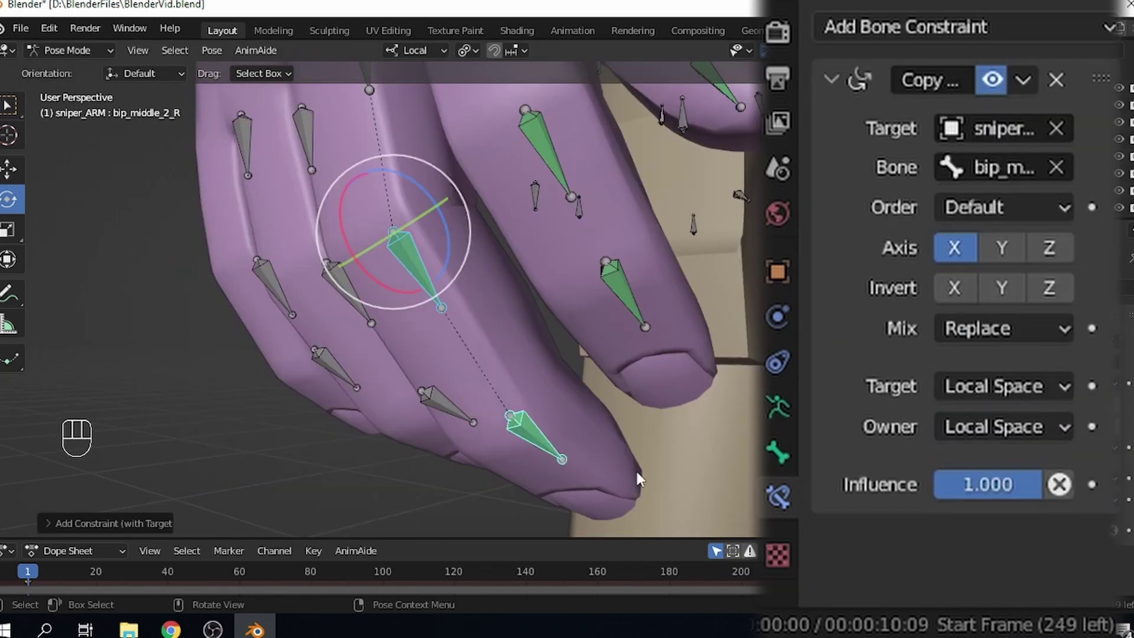
# Step: Give the right ring finger's bone an X-only Copy Rotation, mix Add, local space
pyautogui.middleClick(512, 463)
pyautogui.moveTo(348, 128); pyautogui.dragTo(385, 290)
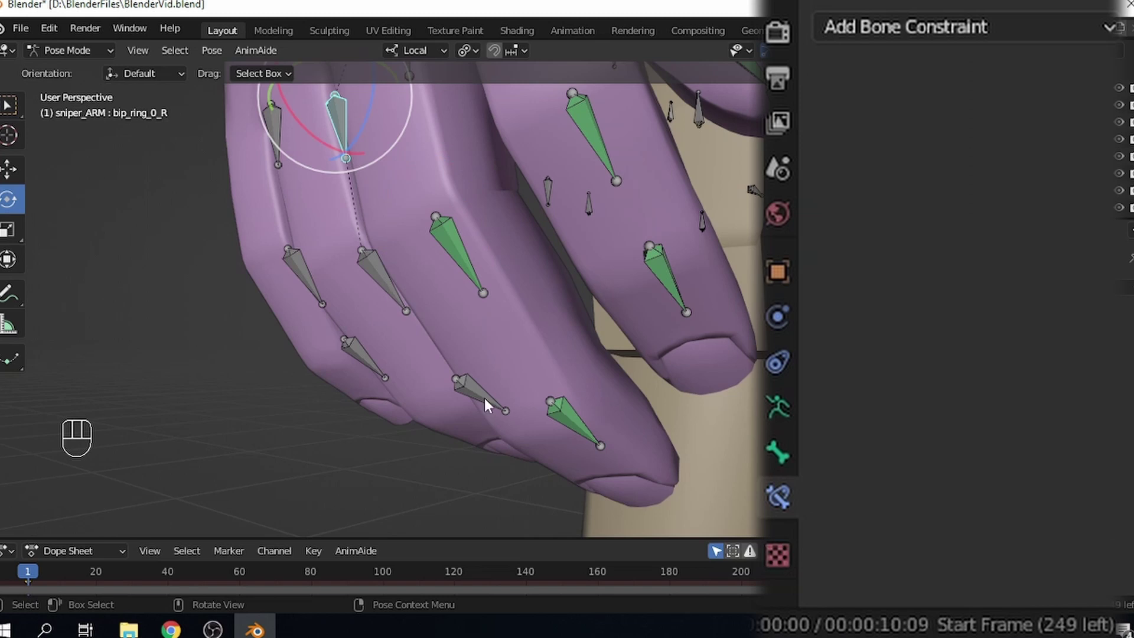
pyautogui.press('ctrl+shift+c')
pyautogui.click(1064, 255)
pyautogui.click(1004, 381)
pyautogui.moveTo(994, 392); pyautogui.dragTo(938, 341)
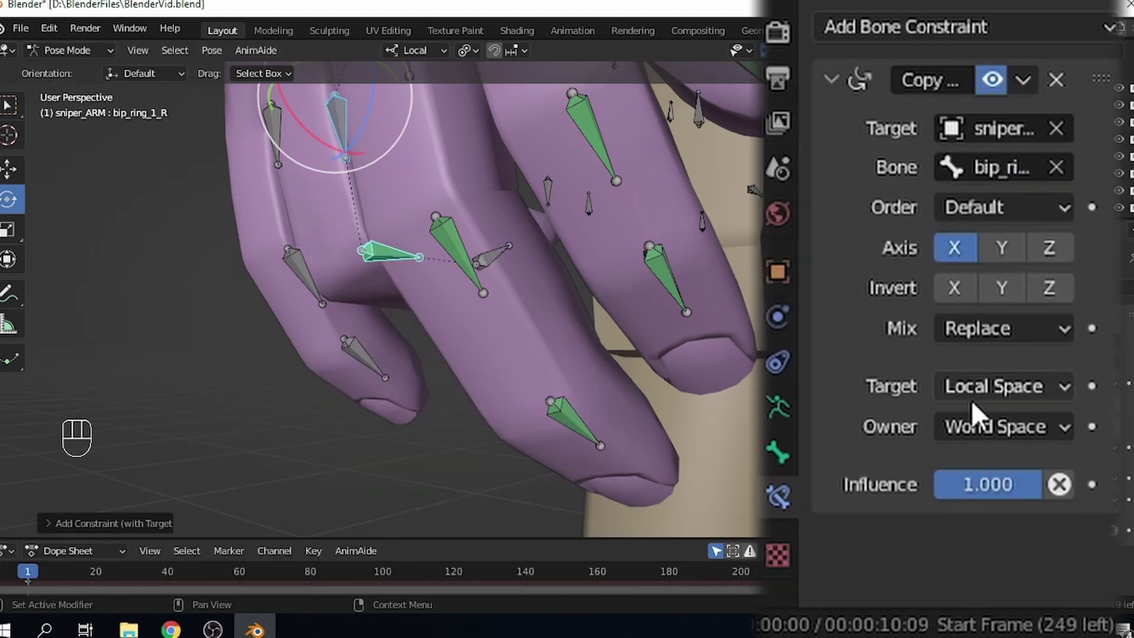
pyautogui.click(961, 377)
pyautogui.moveTo(1042, 351); pyautogui.dragTo(884, 402)
pyautogui.moveTo(388, 301); pyautogui.dragTo(541, 422)
# Step: Set up the right pinky's (bip_pinky_2_R) X-only Copy Rotation constraint and view the whole hand
pyautogui.press('ctrl+shift+c')
pyautogui.moveTo(671, 405); pyautogui.dragTo(644, 416)
pyautogui.moveTo(508, 418); pyautogui.dragTo(450, 411)
pyautogui.moveTo(473, 435); pyautogui.dragTo(554, 461)
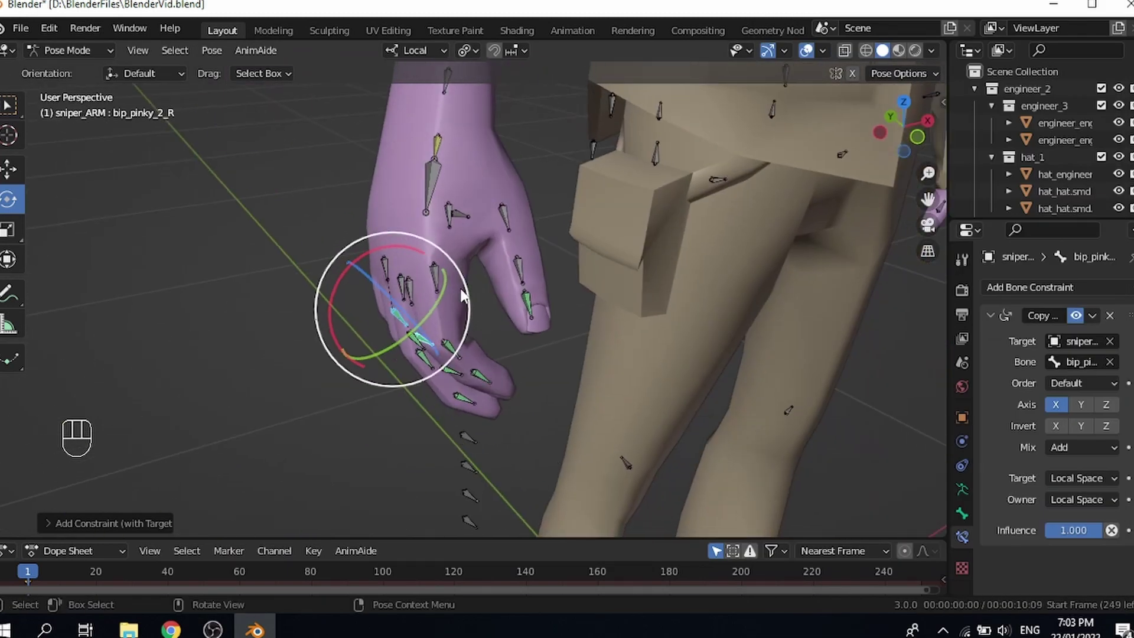
pyautogui.moveTo(422, 406); pyautogui.dragTo(446, 312)
pyautogui.middleClick(399, 331)
pyautogui.moveTo(398, 274); pyautogui.dragTo(514, 262)
pyautogui.moveTo(450, 263); pyautogui.dragTo(405, 277)
pyautogui.middleClick(436, 286)
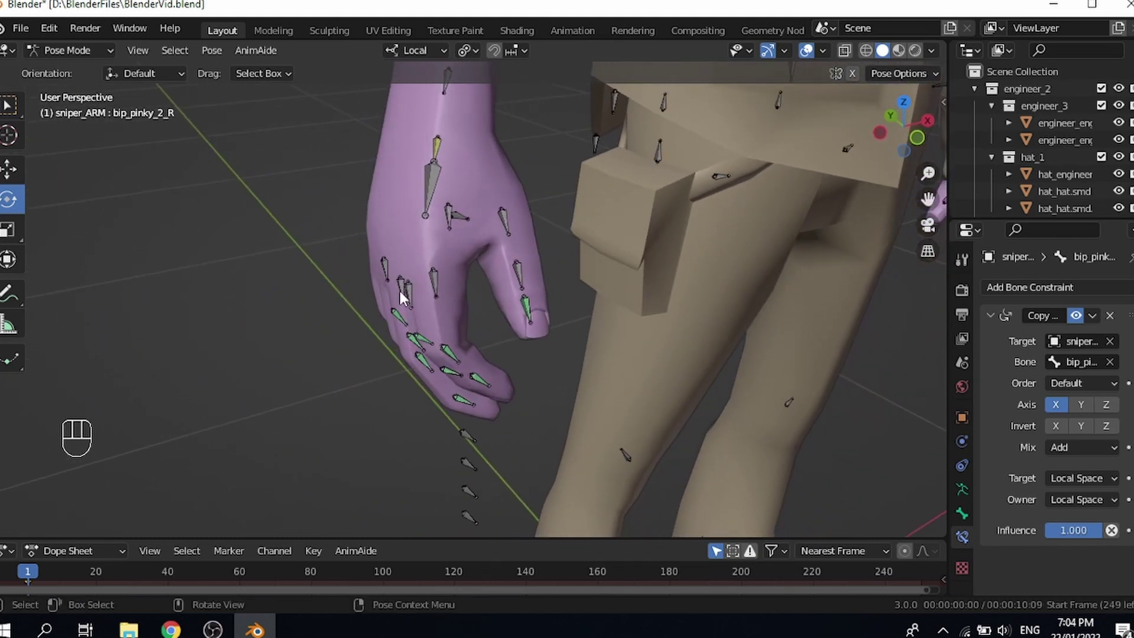
pyautogui.middleClick(432, 294)
pyautogui.middleClick(420, 308)
pyautogui.middleClick(427, 296)
pyautogui.middleClick(425, 289)
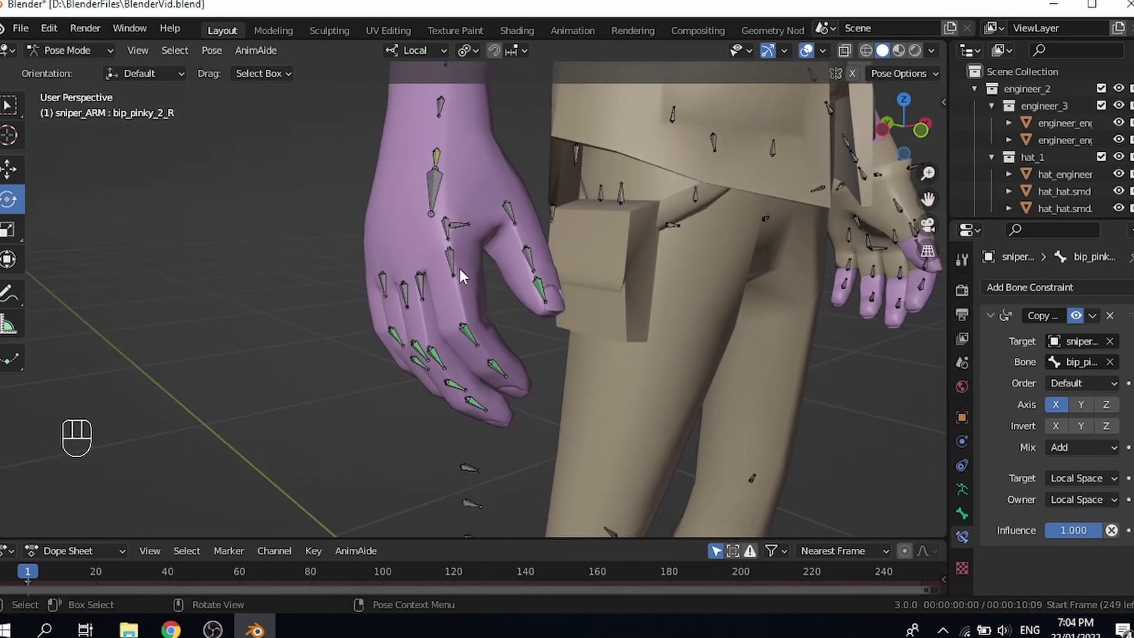
pyautogui.moveTo(458, 270); pyautogui.dragTo(425, 307)
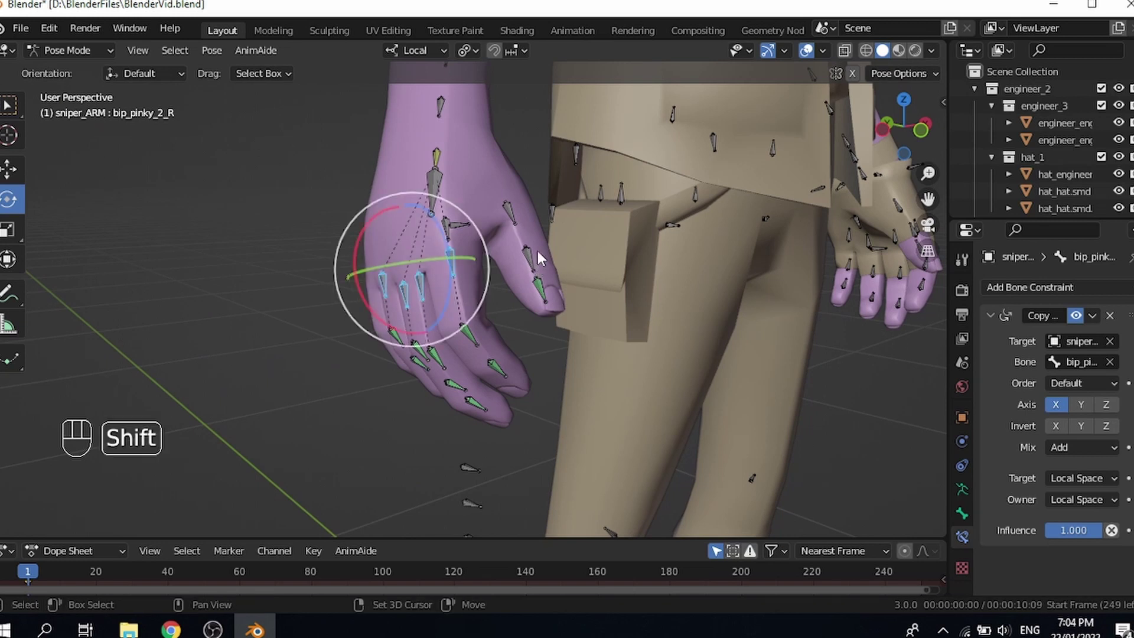
pyautogui.moveTo(543, 252); pyautogui.dragTo(521, 267)
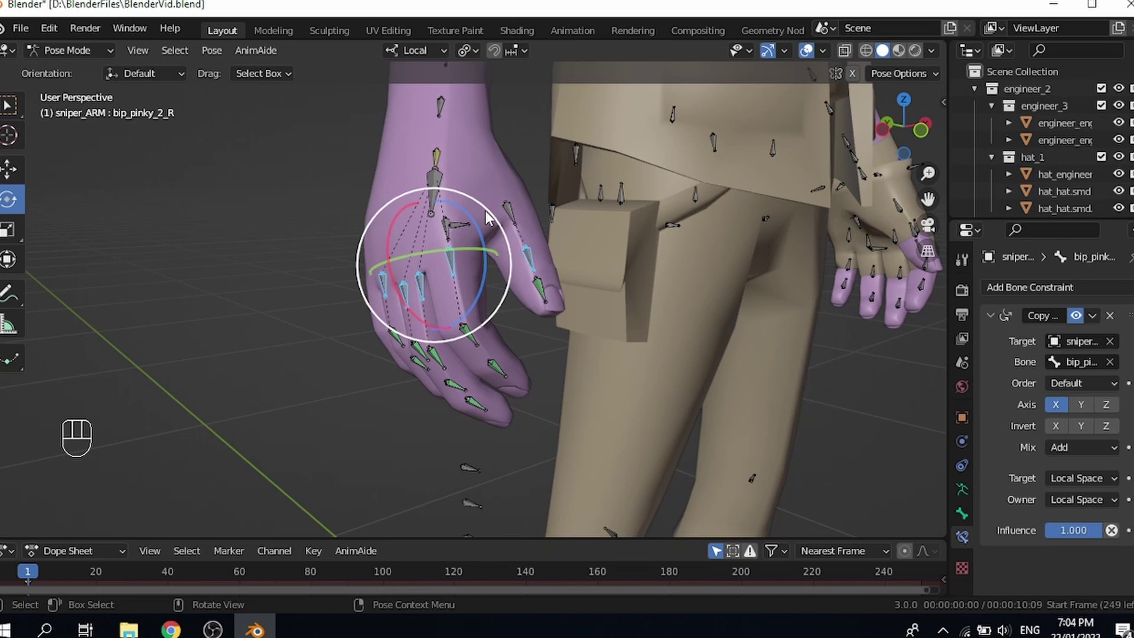
pyautogui.moveTo(473, 60); pyautogui.dragTo(494, 117)
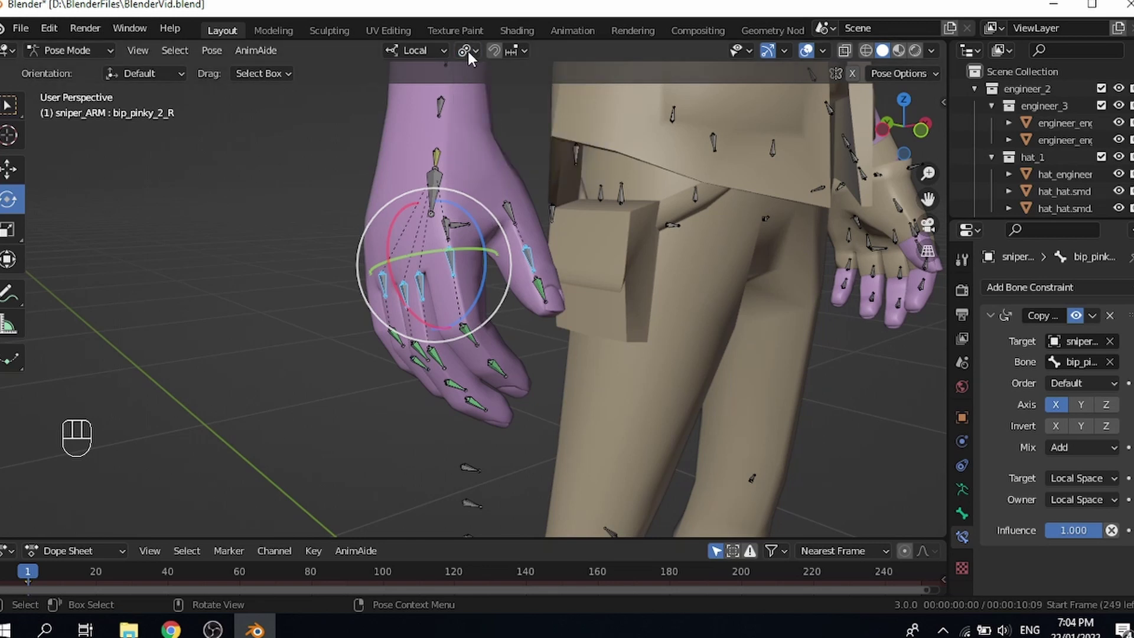
pyautogui.middleClick(434, 354)
pyautogui.moveTo(412, 343); pyautogui.dragTo(585, 365)
pyautogui.moveTo(546, 356); pyautogui.dragTo(503, 337)
pyautogui.moveTo(442, 356); pyautogui.dragTo(349, 355)
pyautogui.moveTo(349, 355); pyautogui.dragTo(456, 373)
pyautogui.moveTo(456, 372); pyautogui.dragTo(489, 366)
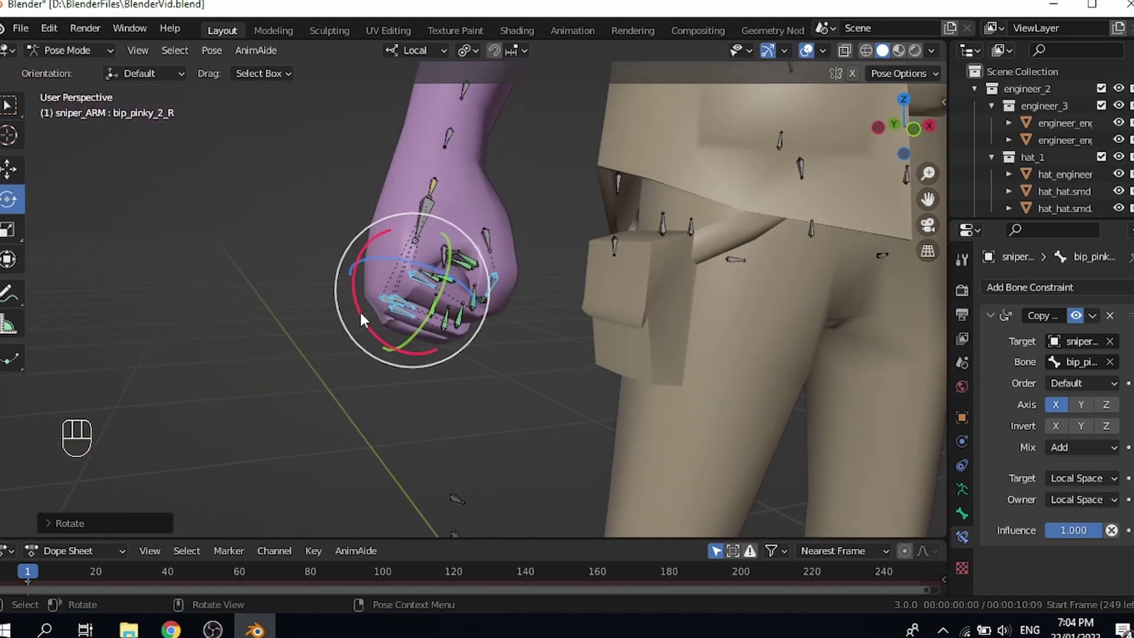
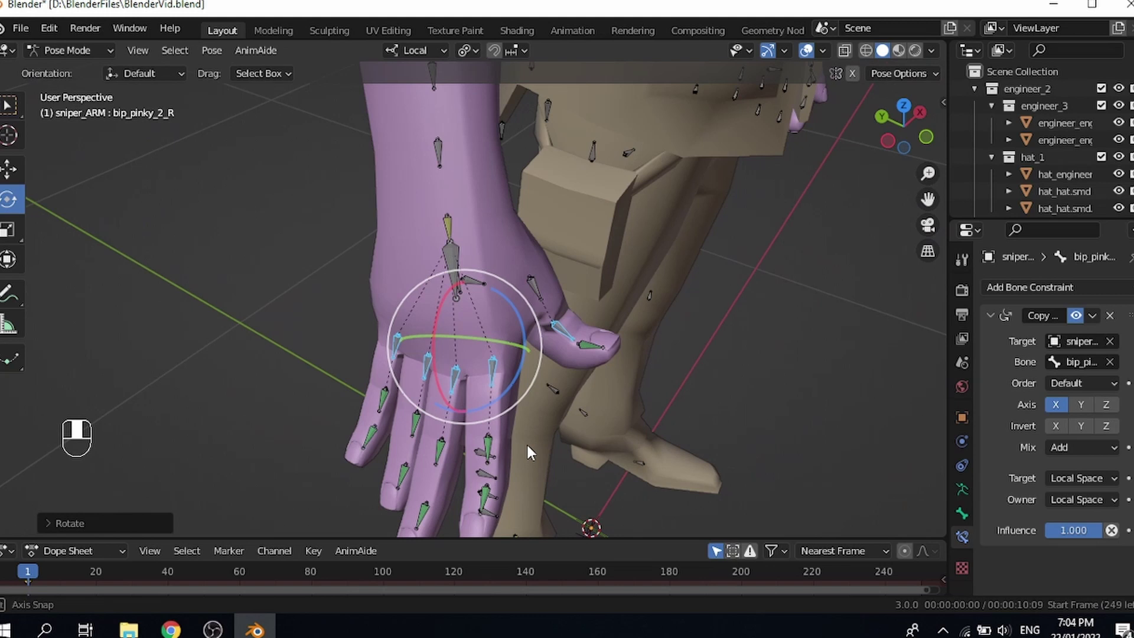
pyautogui.press('ctrl+z')
pyautogui.moveTo(482, 391); pyautogui.dragTo(468, 386)
pyautogui.press('ctrl+z')
pyautogui.middleClick(521, 395)
pyautogui.moveTo(512, 412); pyautogui.dragTo(500, 433)
pyautogui.moveTo(488, 315); pyautogui.dragTo(477, 337)
pyautogui.moveTo(502, 339); pyautogui.dragTo(510, 333)
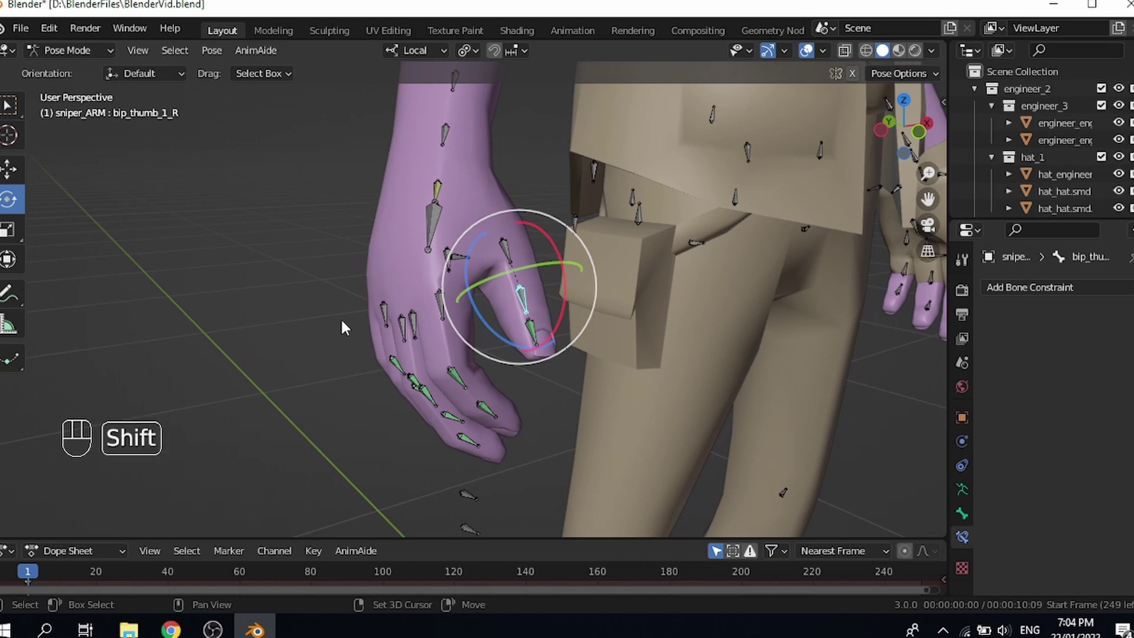
pyautogui.moveTo(406, 326); pyautogui.dragTo(459, 355)
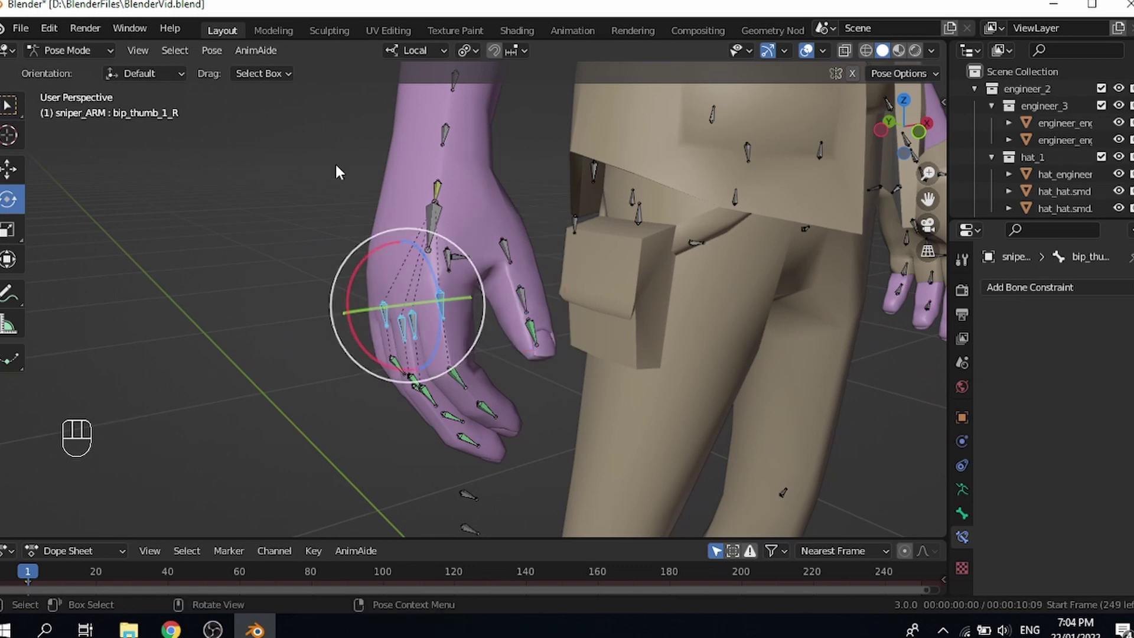
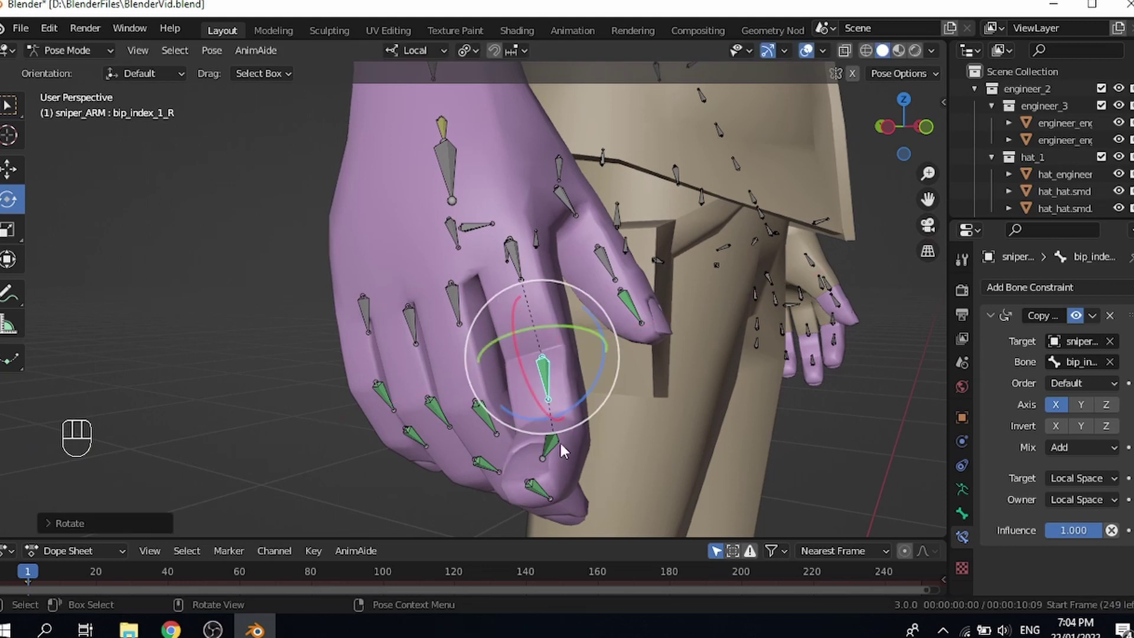
# Step: Rotate bip_index_1_R repeatedly from several angles to check the chained finger bones curl along
pyautogui.middleClick(453, 422)
pyautogui.click(506, 416)
pyautogui.moveTo(510, 450); pyautogui.dragTo(458, 434)
pyautogui.moveTo(458, 448); pyautogui.dragTo(511, 431)
pyautogui.moveTo(482, 369); pyautogui.dragTo(531, 412)
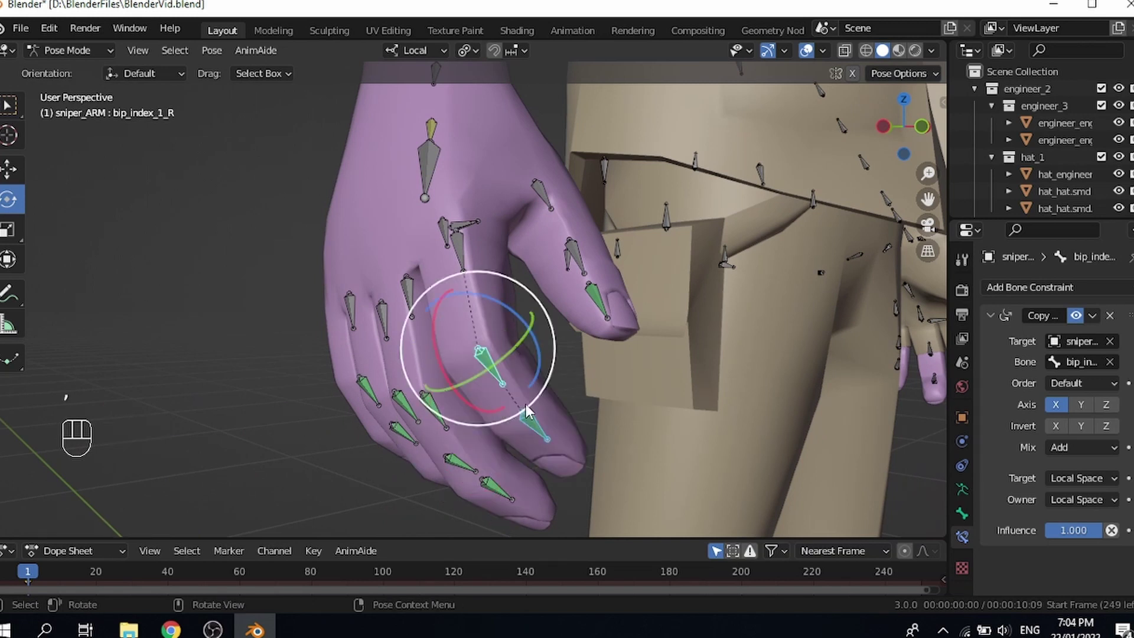
pyautogui.middleClick(510, 416)
pyautogui.middleClick(549, 447)
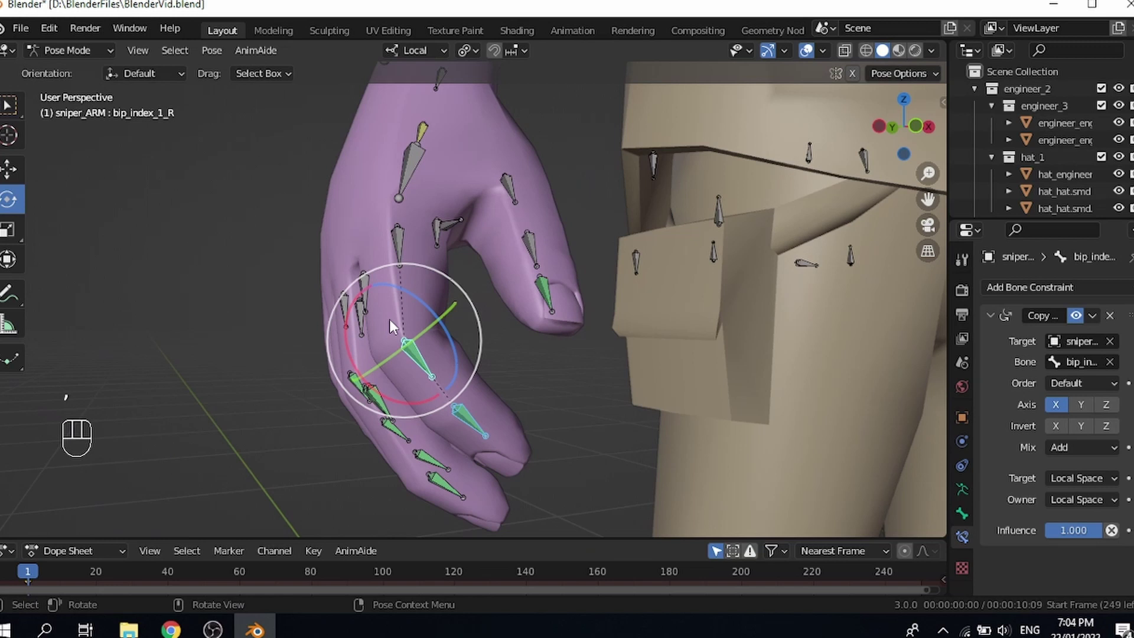
pyautogui.moveTo(470, 389); pyautogui.dragTo(517, 394)
pyautogui.moveTo(598, 385); pyautogui.dragTo(746, 391)
pyautogui.middleClick(804, 379)
pyautogui.moveTo(745, 389); pyautogui.dragTo(638, 364)
pyautogui.middleClick(664, 364)
pyautogui.moveTo(589, 437); pyautogui.dragTo(604, 495)
pyautogui.moveTo(513, 370); pyautogui.dragTo(472, 361)
pyautogui.moveTo(436, 306); pyautogui.dragTo(411, 252)
pyautogui.middleClick(418, 318)
pyautogui.moveTo(351, 346); pyautogui.dragTo(419, 383)
pyautogui.moveTo(340, 341); pyautogui.dragTo(289, 332)
pyautogui.moveTo(339, 485); pyautogui.dragTo(608, 301)
pyautogui.middleClick(608, 301)
pyautogui.middleClick(628, 316)
pyautogui.moveTo(644, 299); pyautogui.dragTo(642, 219)
pyautogui.moveTo(591, 273); pyautogui.dragTo(549, 246)
pyautogui.moveTo(566, 281); pyautogui.dragTo(608, 305)
# Step: Select the bip_pelvis bone and move it to start testing the body
pyautogui.click(502, 210)
pyautogui.click(508, 204)
pyautogui.press('g')
pyautogui.moveTo(504, 298); pyautogui.dragTo(531, 385)
pyautogui.middleClick(462, 296)
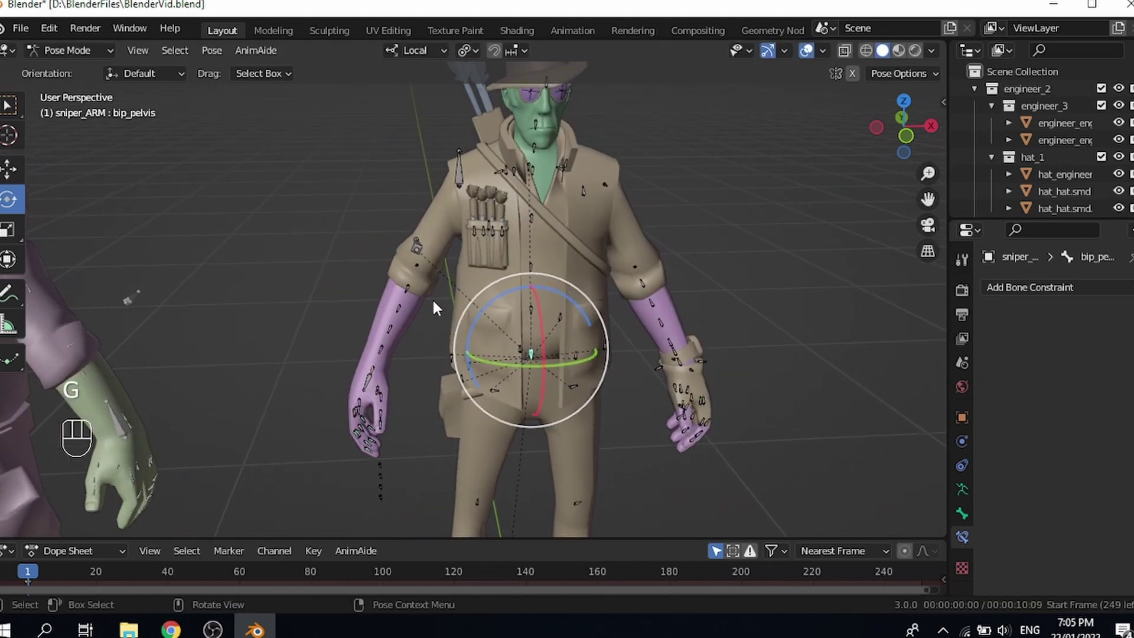
# Step: Twist and rotate bip_pelvis from several angles to check the body mesh deformation
pyautogui.moveTo(438, 293); pyautogui.dragTo(422, 319)
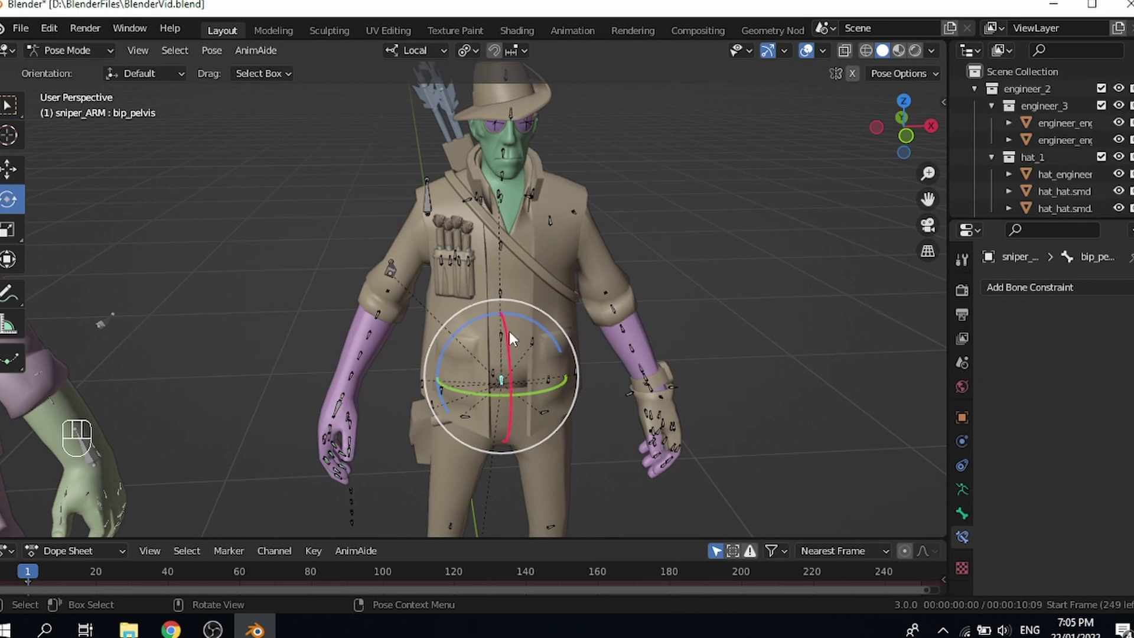
pyautogui.moveTo(518, 378); pyautogui.dragTo(570, 392)
pyautogui.middleClick(526, 381)
pyautogui.moveTo(499, 359); pyautogui.dragTo(462, 341)
pyautogui.middleClick(436, 338)
pyautogui.moveTo(528, 243); pyautogui.dragTo(556, 216)
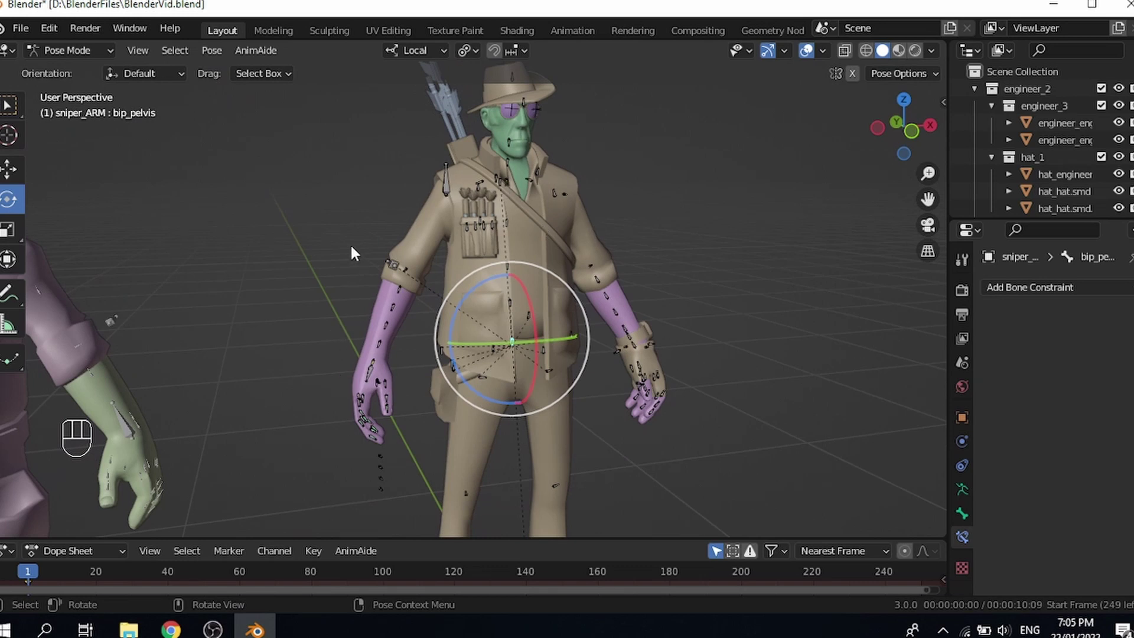
pyautogui.moveTo(622, 366); pyautogui.dragTo(579, 350)
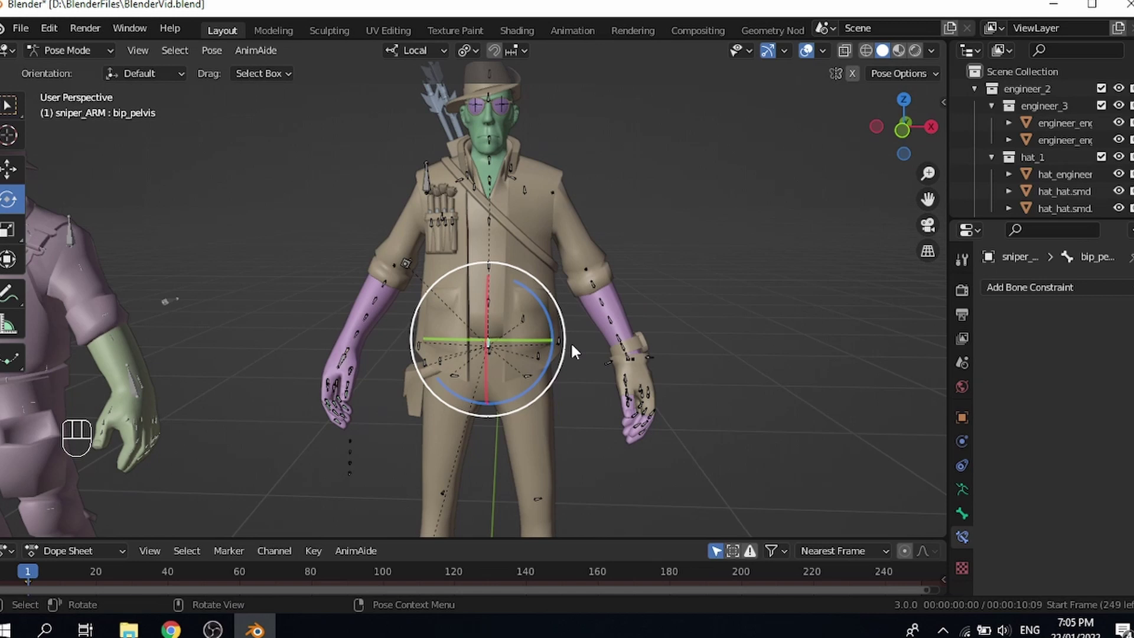
pyautogui.moveTo(596, 338); pyautogui.dragTo(578, 251)
pyautogui.middleClick(521, 327)
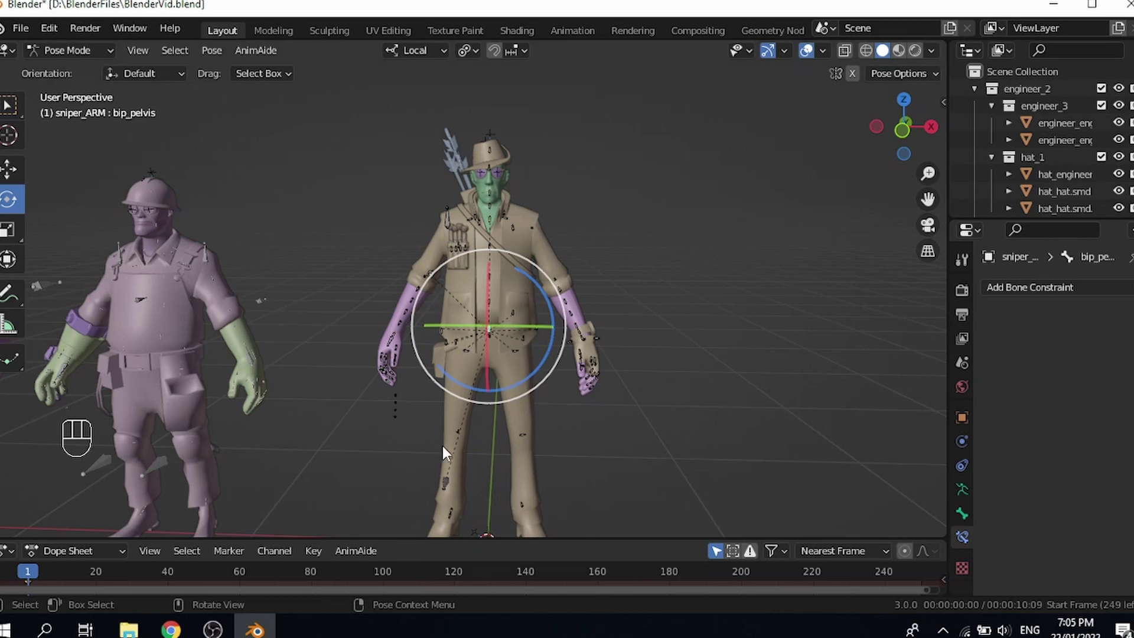
pyautogui.middleClick(446, 406)
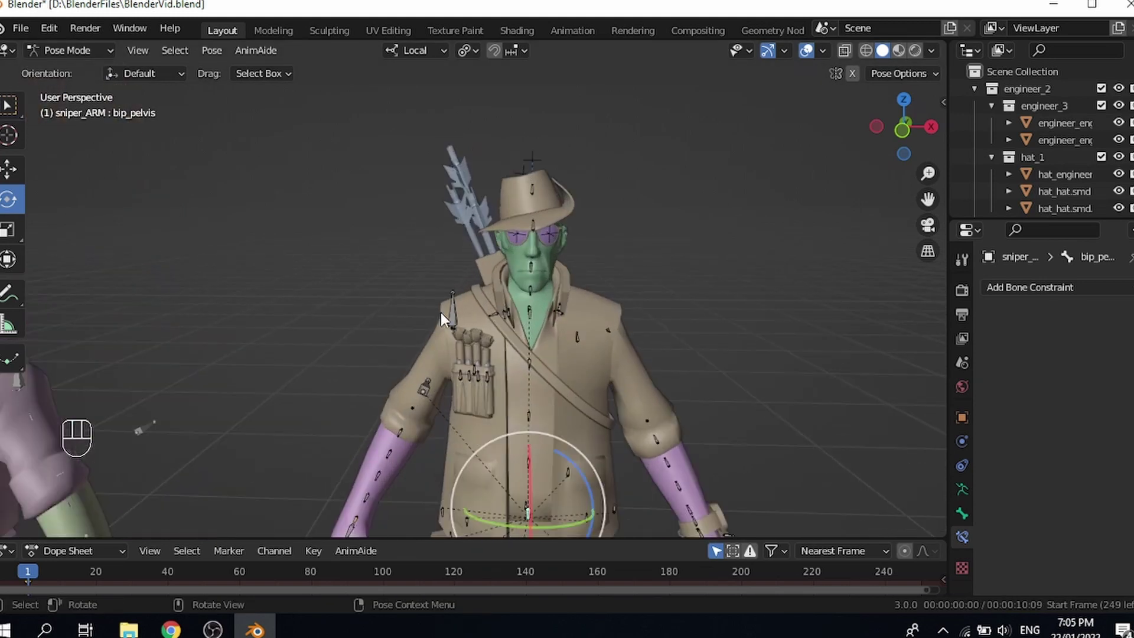
pyautogui.moveTo(456, 317); pyautogui.dragTo(449, 343)
pyautogui.moveTo(453, 340); pyautogui.dragTo(500, 281)
# Step: Select upperarmfk_R and rotate it to test the right shoulder deformation
pyautogui.click(481, 375)
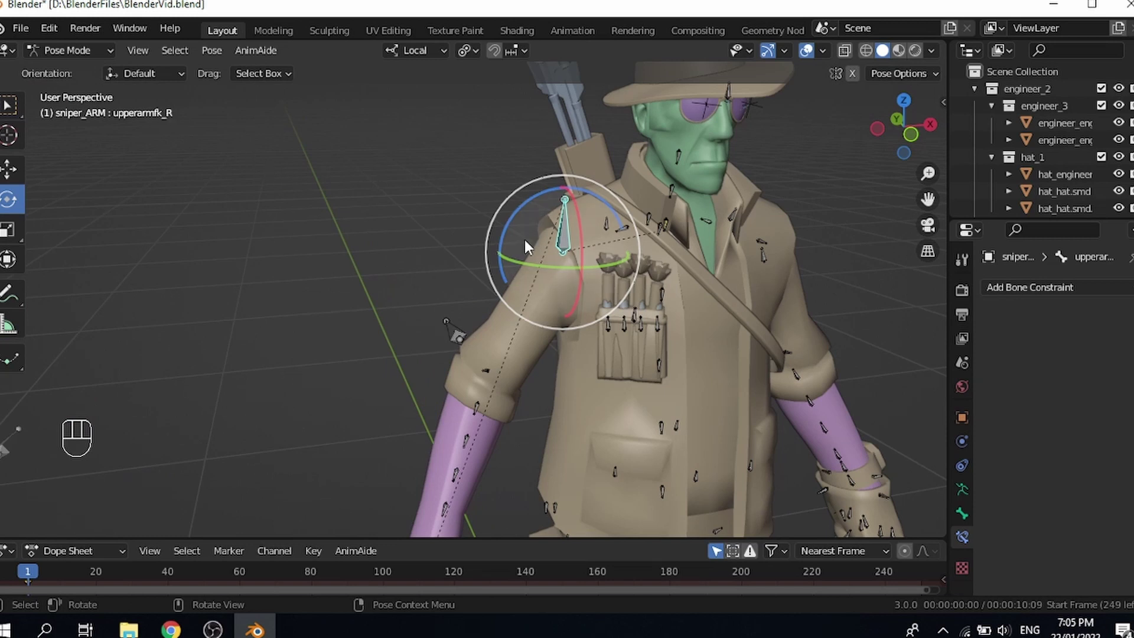
pyautogui.moveTo(500, 344); pyautogui.dragTo(561, 208)
pyautogui.middleClick(645, 360)
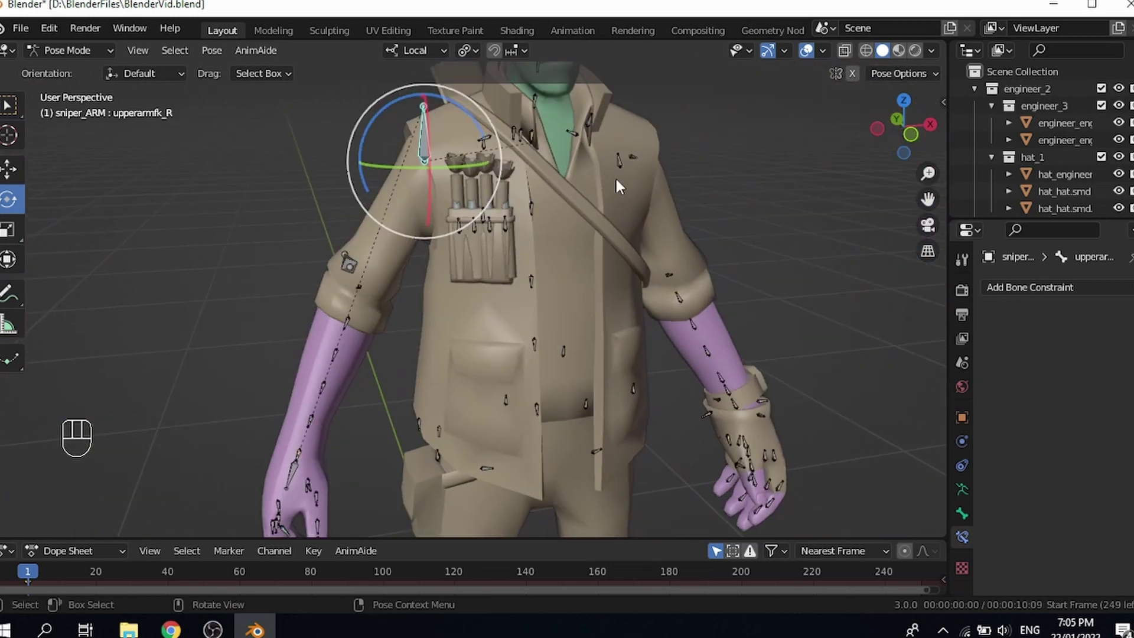
pyautogui.moveTo(475, 380); pyautogui.dragTo(451, 380)
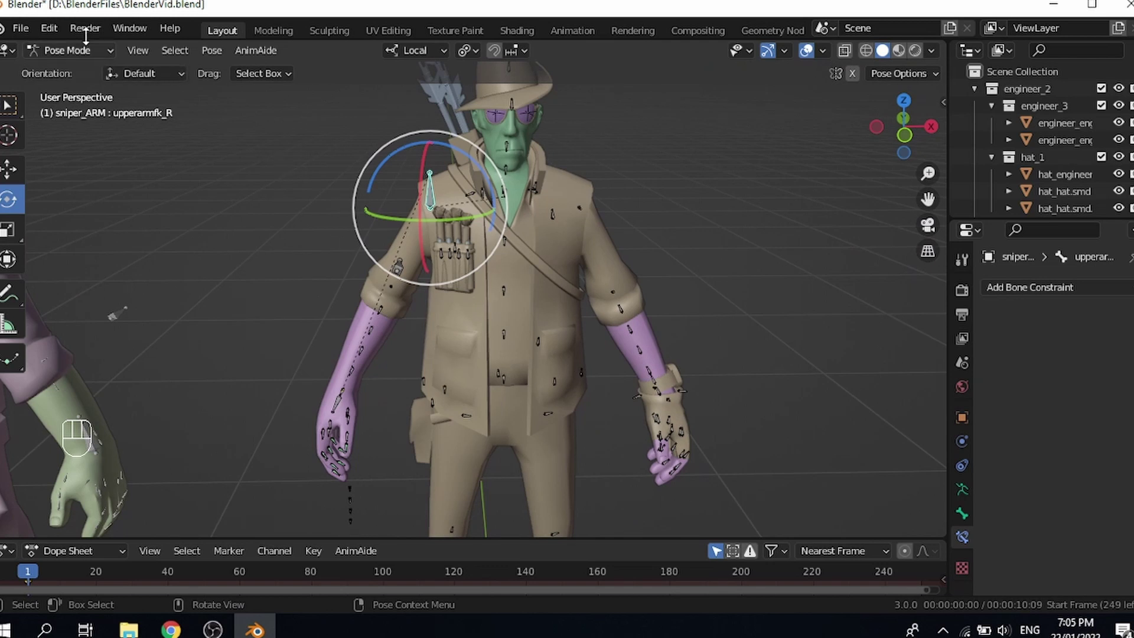
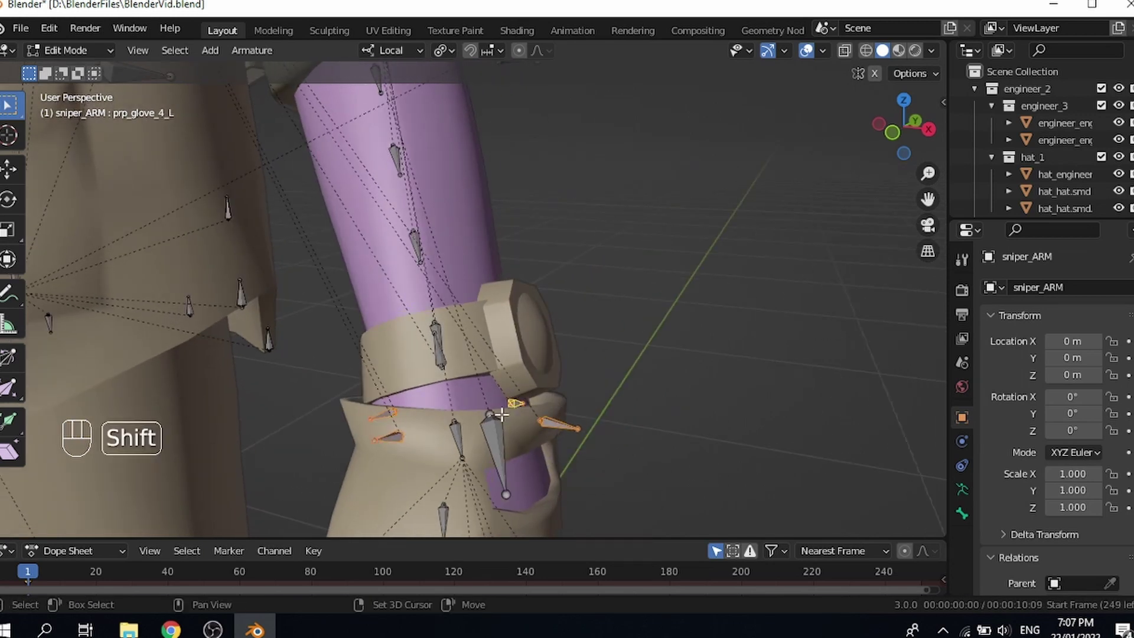
# Step: Parent at the left wrist and pick bip_hand_L from the overlapping bones, then zoom out
pyautogui.press('ctrl+p')
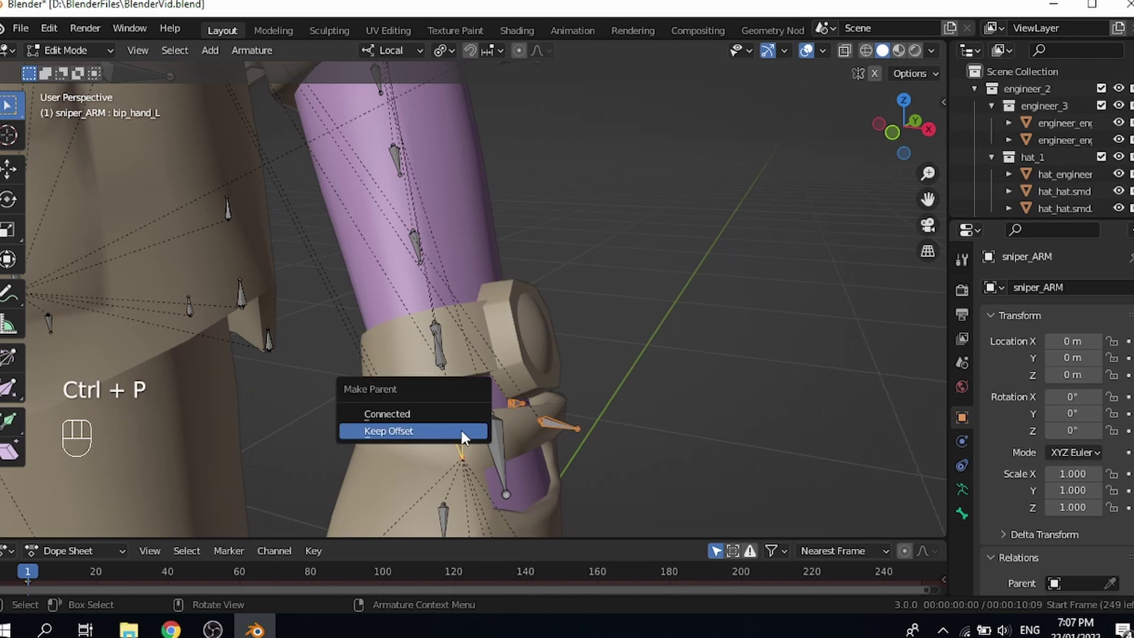
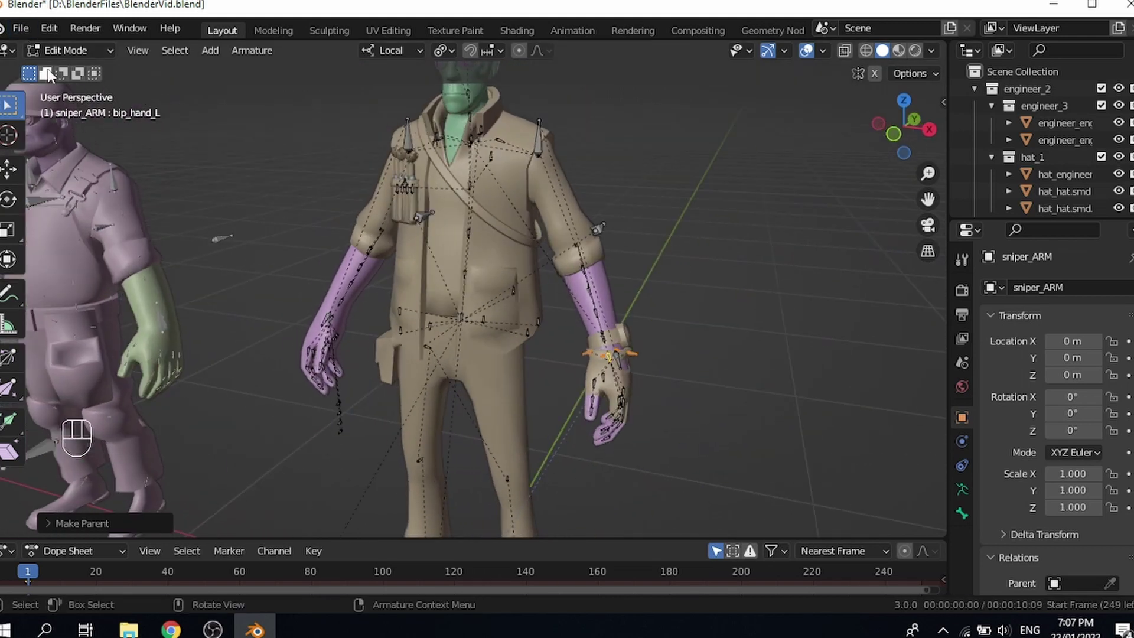
pyautogui.moveTo(67, 65); pyautogui.dragTo(396, 266)
# Step: Select hand_ik_L and move it with G to test the left arm's IK chain
pyautogui.middleClick(594, 366)
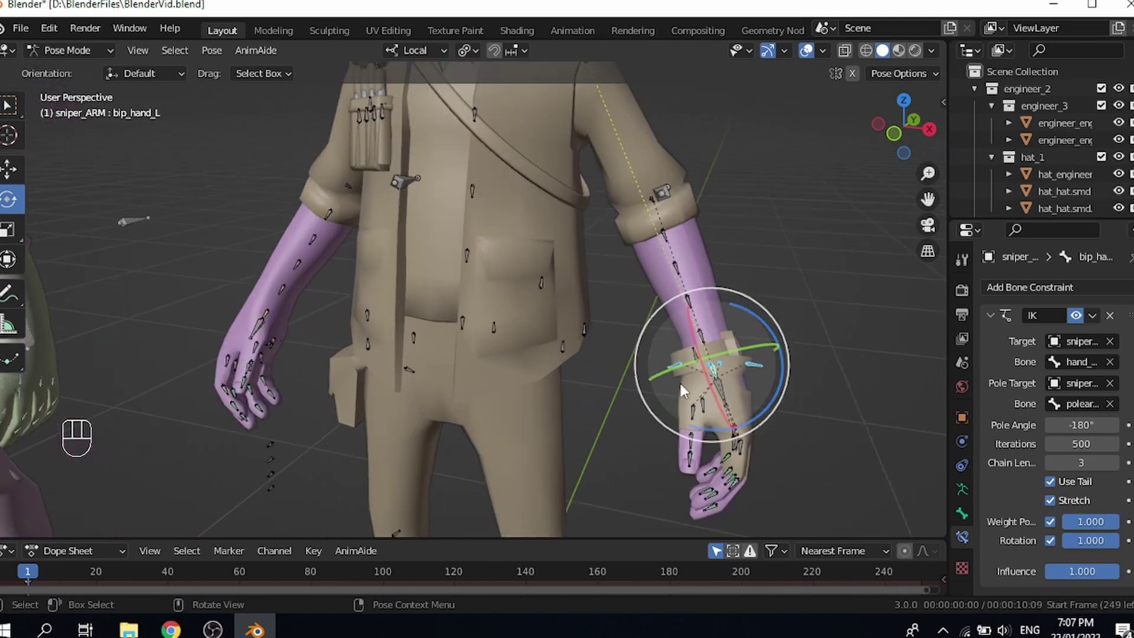
pyautogui.moveTo(726, 392); pyautogui.dragTo(687, 389)
pyautogui.middleClick(686, 389)
pyautogui.middleClick(716, 392)
pyautogui.click(729, 393)
pyautogui.press('g')
pyautogui.click(694, 376)
pyautogui.middleClick(677, 370)
pyautogui.press('g')
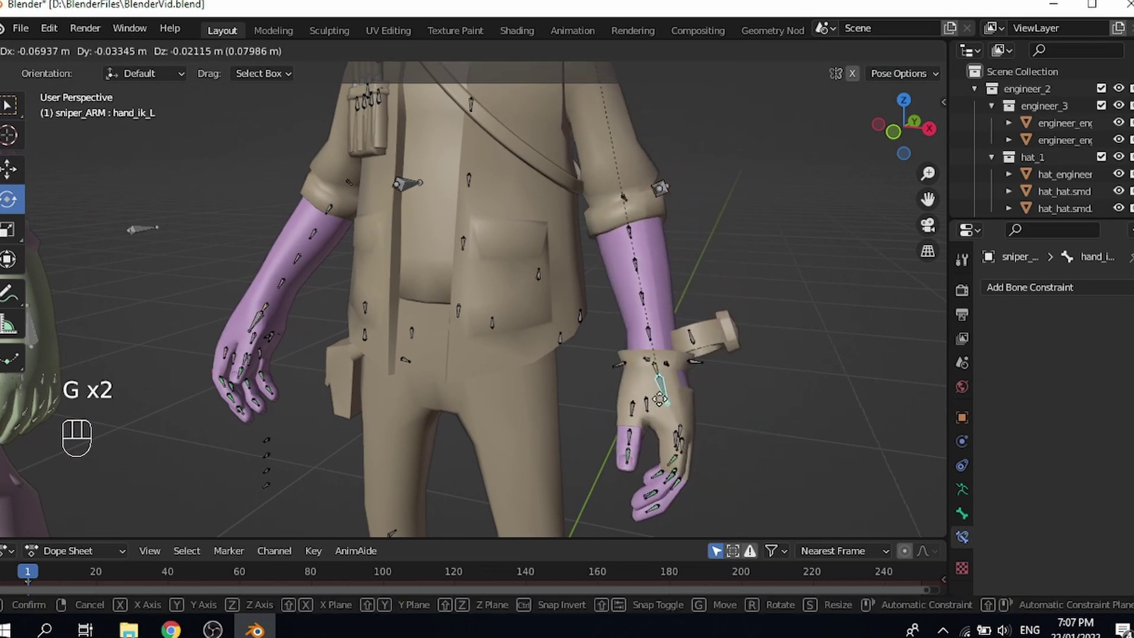
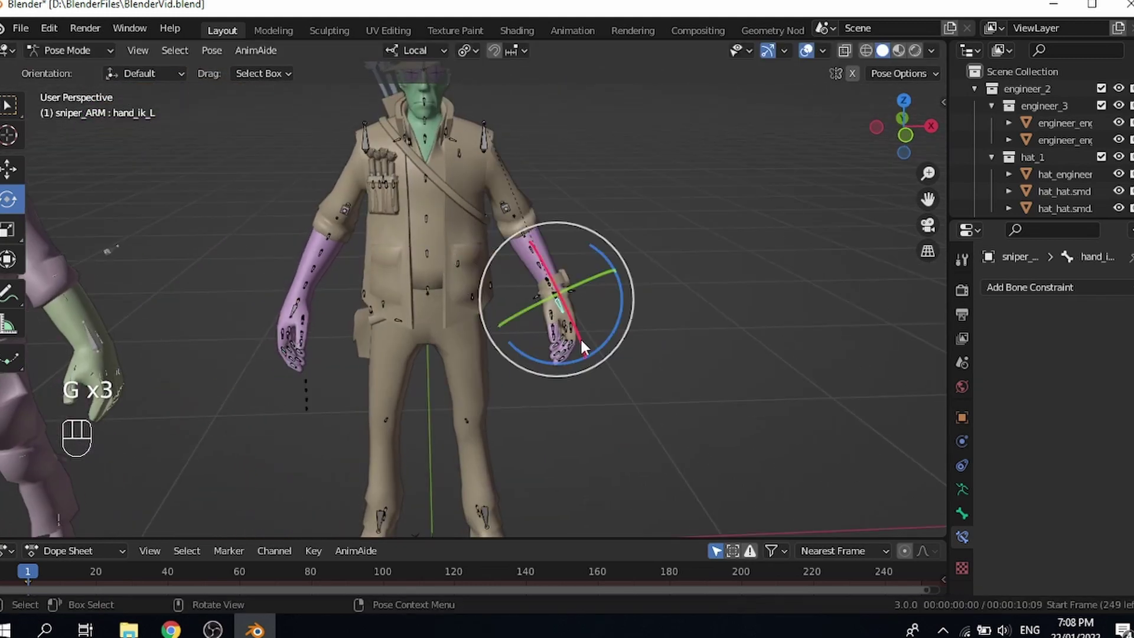
pyautogui.middleClick(546, 346)
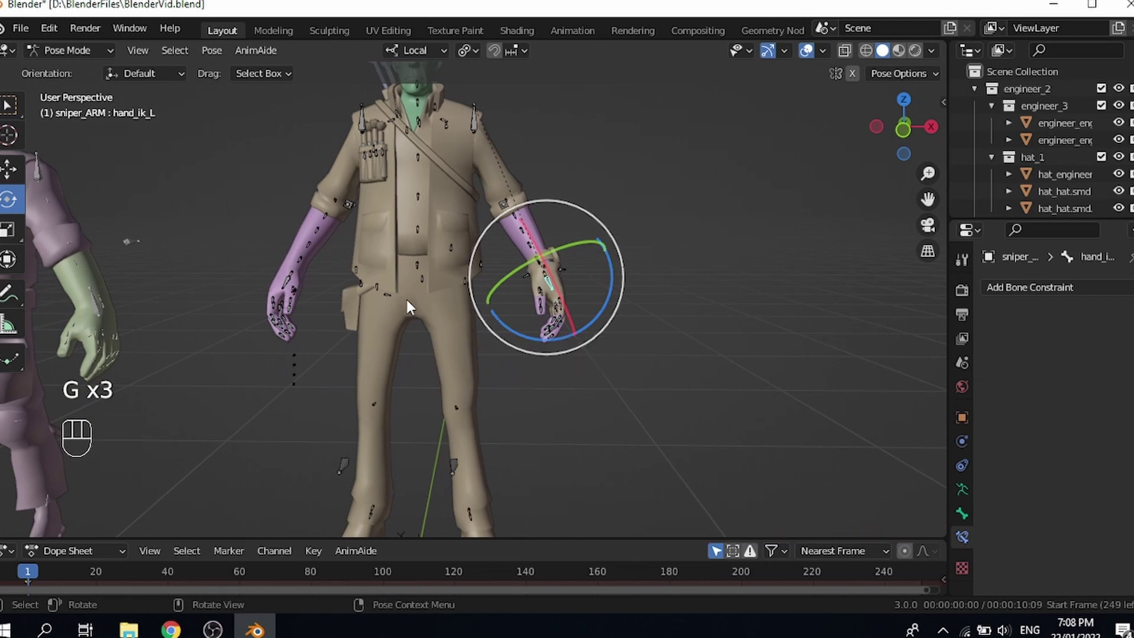
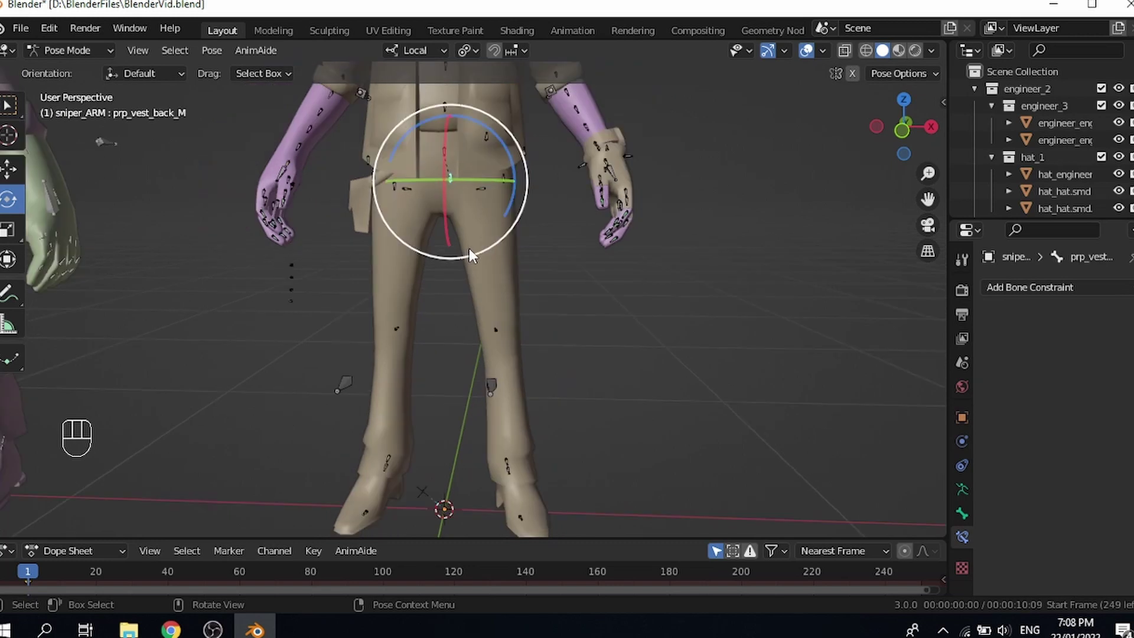
# Step: Rotate the vest and pelvis bones, then bend bip_knee_R to see how the right leg deforms
pyautogui.press('g')
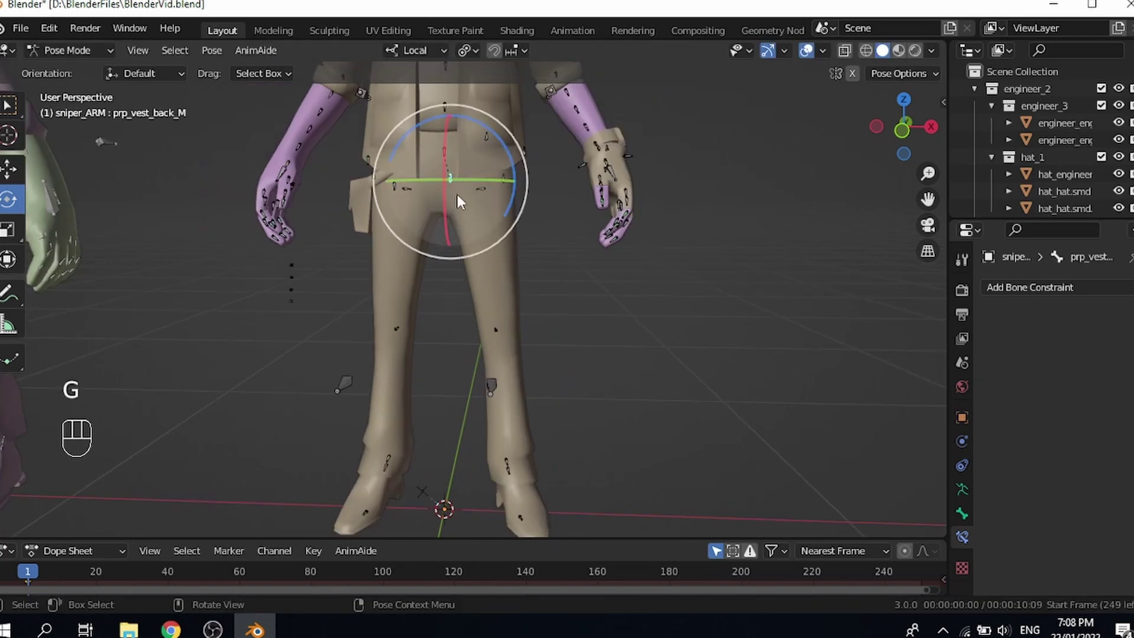
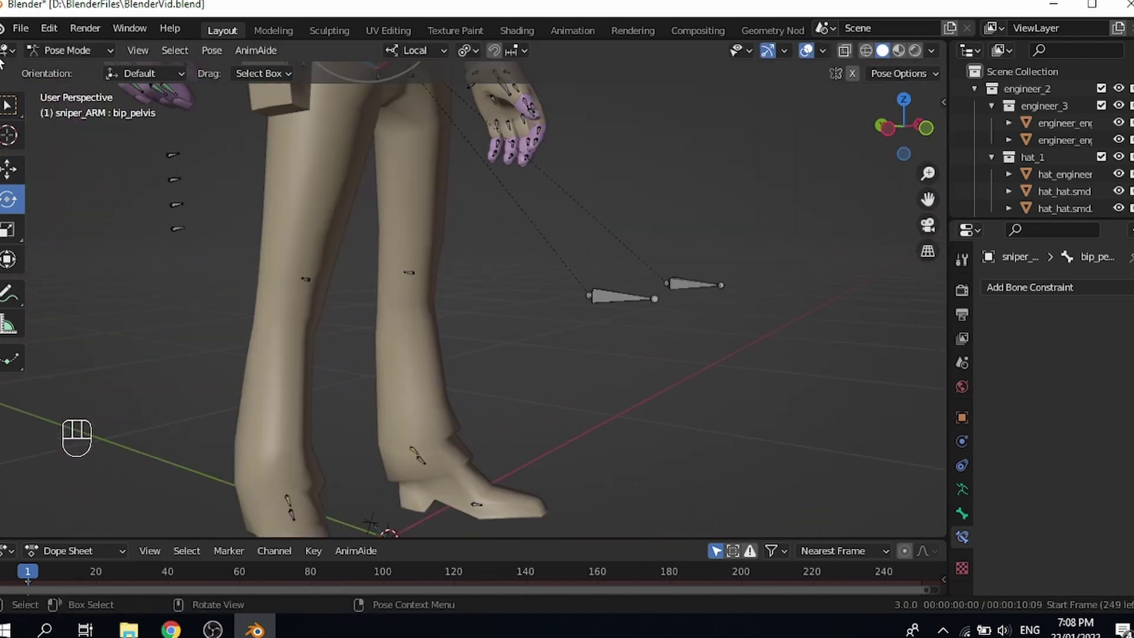
pyautogui.moveTo(55, 59); pyautogui.dragTo(59, 87)
pyautogui.moveTo(101, 63); pyautogui.dragTo(264, 301)
pyautogui.moveTo(309, 280); pyautogui.dragTo(198, 294)
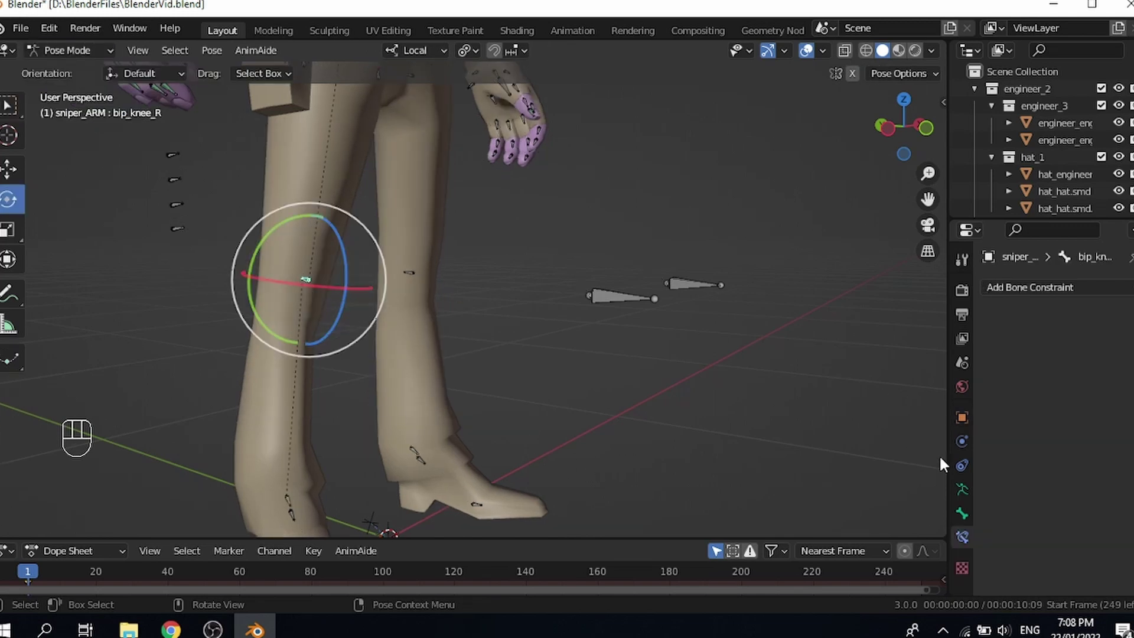
pyautogui.moveTo(312, 353); pyautogui.dragTo(276, 348)
pyautogui.moveTo(353, 377); pyautogui.dragTo(456, 405)
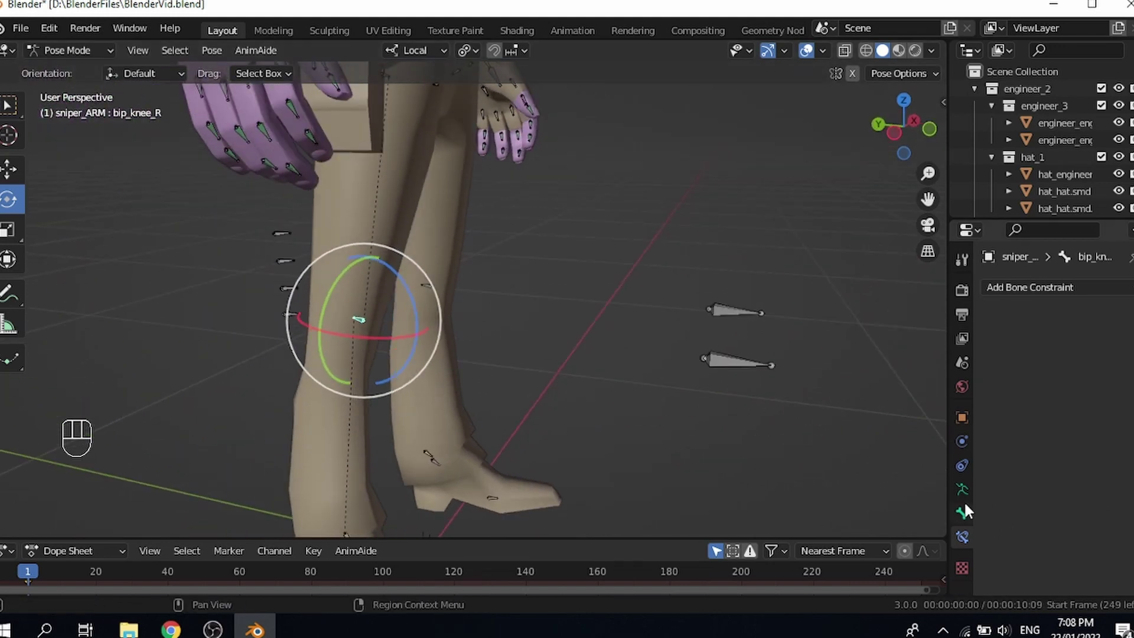
# Step: Give bip_knee_R a Limit Rotation constraint with Z limited to 0°–180°
pyautogui.click(969, 505)
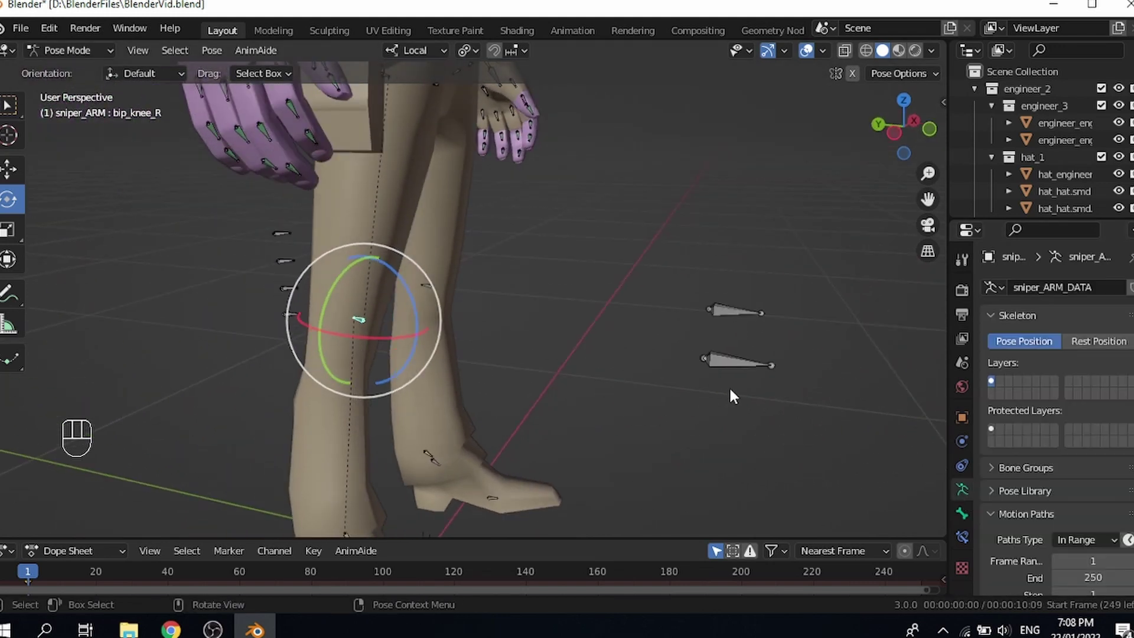
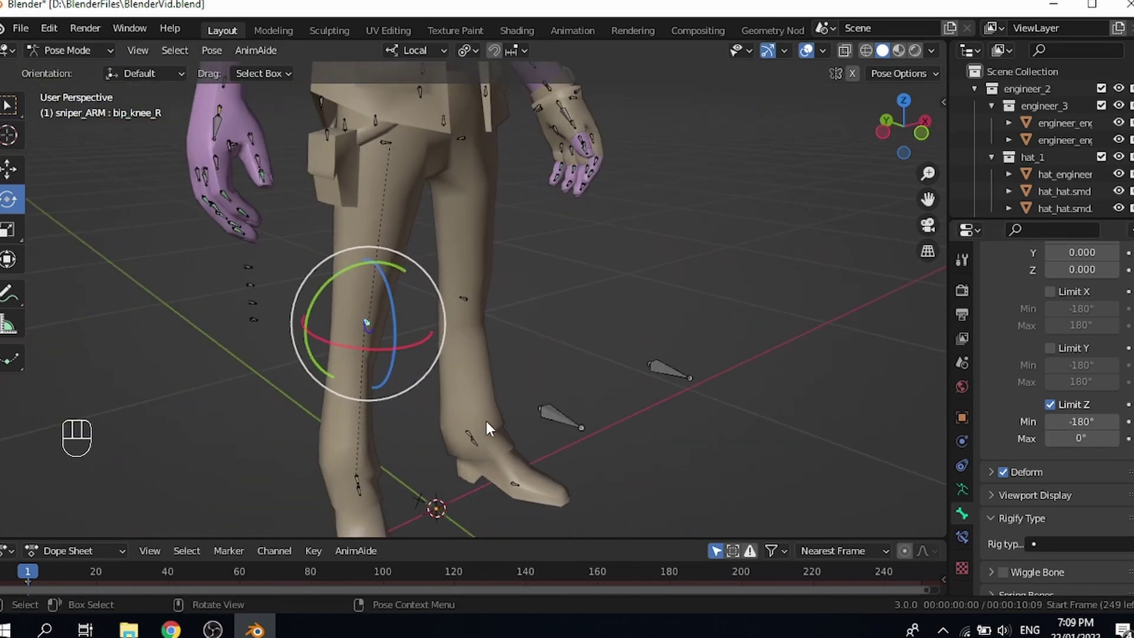
pyautogui.moveTo(521, 423); pyautogui.dragTo(568, 419)
pyautogui.click(567, 419)
pyautogui.middleClick(575, 417)
pyautogui.middleClick(611, 411)
pyautogui.moveTo(624, 377); pyautogui.dragTo(567, 370)
pyautogui.moveTo(593, 359); pyautogui.dragTo(628, 352)
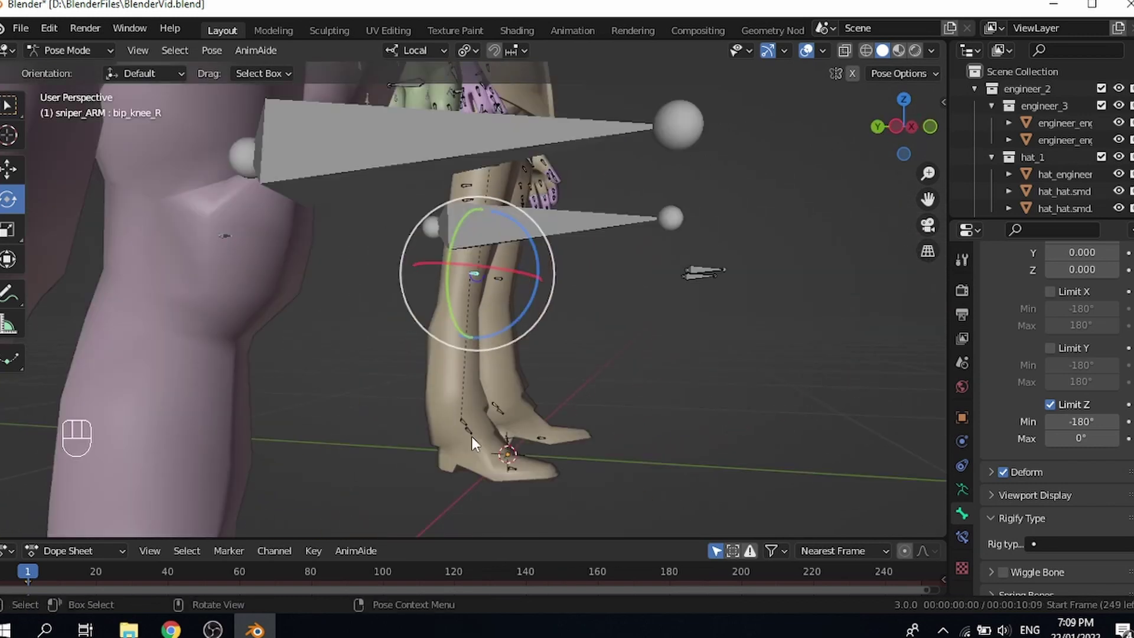
pyautogui.press('g')
pyautogui.moveTo(487, 251); pyautogui.dragTo(1104, 440)
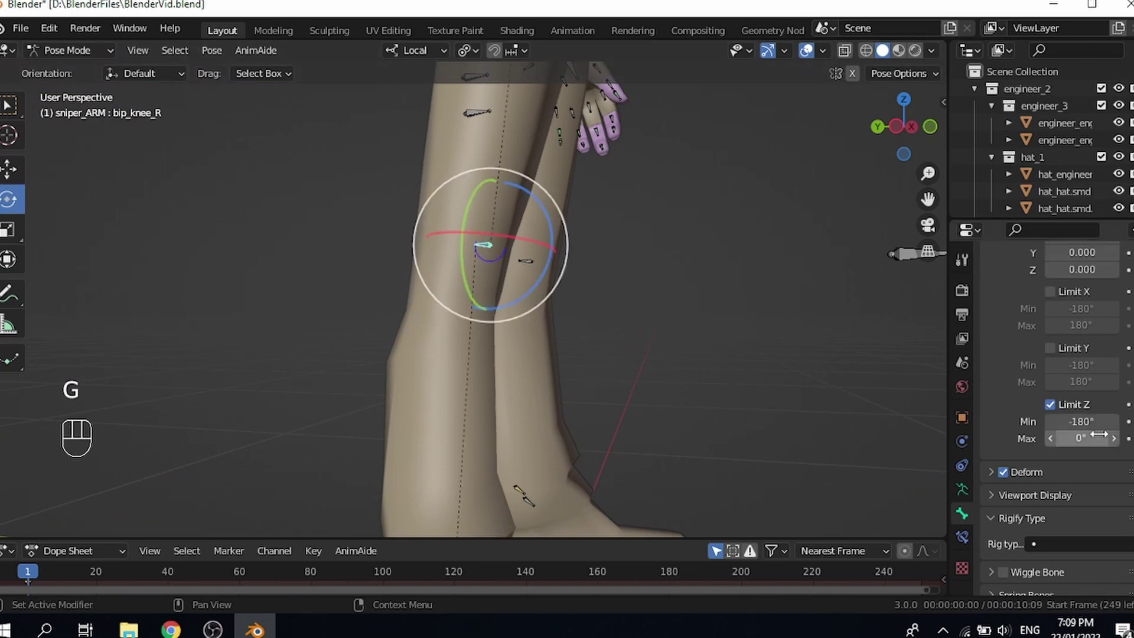
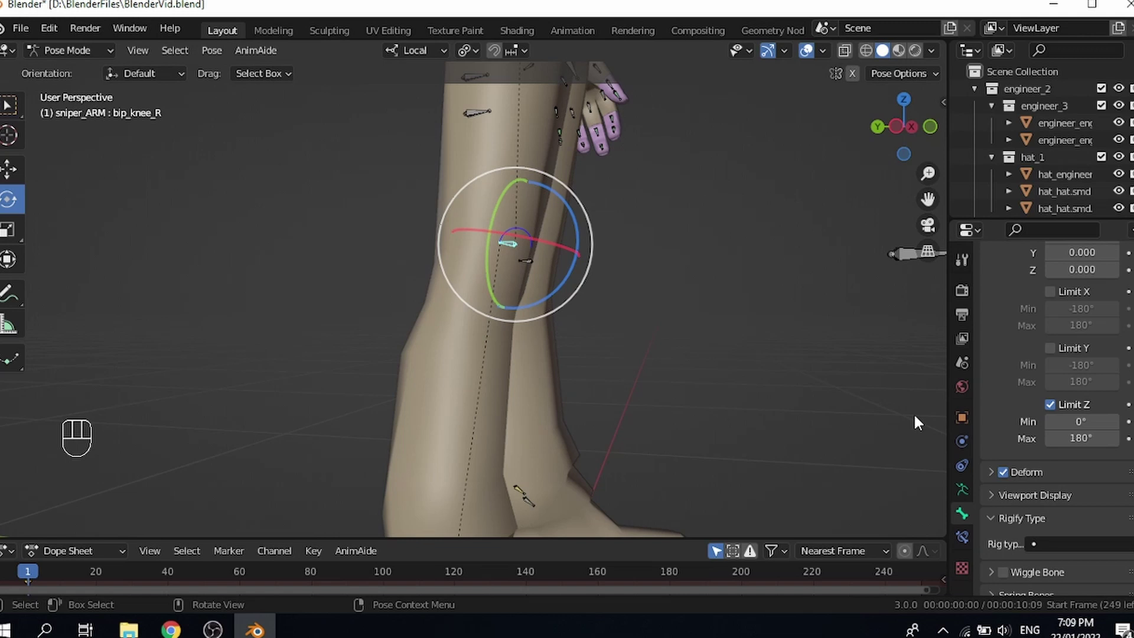
# Step: Bend the right knee from a couple of angles to test the new rotation limit
pyautogui.middleClick(582, 395)
pyautogui.moveTo(505, 378); pyautogui.dragTo(534, 386)
pyautogui.middleClick(552, 398)
pyautogui.moveTo(574, 416); pyautogui.dragTo(593, 411)
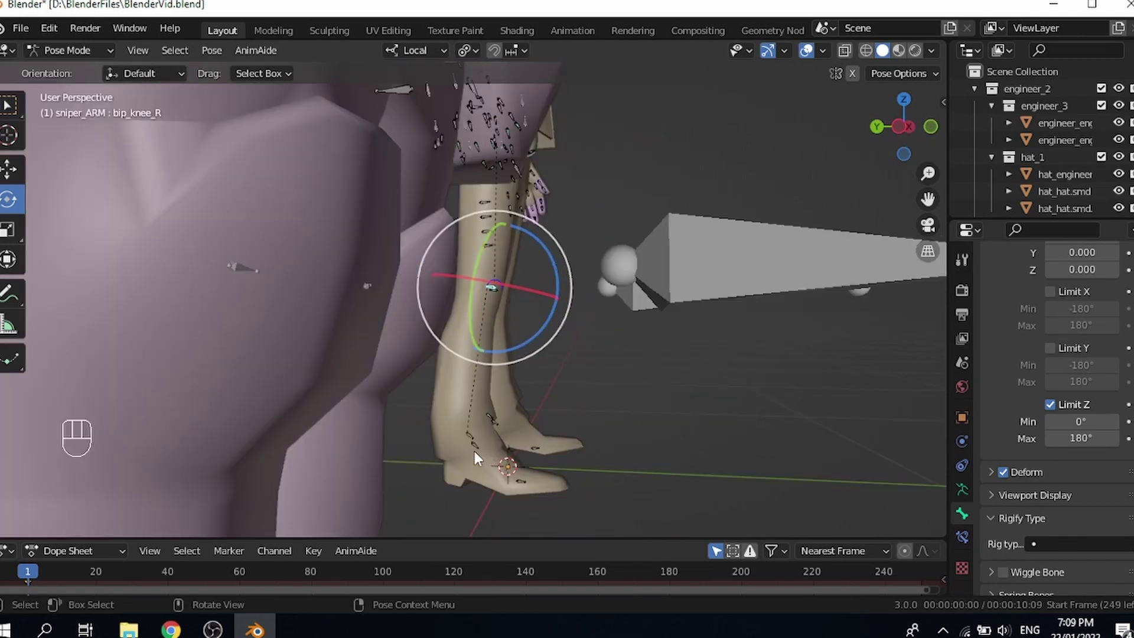
# Step: Move the right foot control (heelik_R) to check that the right knee bends correctly
pyautogui.press('g')
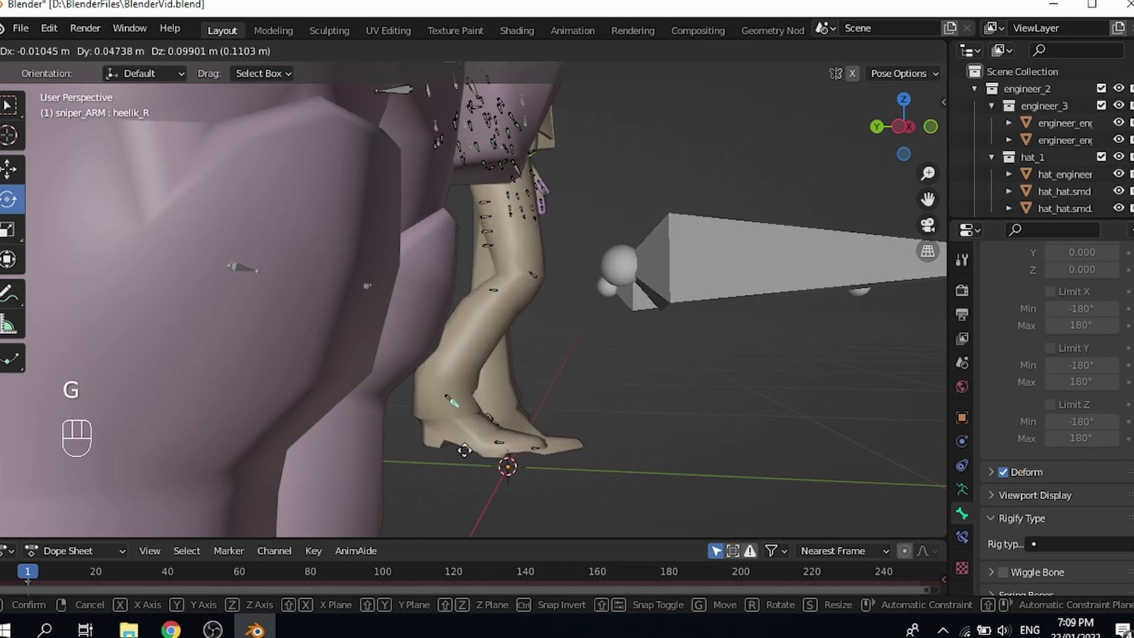
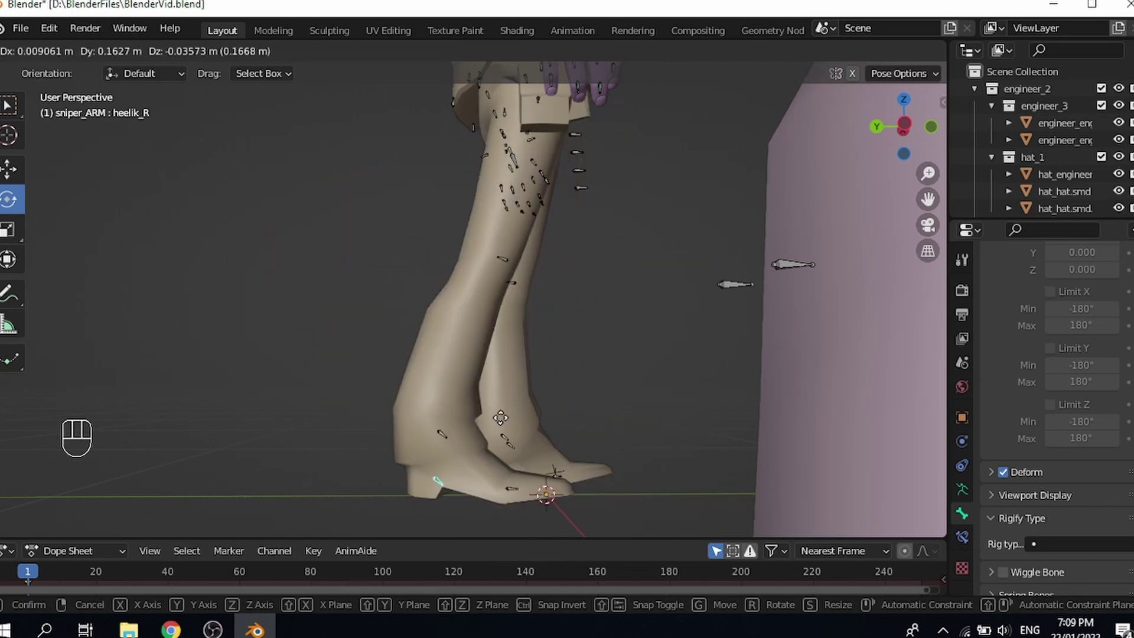
pyautogui.moveTo(491, 397); pyautogui.dragTo(319, 404)
pyautogui.middleClick(438, 362)
pyautogui.middleClick(720, 363)
# Step: Rotate bip_knee_R from several angles to confirm it cannot bend past its 0–180° Z limit
pyautogui.moveTo(446, 295); pyautogui.dragTo(545, 376)
pyautogui.moveTo(549, 373); pyautogui.dragTo(578, 362)
pyautogui.moveTo(559, 369); pyautogui.dragTo(525, 385)
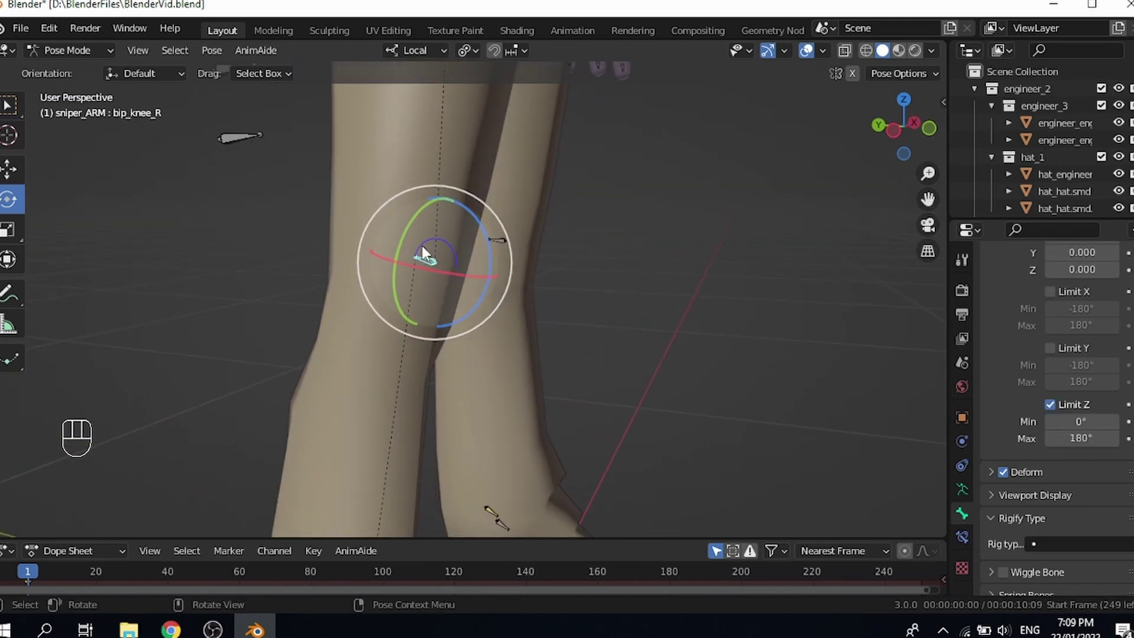
pyautogui.moveTo(483, 353); pyautogui.dragTo(488, 352)
pyautogui.moveTo(559, 358); pyautogui.dragTo(565, 342)
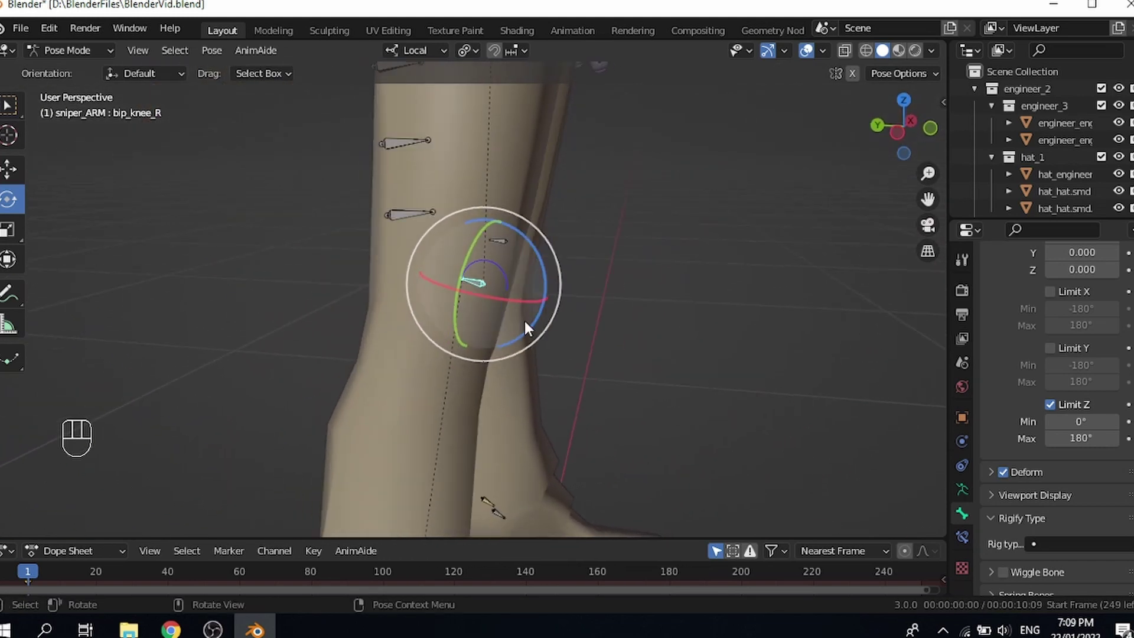
pyautogui.press('r')
pyautogui.middleClick(530, 323)
pyautogui.middleClick(483, 324)
pyautogui.middleClick(483, 328)
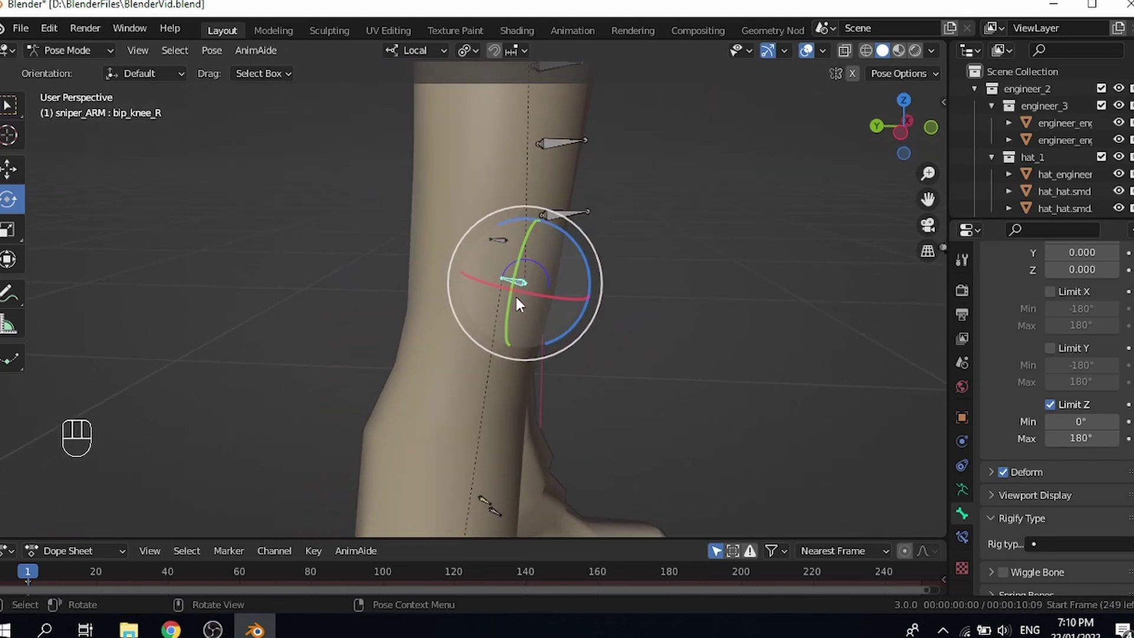
pyautogui.moveTo(501, 328); pyautogui.dragTo(382, 343)
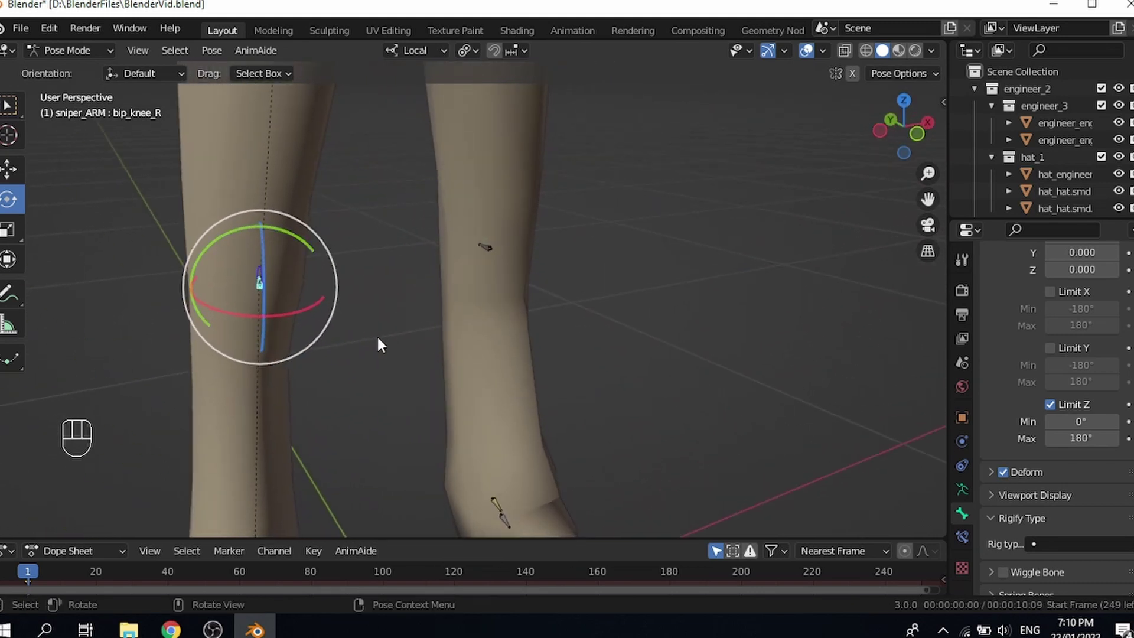
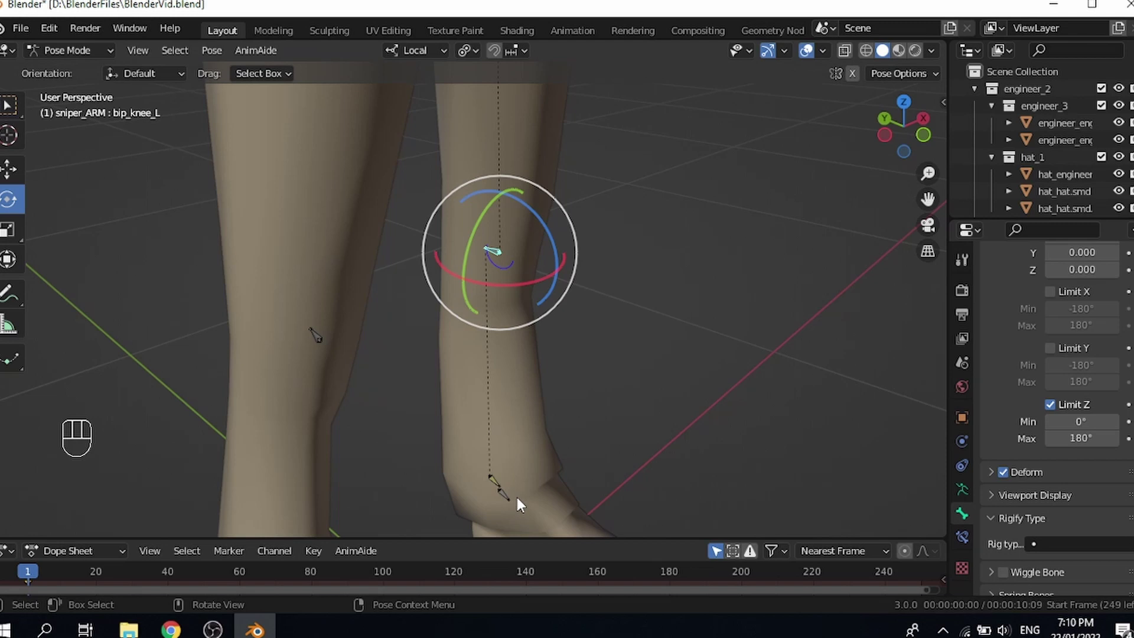
# Step: Lift the left foot control to check the left knee bends, then cancel to restore the leg
pyautogui.press('g')
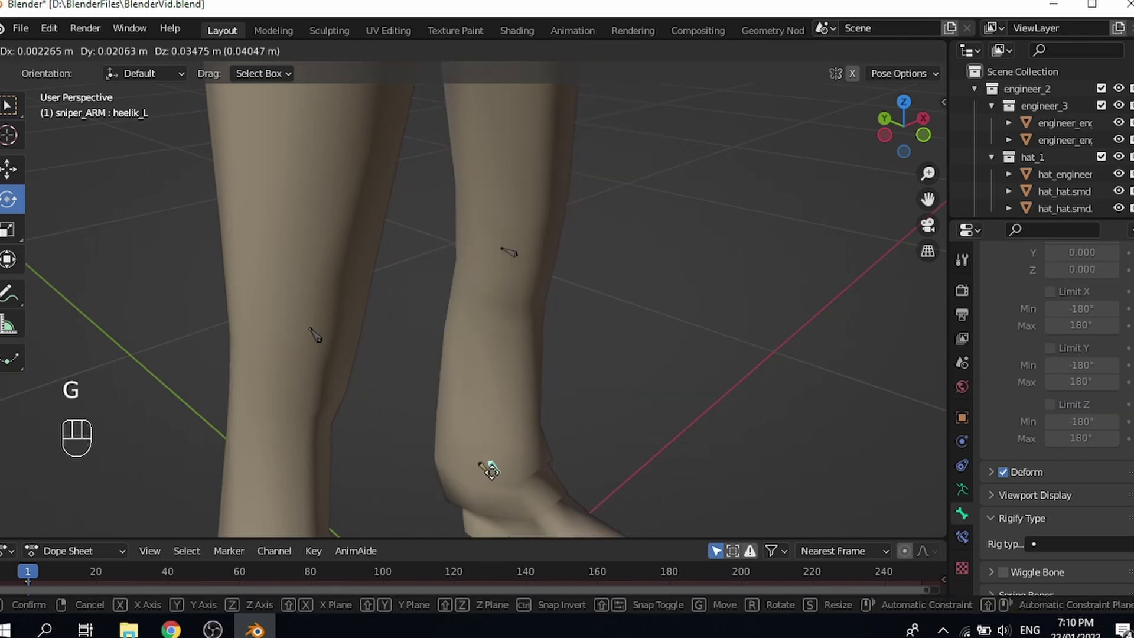
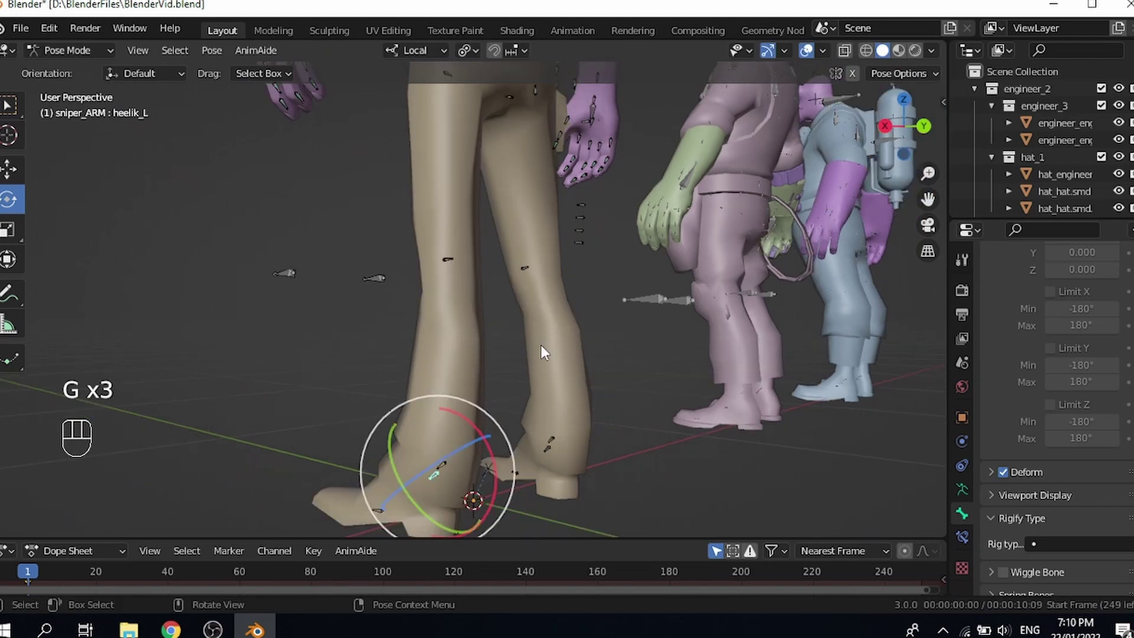
pyautogui.moveTo(572, 377); pyautogui.dragTo(672, 395)
pyautogui.press('g')
pyautogui.moveTo(513, 374); pyautogui.dragTo(574, 375)
pyautogui.moveTo(305, 343); pyautogui.dragTo(422, 352)
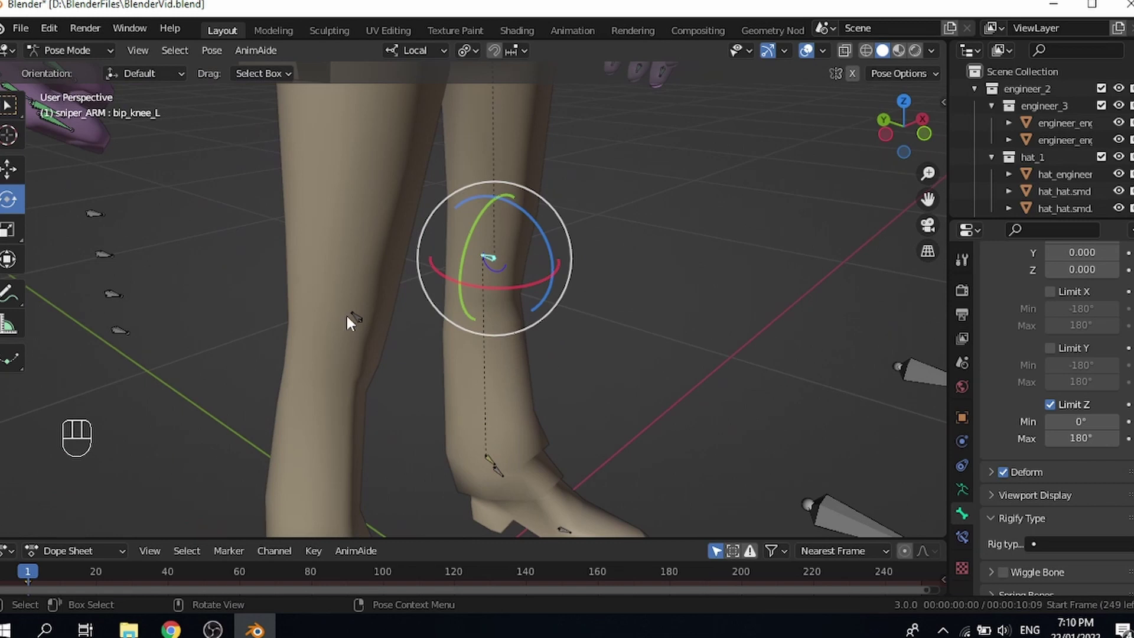
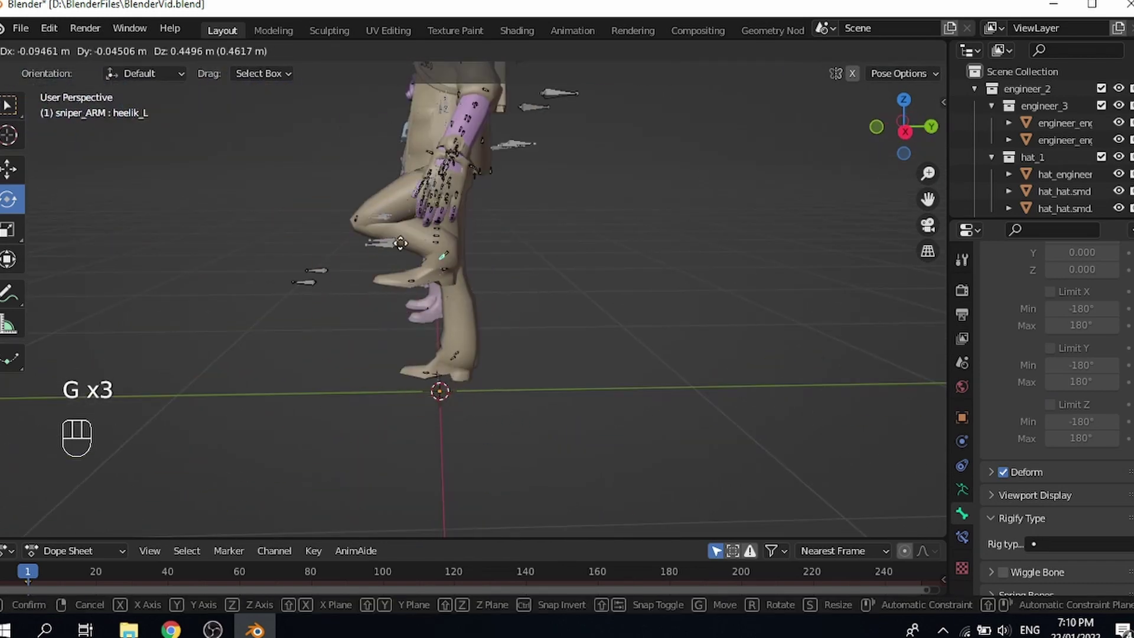
pyautogui.moveTo(500, 364); pyautogui.dragTo(551, 369)
pyautogui.press('g')
pyautogui.middleClick(453, 332)
# Step: Rotate and move the left foot control through several poses, undoing to return it to rest
pyautogui.press('g')
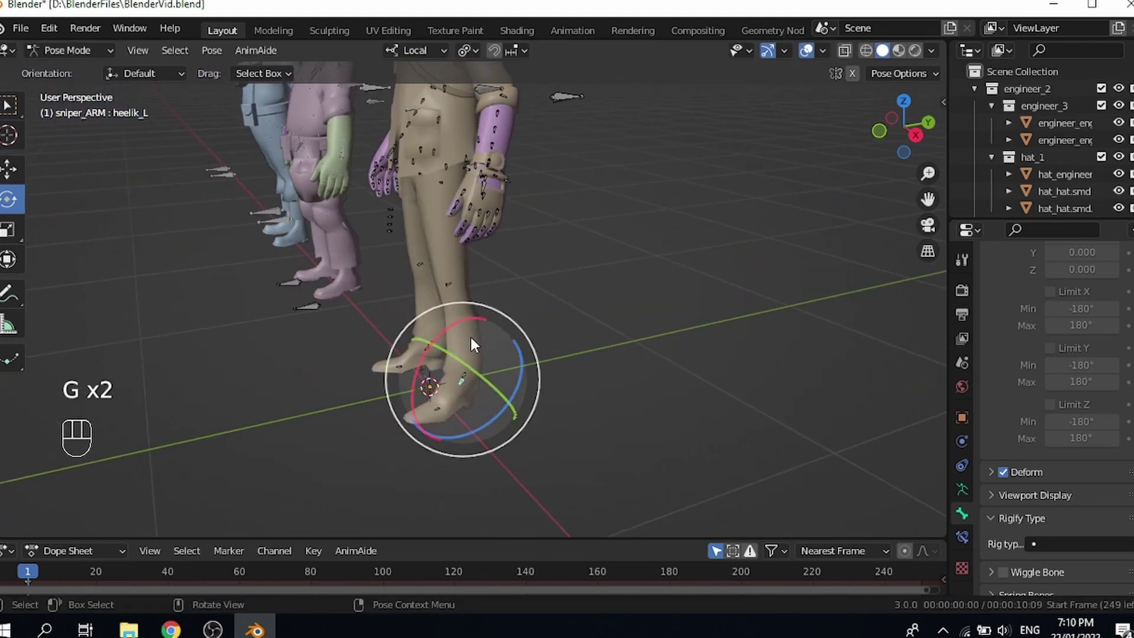
pyautogui.moveTo(413, 277); pyautogui.dragTo(390, 271)
pyautogui.moveTo(477, 321); pyautogui.dragTo(611, 324)
pyautogui.moveTo(568, 342); pyautogui.dragTo(578, 427)
pyautogui.moveTo(558, 403); pyautogui.dragTo(522, 350)
pyautogui.middleClick(546, 391)
pyautogui.moveTo(517, 184); pyautogui.dragTo(572, 286)
pyautogui.moveTo(574, 283); pyautogui.dragTo(538, 247)
pyautogui.moveTo(532, 216); pyautogui.dragTo(491, 136)
pyautogui.press('ctrl+z')
# Step: Move the left foot control a few more times from another angle to confirm the leg IK behaves
pyautogui.middleClick(546, 366)
pyautogui.moveTo(556, 332); pyautogui.dragTo(600, 313)
pyautogui.moveTo(594, 325); pyautogui.dragTo(648, 347)
pyautogui.moveTo(616, 349); pyautogui.dragTo(565, 362)
pyautogui.moveTo(517, 320); pyautogui.dragTo(526, 338)
pyautogui.middleClick(525, 338)
pyautogui.middleClick(546, 333)
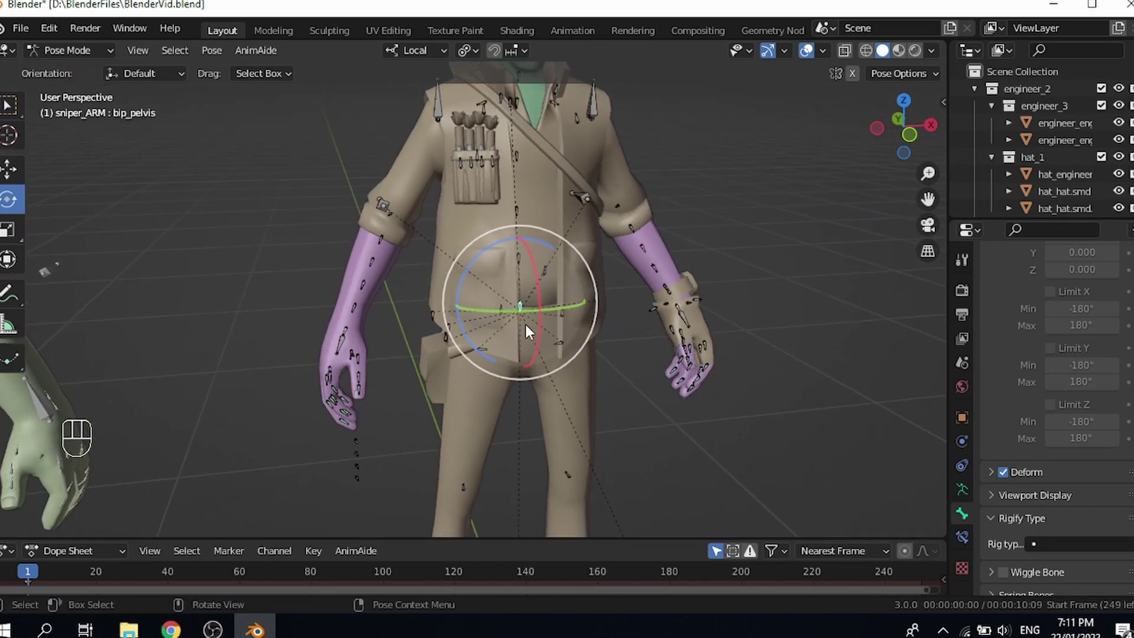
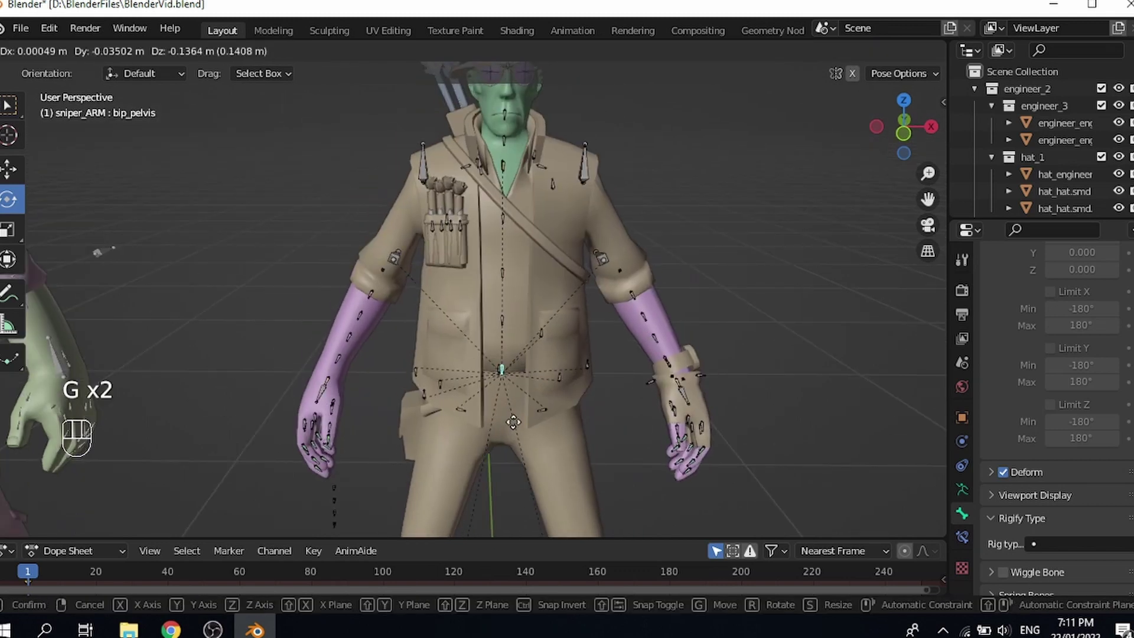
# Step: Shift bip_pelvis to test the legs follow, then tilt the spine control to check bending
pyautogui.middleClick(497, 400)
pyautogui.press('g')
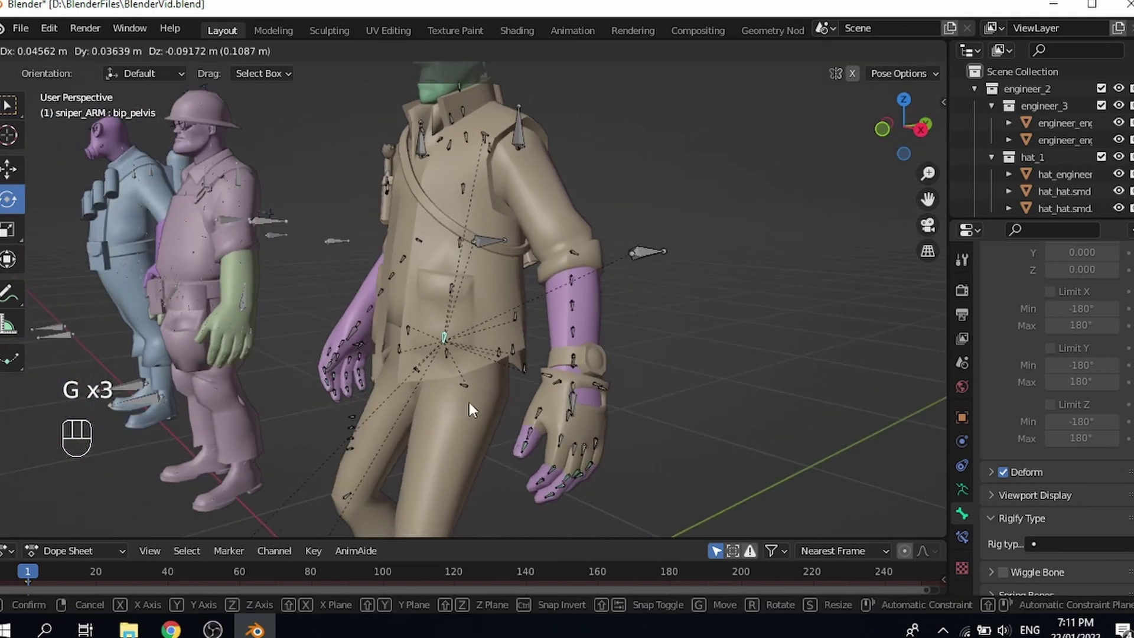
pyautogui.middleClick(542, 453)
pyautogui.moveTo(497, 279); pyautogui.dragTo(455, 270)
pyautogui.moveTo(468, 187); pyautogui.dragTo(422, 214)
pyautogui.moveTo(425, 152); pyautogui.dragTo(440, 194)
pyautogui.middleClick(440, 194)
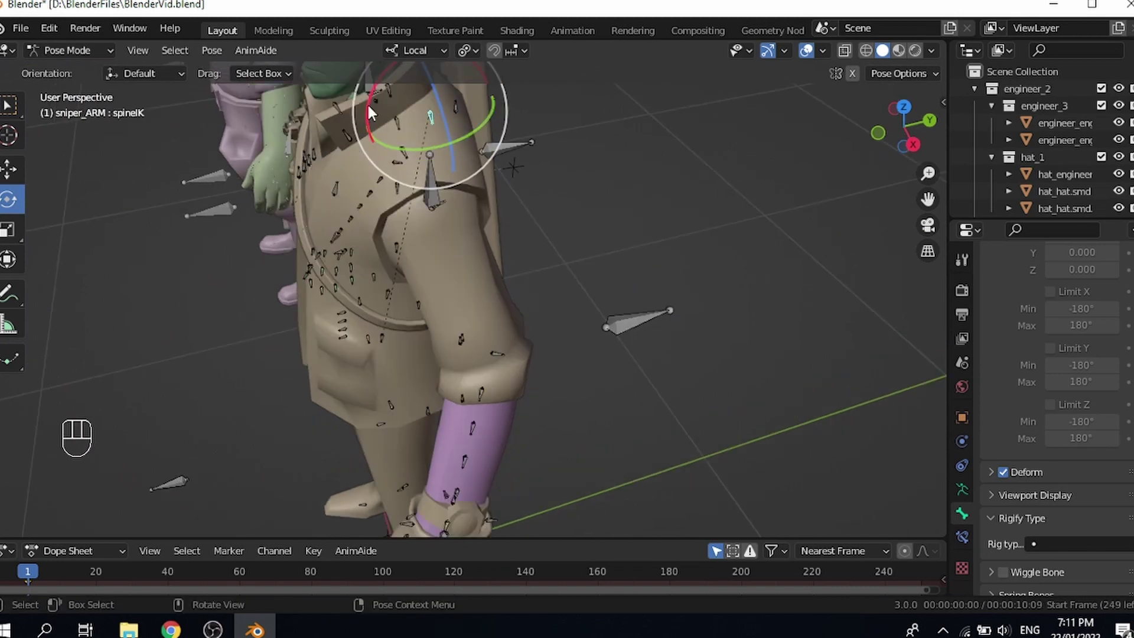
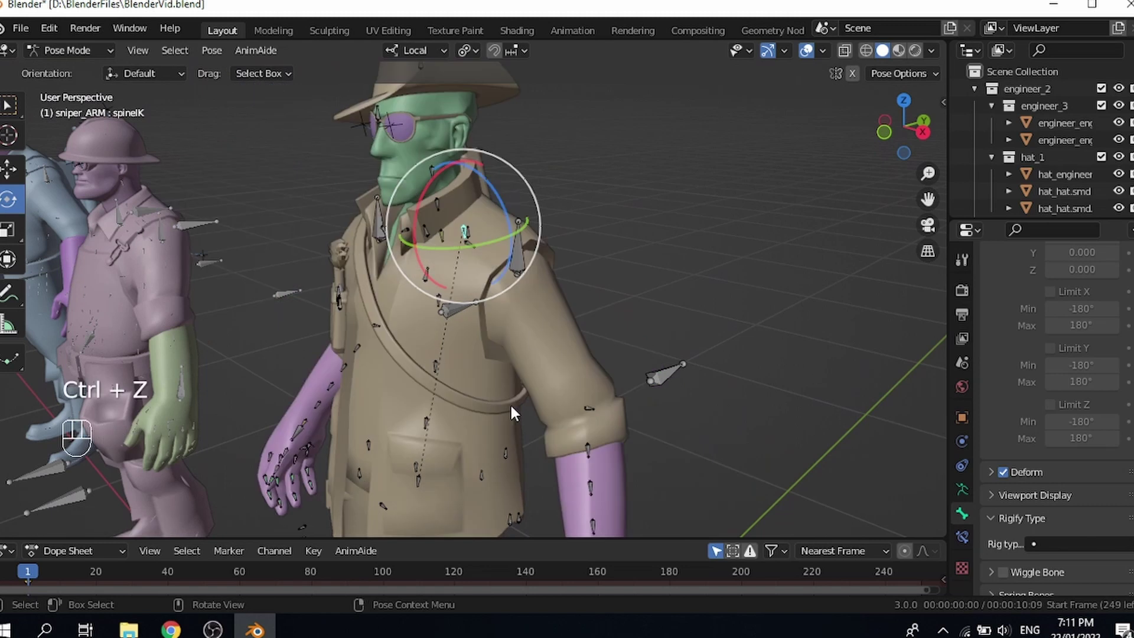
# Step: Rotate spineIK with the rotate gizmo from several angles, then switch the armature to Edit Mode
pyautogui.click(622, 242)
pyautogui.moveTo(559, 359); pyautogui.dragTo(618, 351)
pyautogui.middleClick(619, 351)
pyautogui.middleClick(603, 398)
pyautogui.middleClick(549, 365)
pyautogui.middleClick(350, 348)
pyautogui.moveTo(503, 359); pyautogui.dragTo(529, 360)
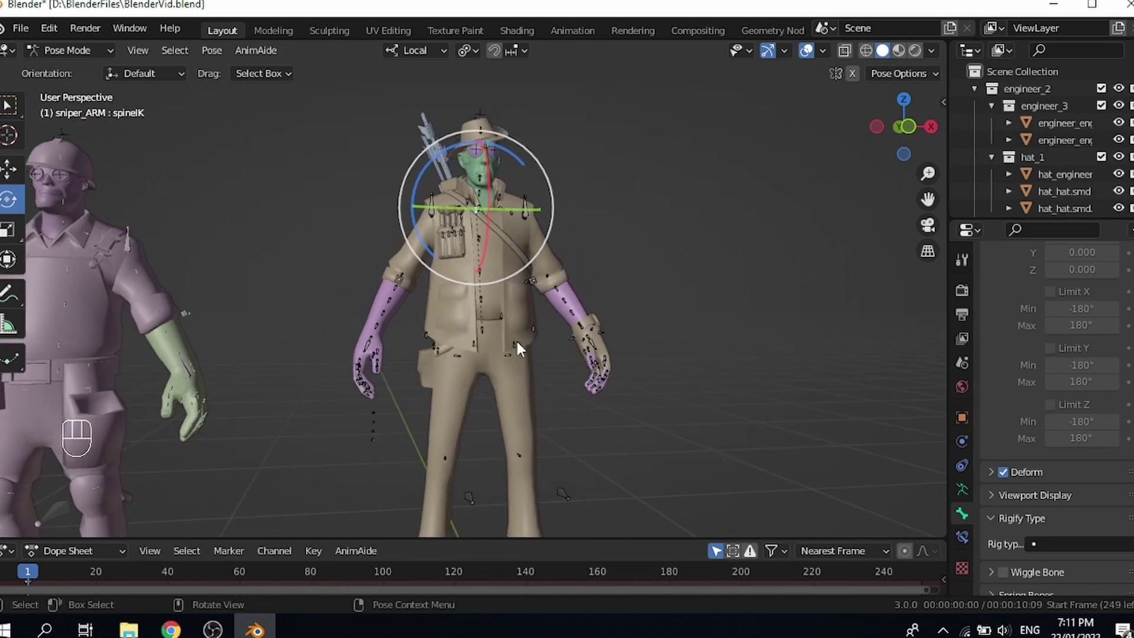
pyautogui.middleClick(496, 322)
pyautogui.moveTo(501, 359); pyautogui.dragTo(449, 385)
pyautogui.moveTo(494, 397); pyautogui.dragTo(510, 341)
pyautogui.moveTo(490, 349); pyautogui.dragTo(531, 407)
pyautogui.middleClick(520, 400)
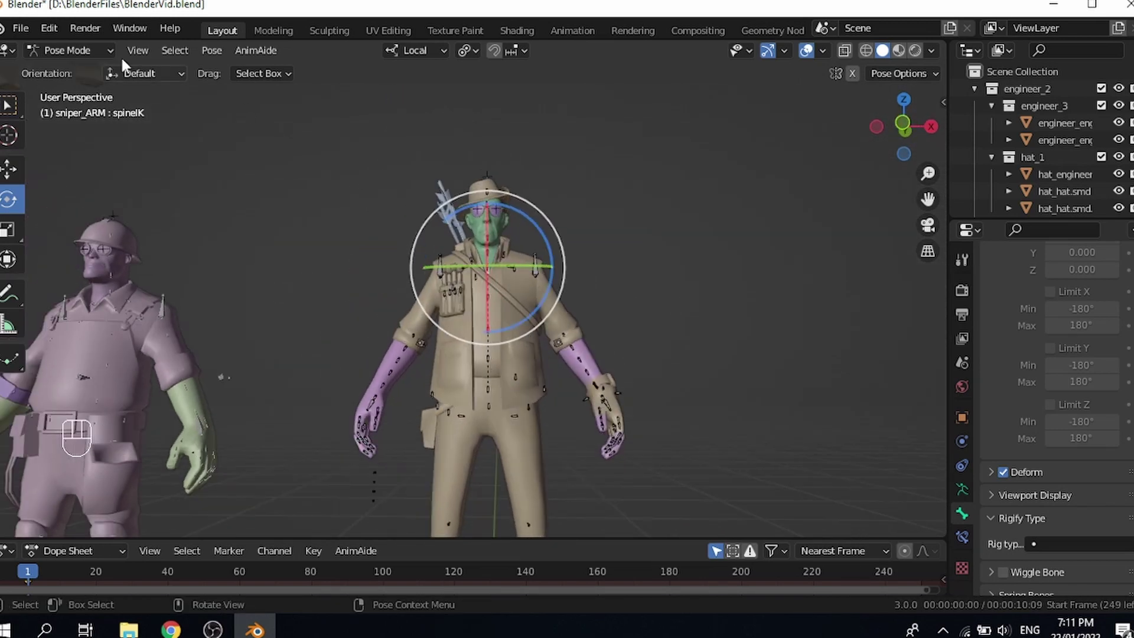
pyautogui.moveTo(106, 61); pyautogui.dragTo(123, 122)
# Step: Dismiss the armature context menu and select upperarmfk_L, returning to Pose Mode
pyautogui.click(441, 267)
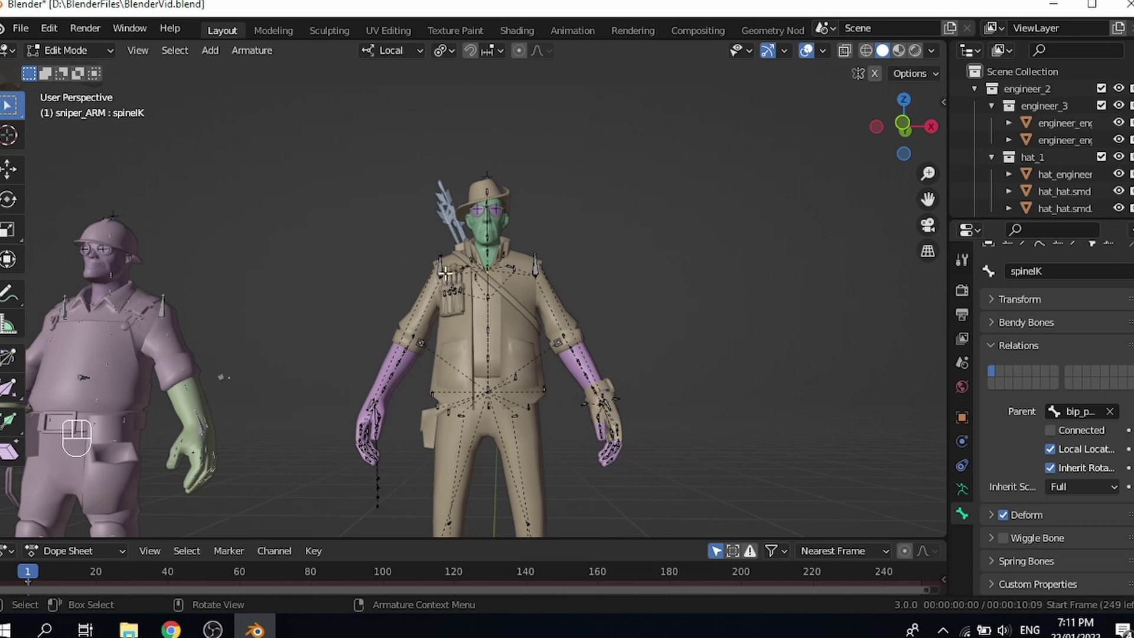
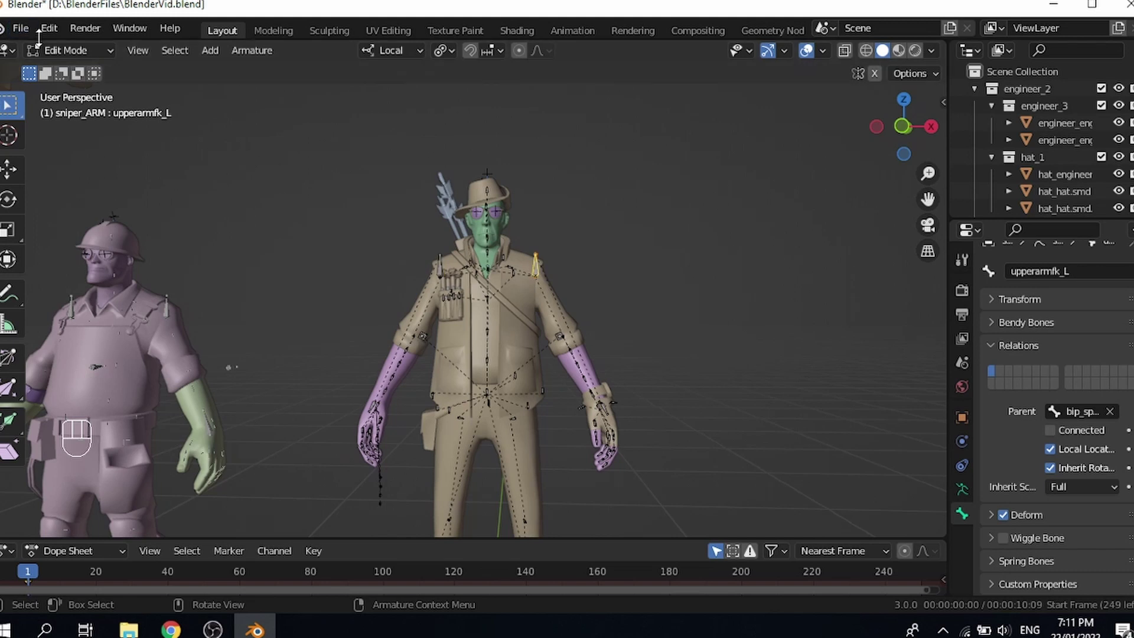
pyautogui.moveTo(49, 47); pyautogui.dragTo(256, 221)
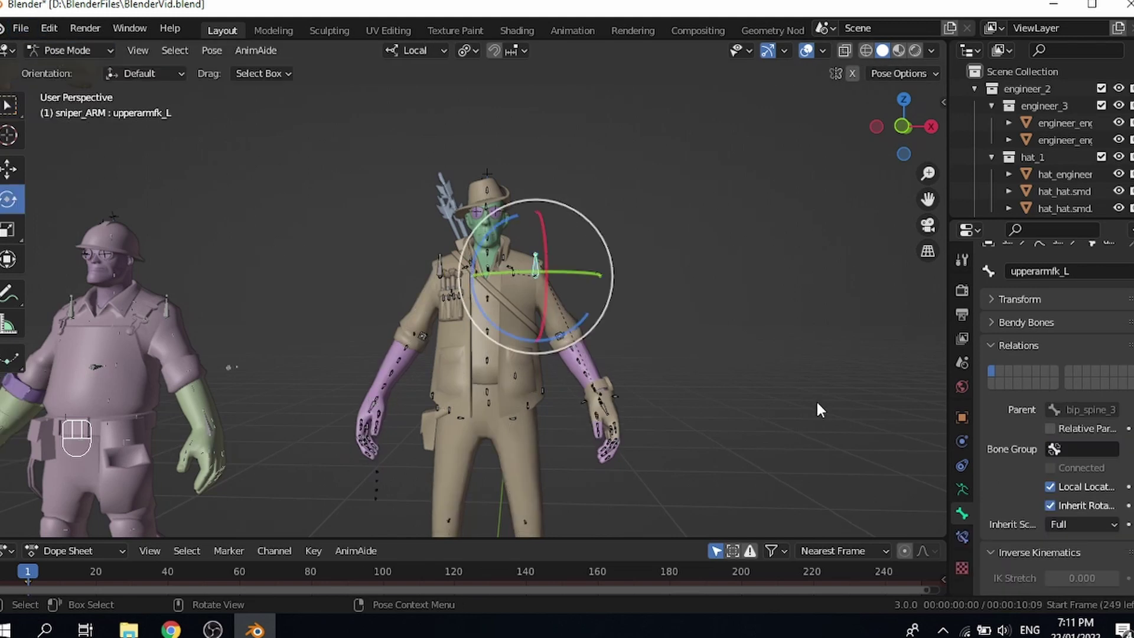
# Step: Select the left hand control (hand_ik_L) and rotate it with the gizmo to test the arm IK
pyautogui.middleClick(714, 386)
pyautogui.moveTo(592, 377); pyautogui.dragTo(600, 409)
pyautogui.moveTo(594, 345); pyautogui.dragTo(593, 284)
pyautogui.middleClick(592, 303)
pyautogui.moveTo(703, 282); pyautogui.dragTo(619, 397)
pyautogui.moveTo(619, 339); pyautogui.dragTo(615, 208)
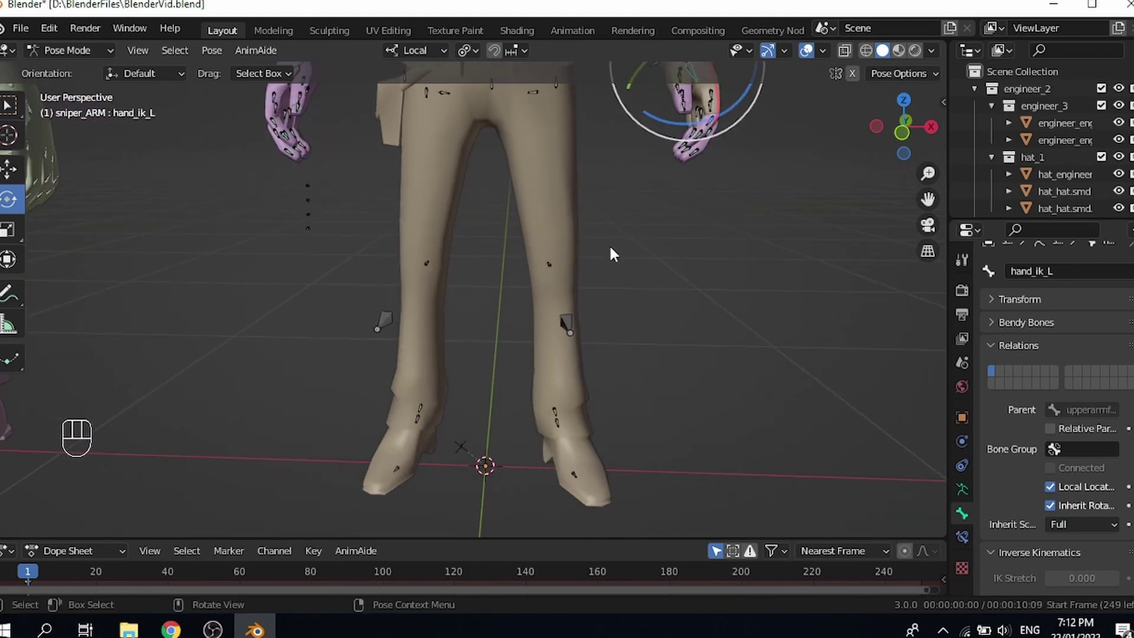
pyautogui.moveTo(604, 287); pyautogui.dragTo(613, 380)
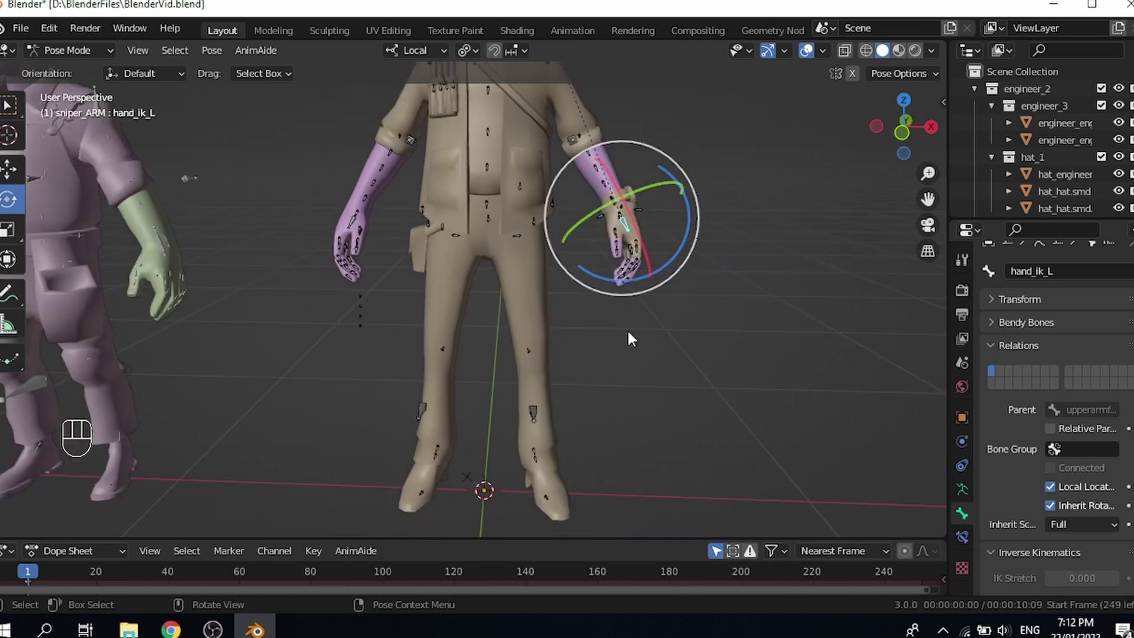
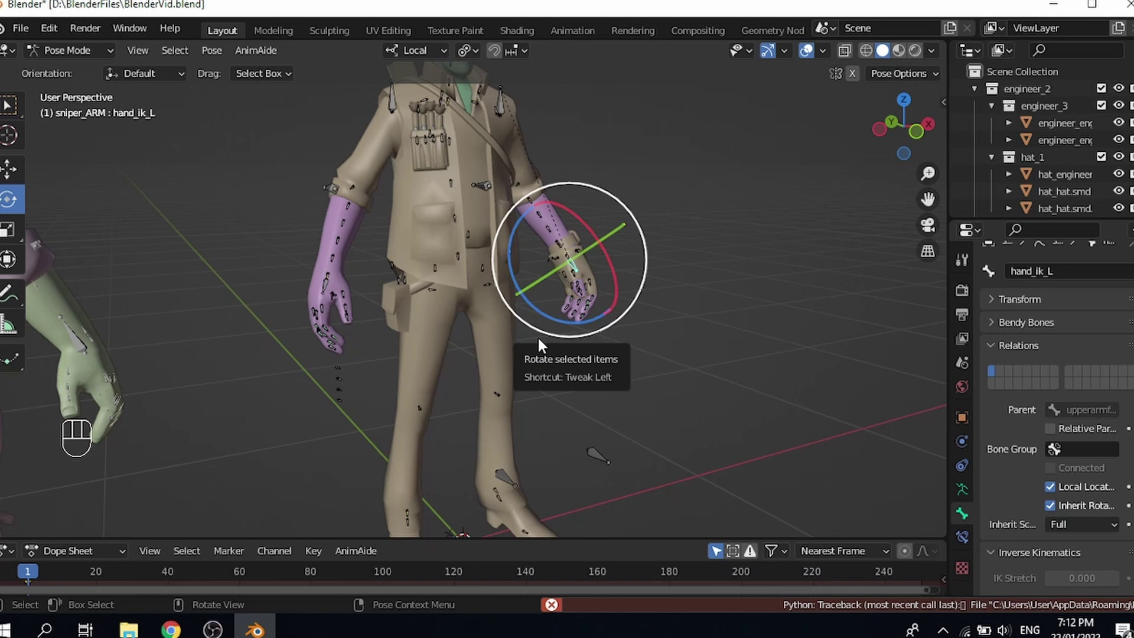
pyautogui.middleClick(523, 391)
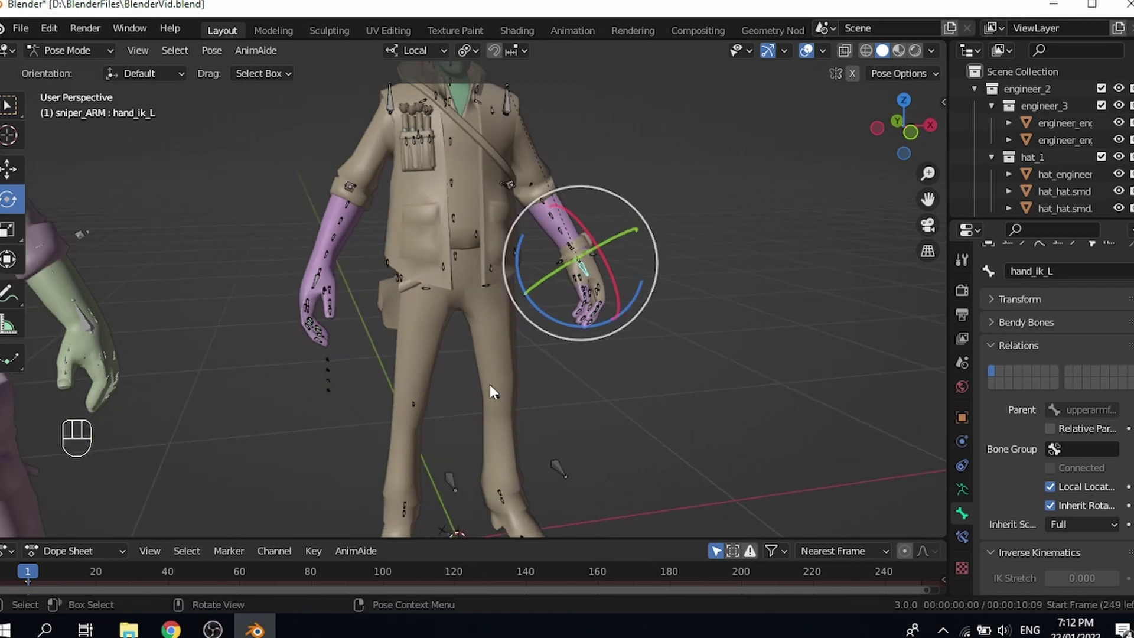
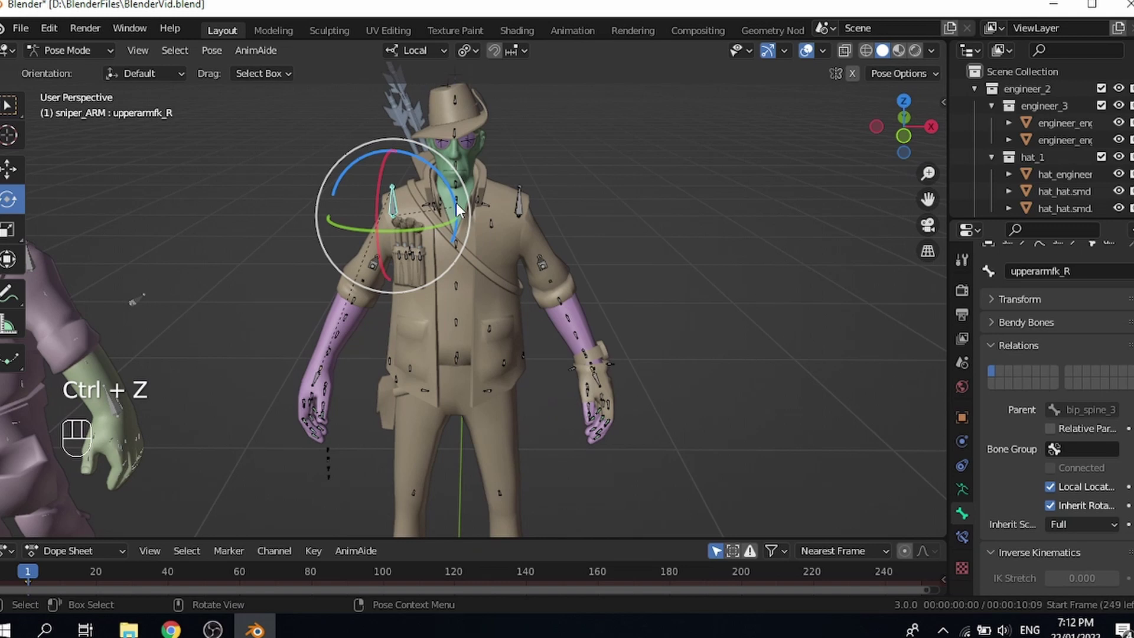
# Step: Rotate upperarmfk_R through several angles to test the right arm FK posing
pyautogui.middleClick(437, 215)
pyautogui.moveTo(444, 234); pyautogui.dragTo(435, 241)
pyautogui.moveTo(505, 323); pyautogui.dragTo(535, 376)
pyautogui.moveTo(520, 345); pyautogui.dragTo(506, 325)
pyautogui.moveTo(502, 308); pyautogui.dragTo(488, 271)
pyautogui.moveTo(505, 284); pyautogui.dragTo(614, 284)
pyautogui.click(614, 284)
pyautogui.click(573, 298)
pyautogui.middleClick(553, 297)
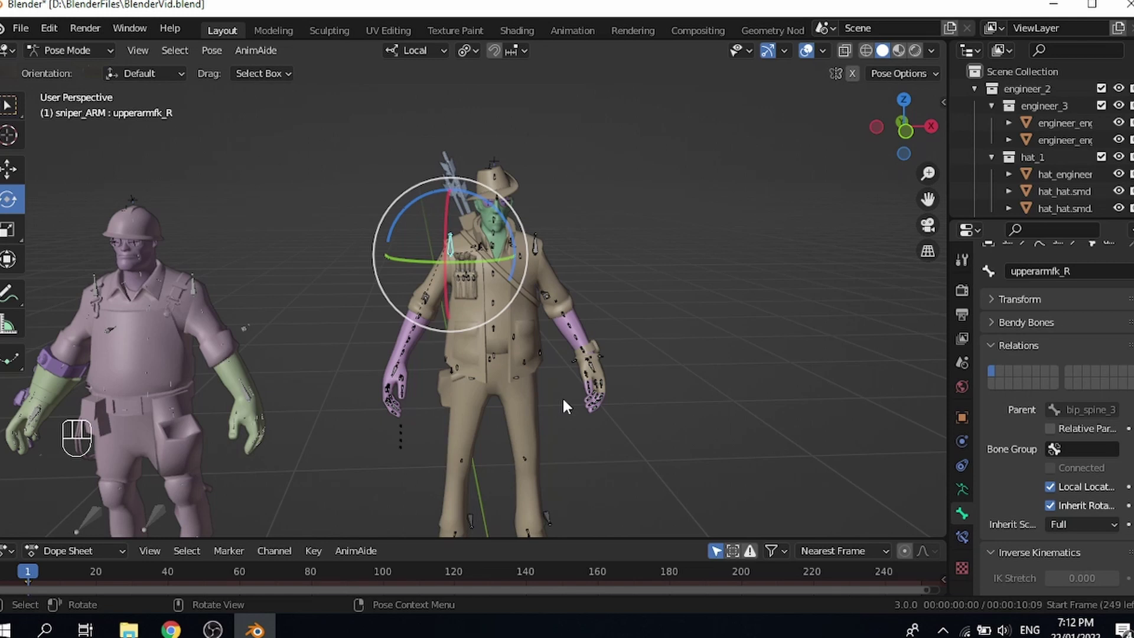